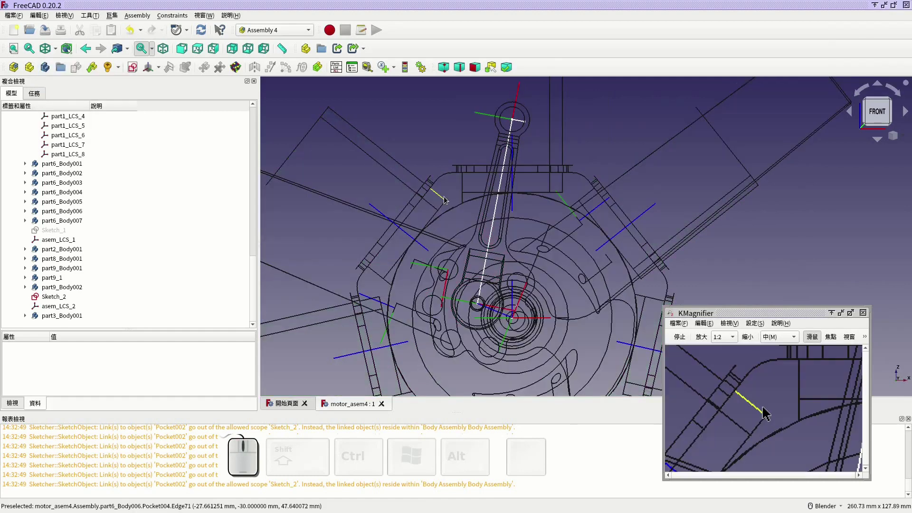
# Edit Sketch_2 and delete the unwanted constraint on the 5 mm end segment.
pyautogui.scroll(-3)
pyautogui.moveTo(605, 171); pyautogui.dragTo(581, 163)
pyautogui.middleClick(581, 162)
pyautogui.scroll(3)
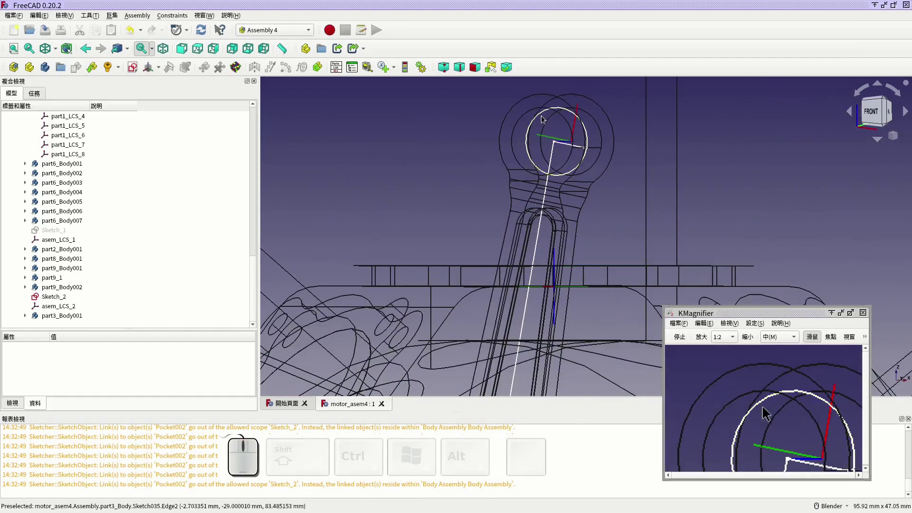
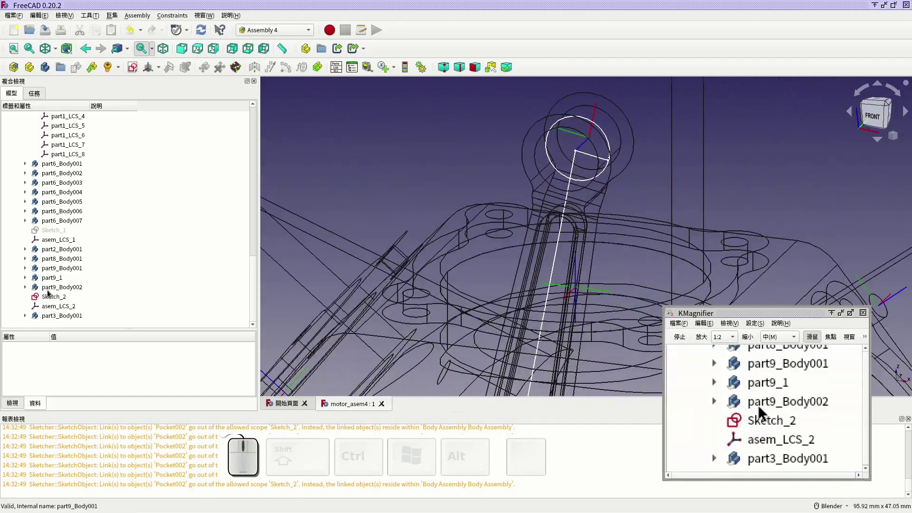
pyautogui.click(52, 297)
pyautogui.scroll(3)
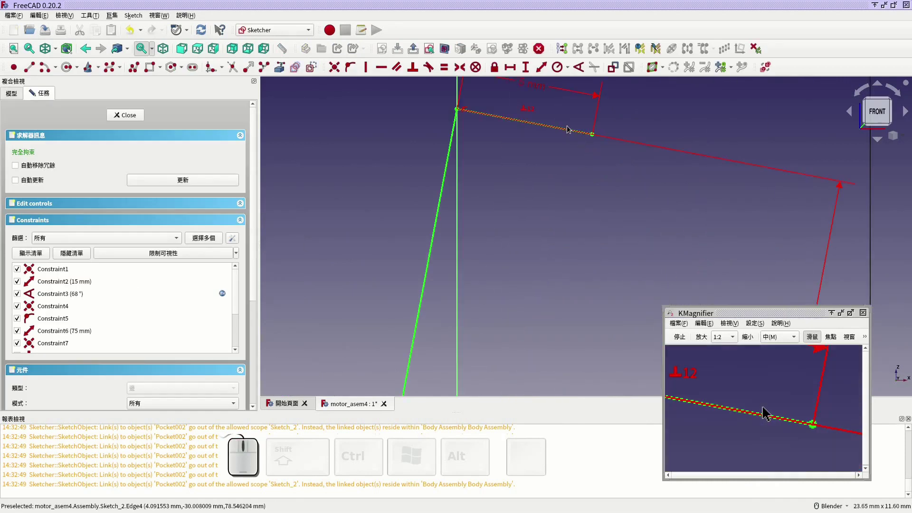
pyautogui.click(529, 109)
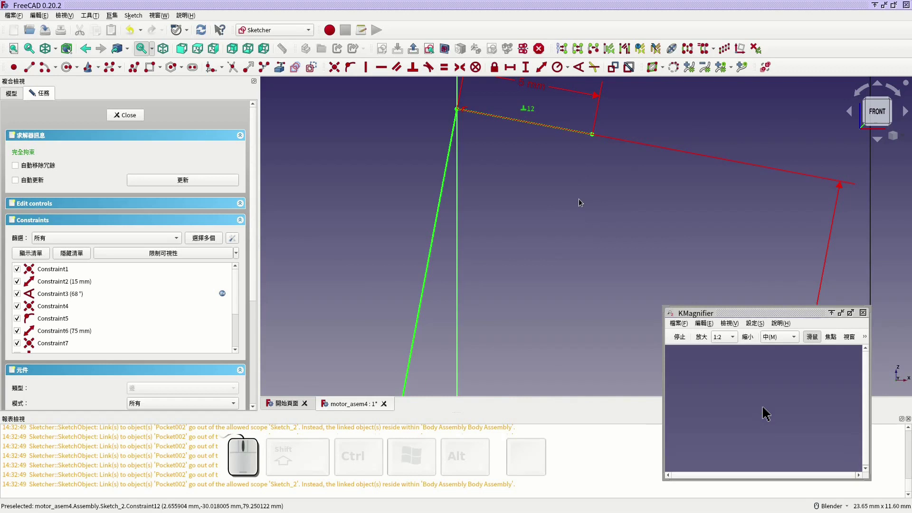
pyautogui.press('Delete')
# Move the end segment onto the vertical axis with a point-on-object constraint, fully constraining and closing the sketch.
pyautogui.scroll(-3)
pyautogui.click(551, 133)
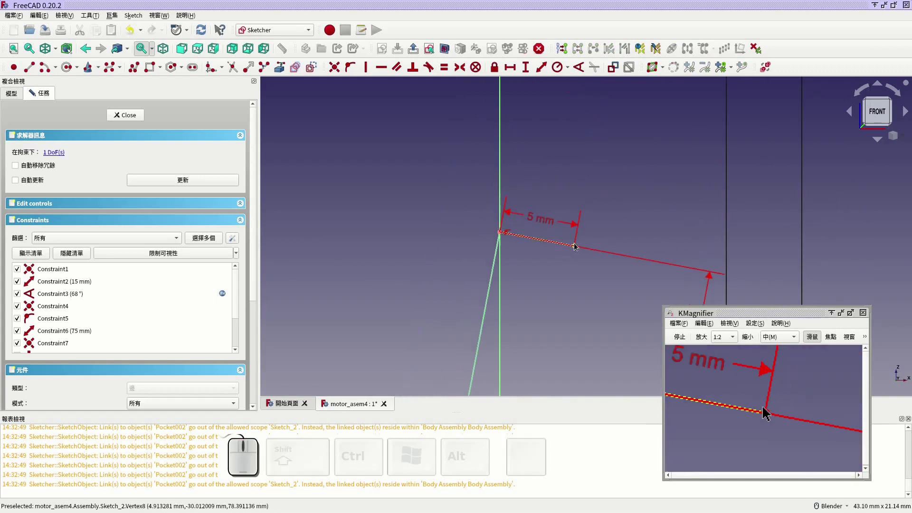
pyautogui.moveTo(576, 247); pyautogui.dragTo(510, 153)
pyautogui.click(509, 160)
pyautogui.click(503, 147)
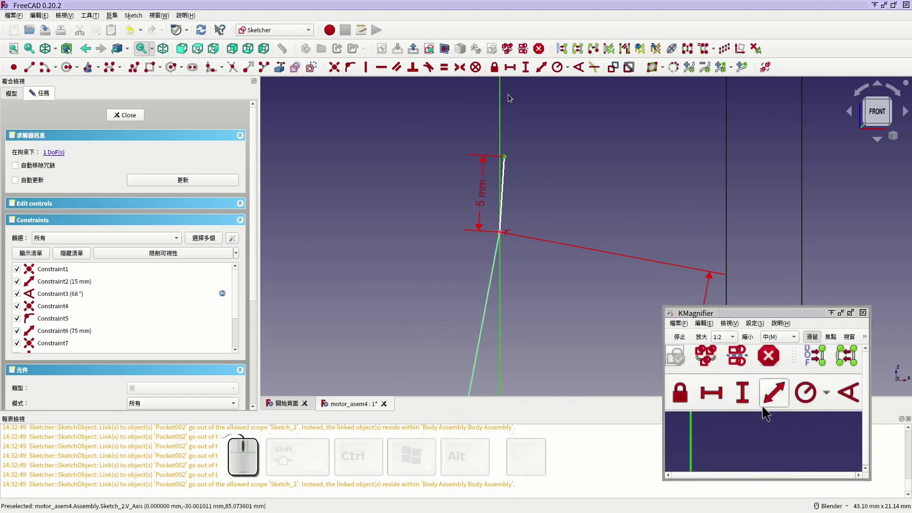
pyautogui.click(353, 74)
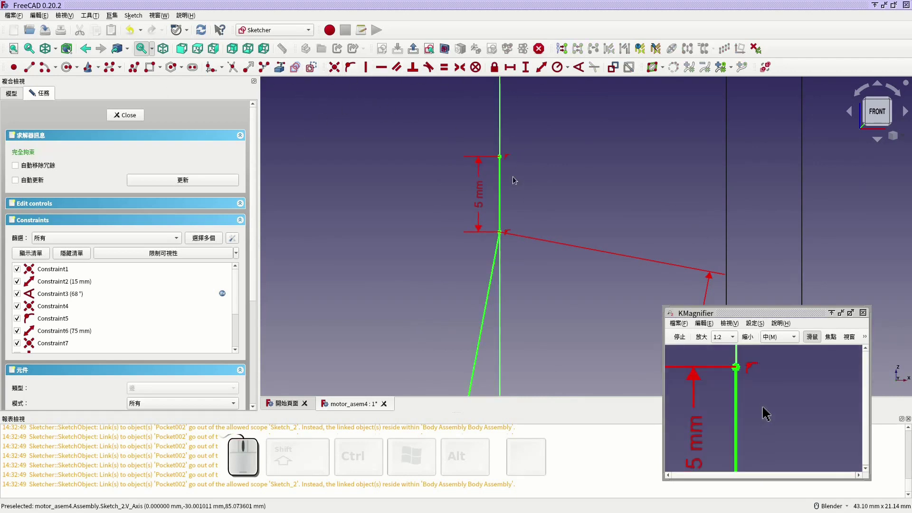
pyautogui.click(138, 116)
pyautogui.scroll(-3)
pyautogui.click(186, 54)
# Run Animate Assembly on the angle variable from 360 to 0, step 1, with Loop enabled.
pyautogui.scroll(3)
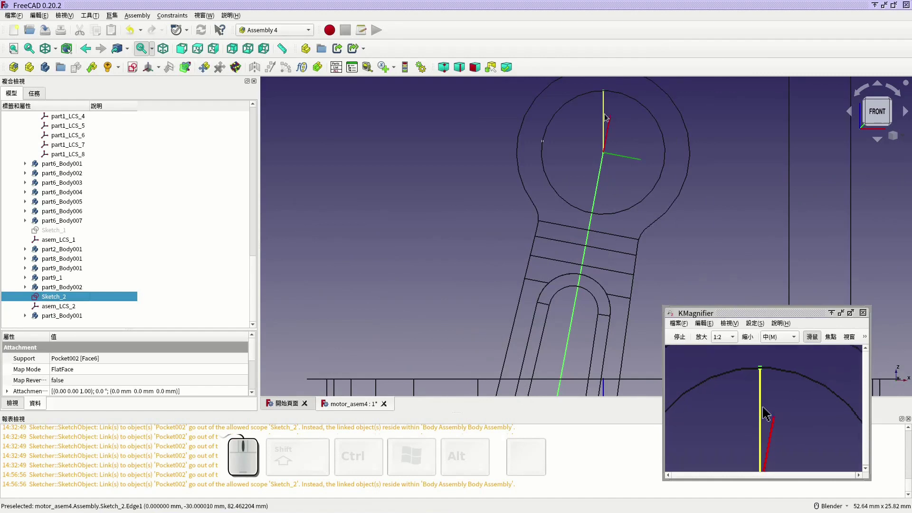
pyautogui.scroll(-3)
pyautogui.click(428, 73)
pyautogui.click(465, 163)
pyautogui.scroll(-3)
pyautogui.moveTo(576, 248); pyautogui.dragTo(479, 328)
pyautogui.click(340, 333)
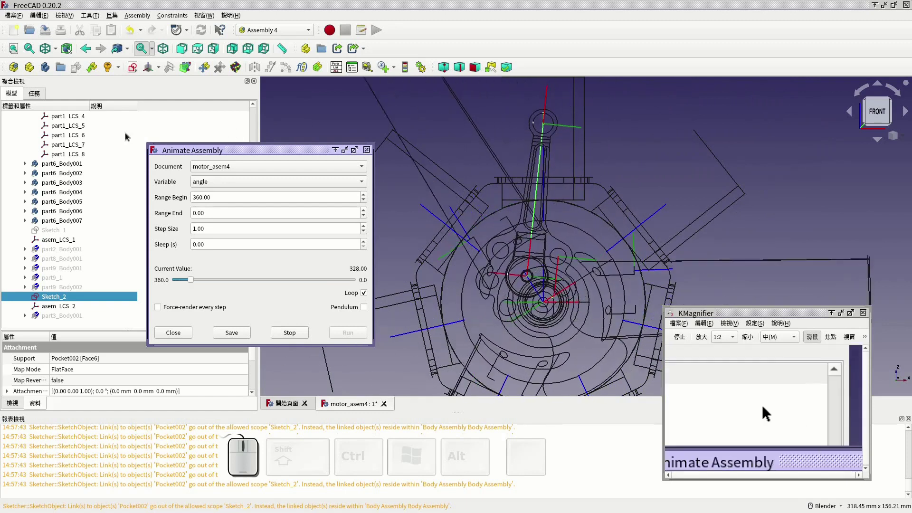
# Show the animated mechanism as shaded solids and orbit around the cylinders and piston bore.
pyautogui.click(60, 50)
pyautogui.click(59, 68)
pyautogui.moveTo(579, 247); pyautogui.dragTo(457, 246)
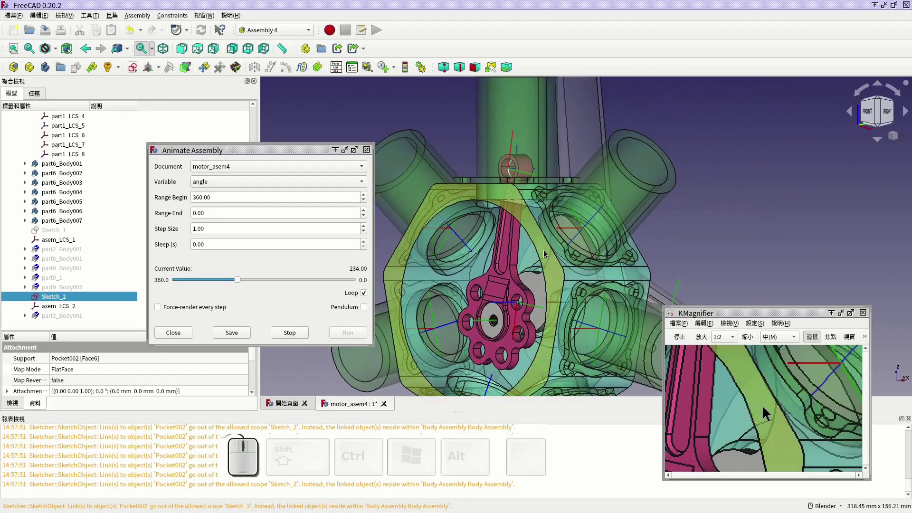
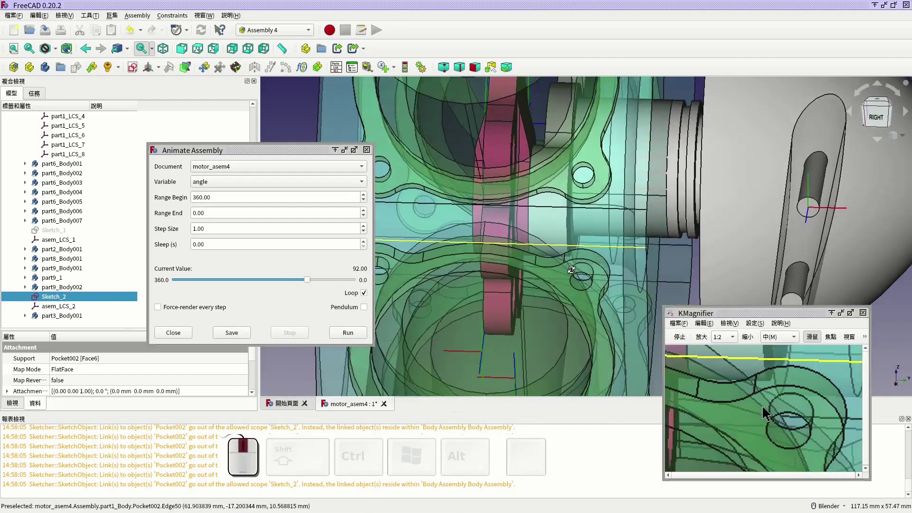
pyautogui.moveTo(313, 282); pyautogui.dragTo(300, 301)
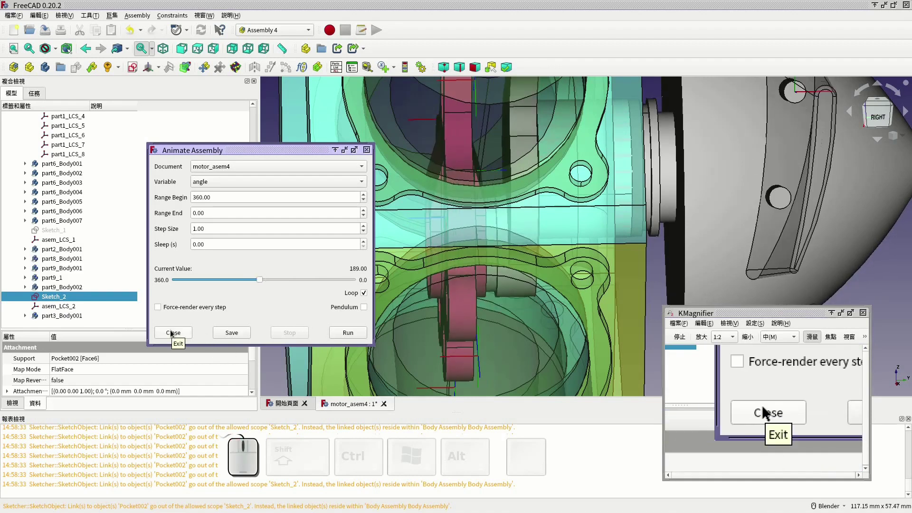
# Close the animation and start Edit Placement of a Part on the part3_Body001 rod.
pyautogui.click(173, 332)
pyautogui.scroll(-3)
pyautogui.middleClick(453, 298)
pyautogui.moveTo(441, 328); pyautogui.dragTo(456, 268)
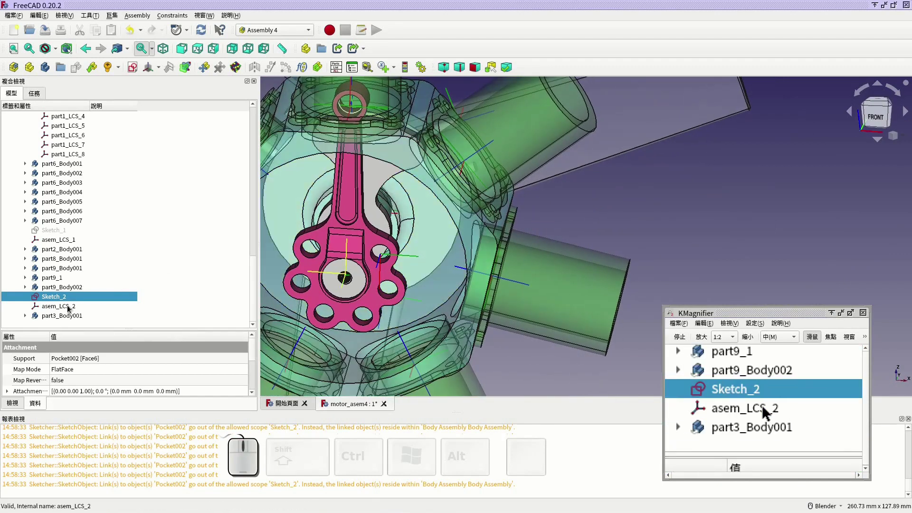
pyautogui.click(66, 320)
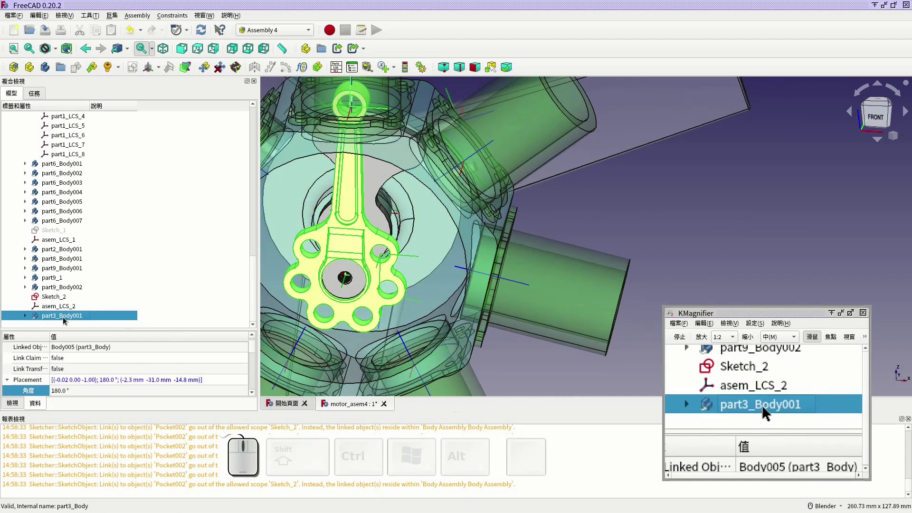
pyautogui.rightClick(66, 320)
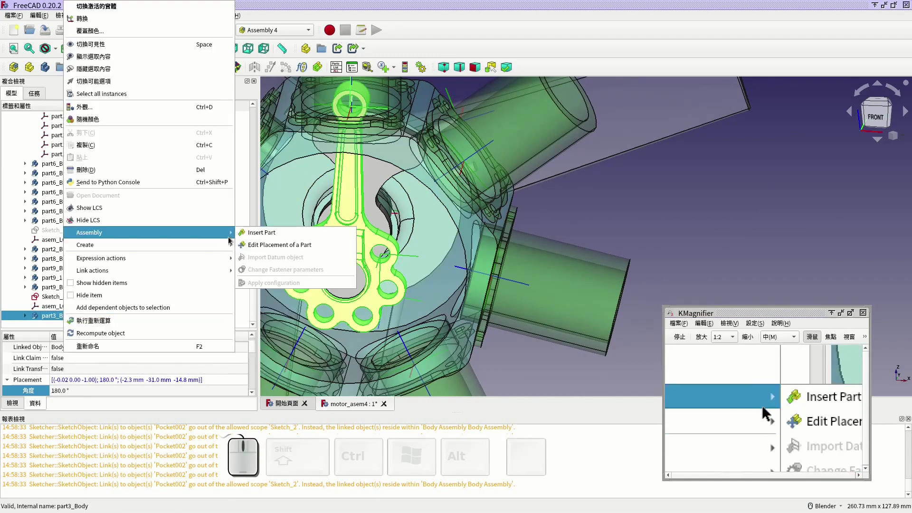
pyautogui.click(269, 248)
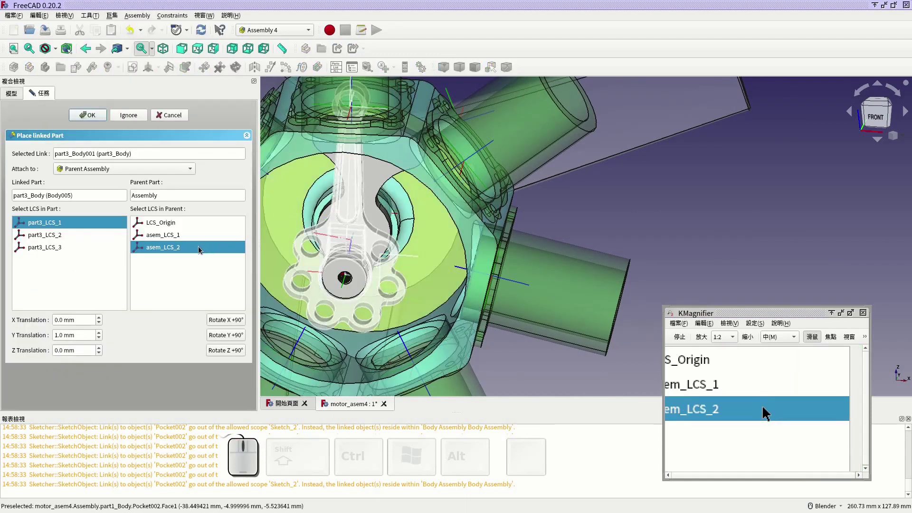
# Attach the rod's part3_LCS_1 to asem_LCS_2 and leave the placement dialog.
pyautogui.click(181, 116)
pyautogui.click(75, 308)
pyautogui.rightClick(76, 309)
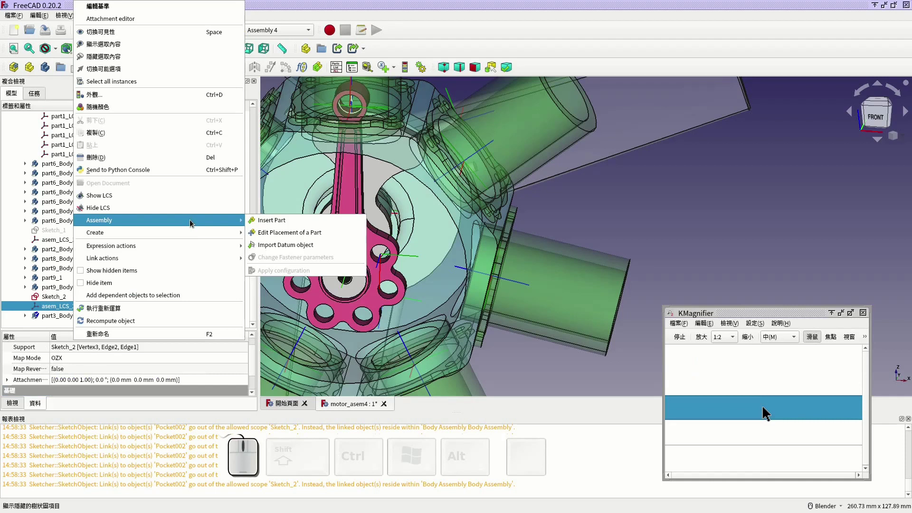
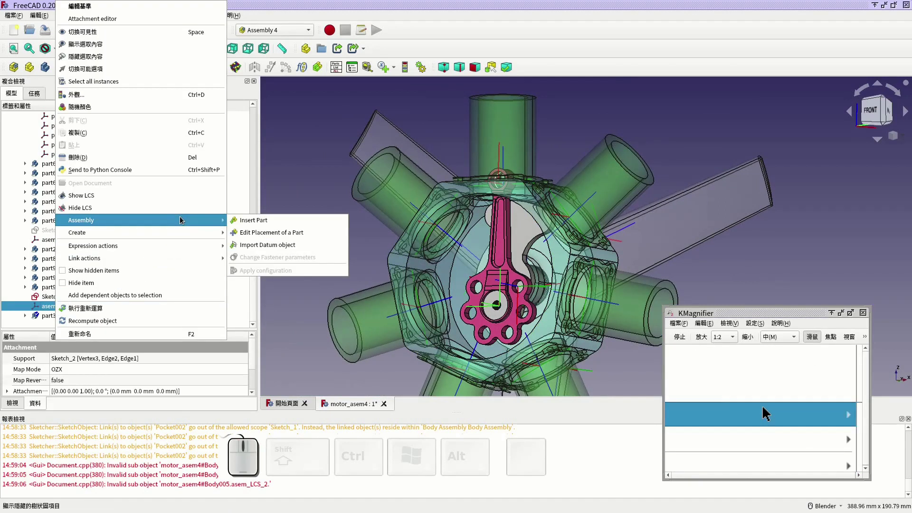
pyautogui.click(186, 197)
pyautogui.click(64, 308)
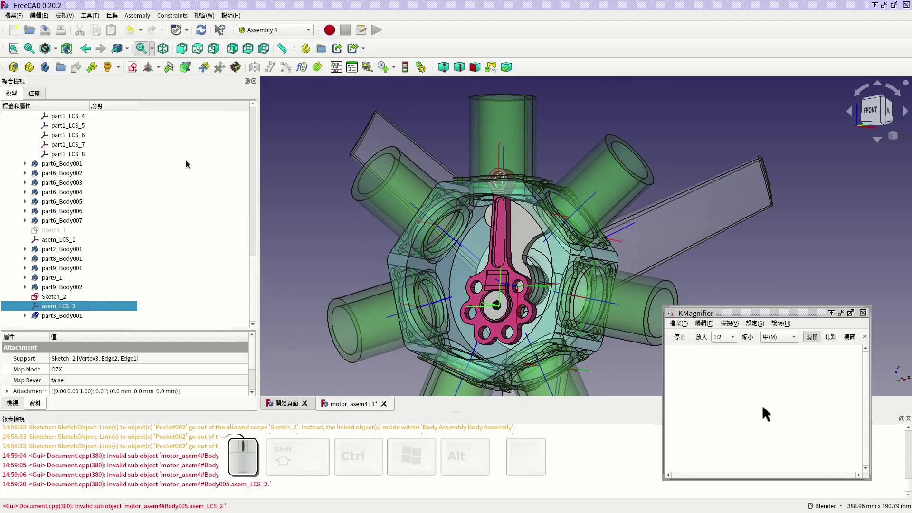
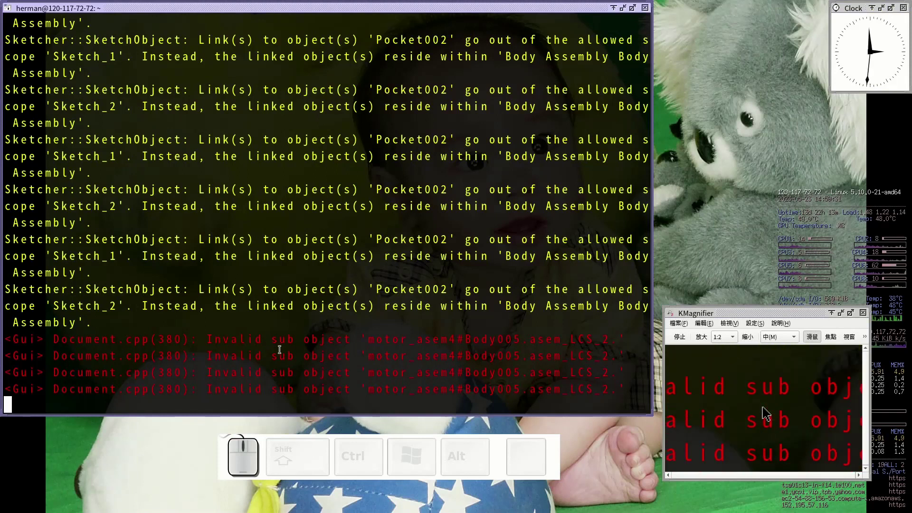
# Relaunch the FreeCAD 0.20.2 AppImage from the terminal.
pyautogui.press('Return')
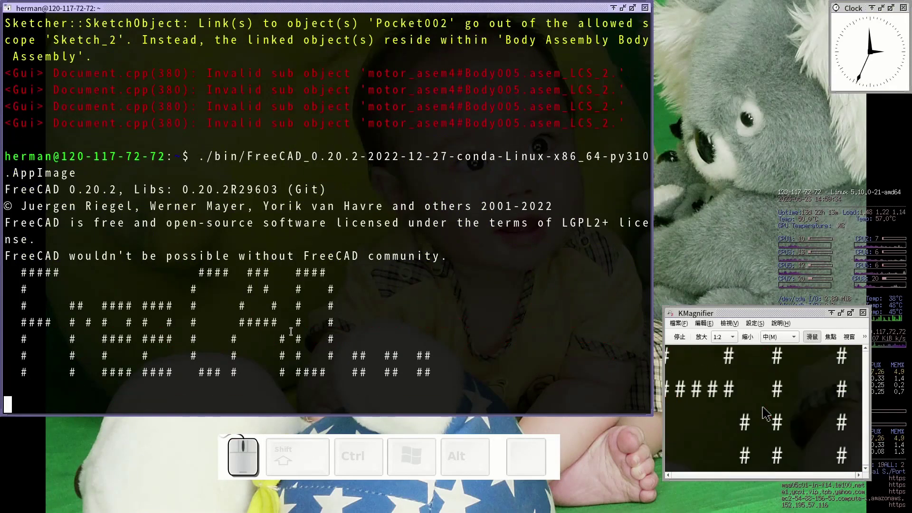
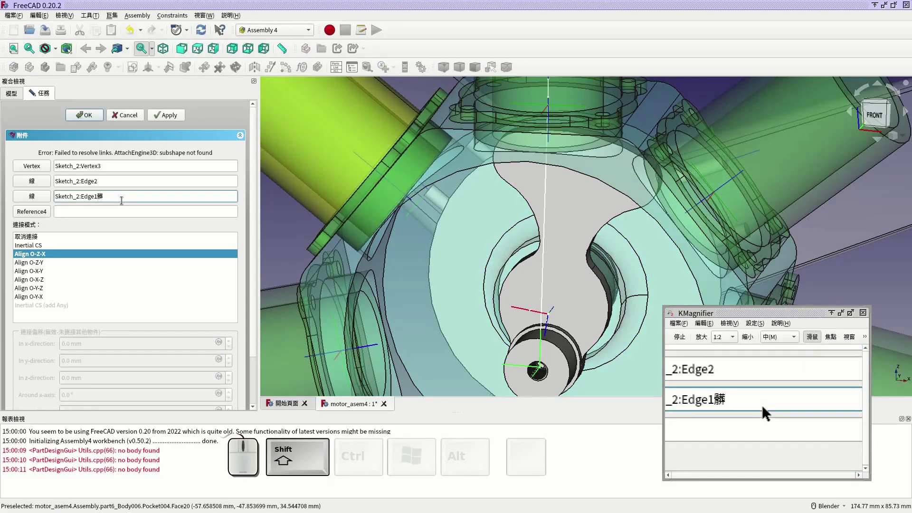
# Fix asem_LCS_2's Edge1 reference to Sketch_2 in Align O-Z-X mode, switch to wireframe and accept the attachment.
pyautogui.click(137, 121)
pyautogui.rightClick(73, 222)
pyautogui.click(297, 229)
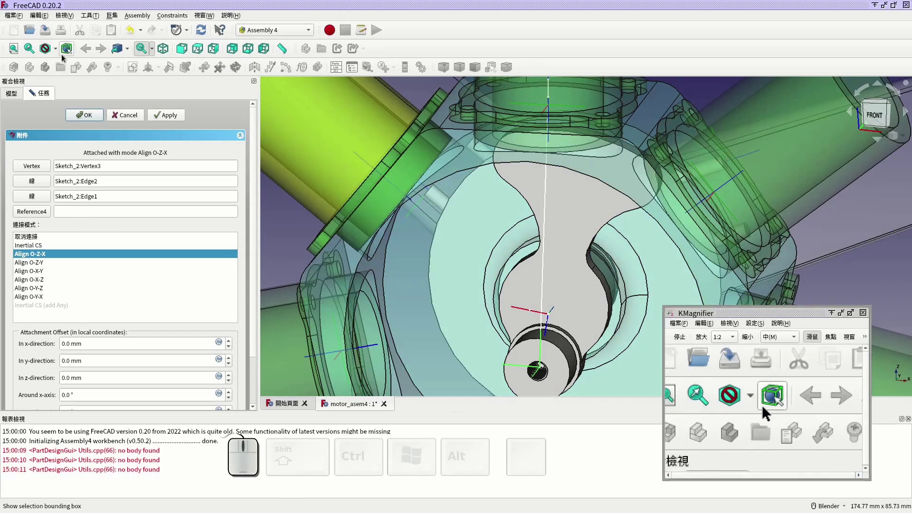
pyautogui.click(58, 50)
pyautogui.click(74, 87)
pyautogui.scroll(-3)
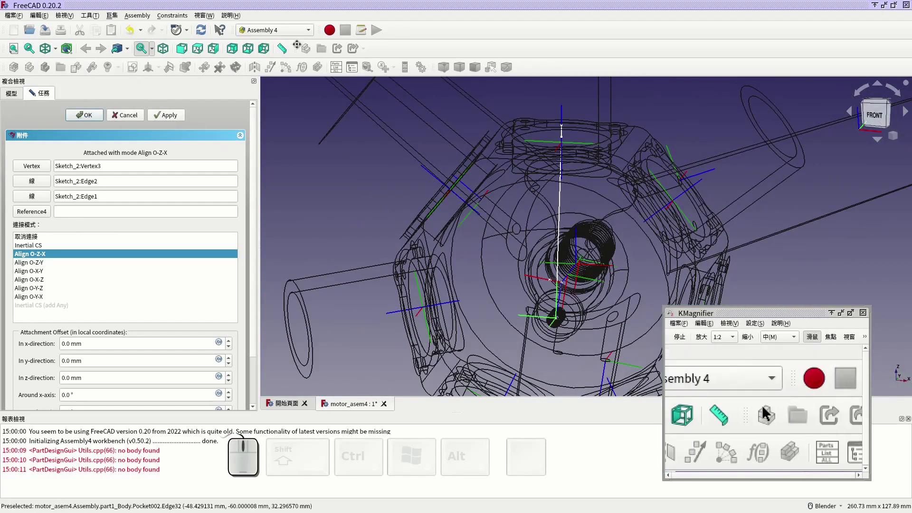
pyautogui.click(87, 116)
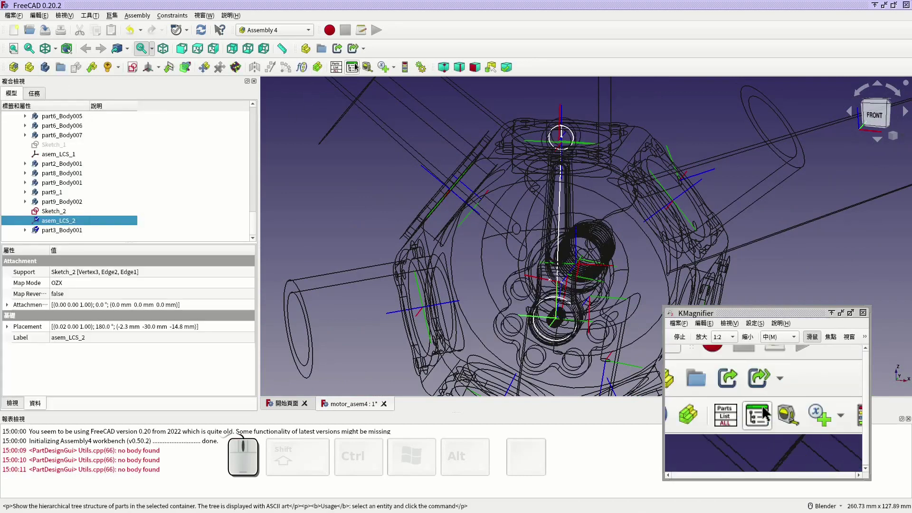
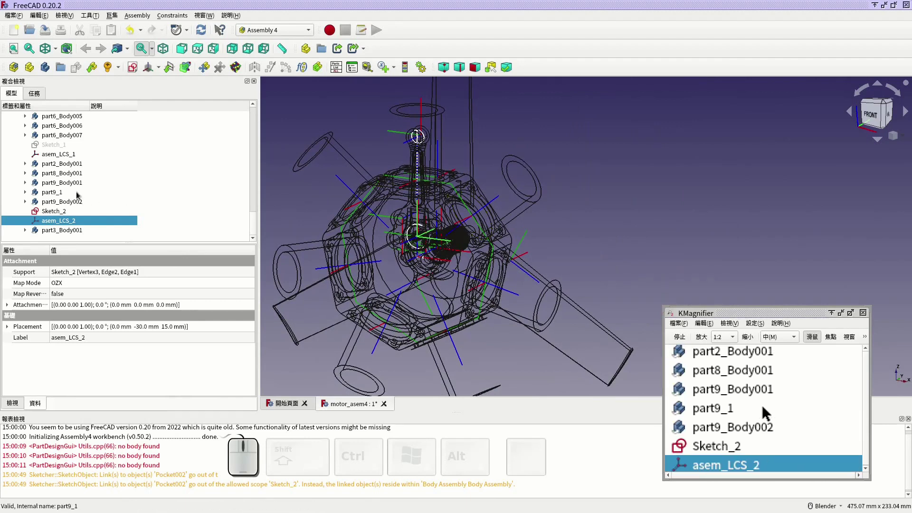
# Hide the part9 bodies and neighbouring cylinder parts one by one with Space.
pyautogui.scroll(3)
pyautogui.click(75, 198)
pyautogui.click(74, 204)
pyautogui.press('space')
pyautogui.click(74, 210)
pyautogui.press('space')
pyautogui.click(77, 225)
pyautogui.click(76, 235)
pyautogui.press('space')
pyautogui.scroll(-3)
pyautogui.click(79, 187)
pyautogui.press('space')
pyautogui.click(77, 198)
pyautogui.press('space')
# Hide the remaining part6_Body005–007 cylinder bodies so only the crankcase and rod remain visible.
pyautogui.scroll(3)
pyautogui.scroll(3)
pyautogui.click(30, 194)
pyautogui.click(63, 194)
pyautogui.press('space')
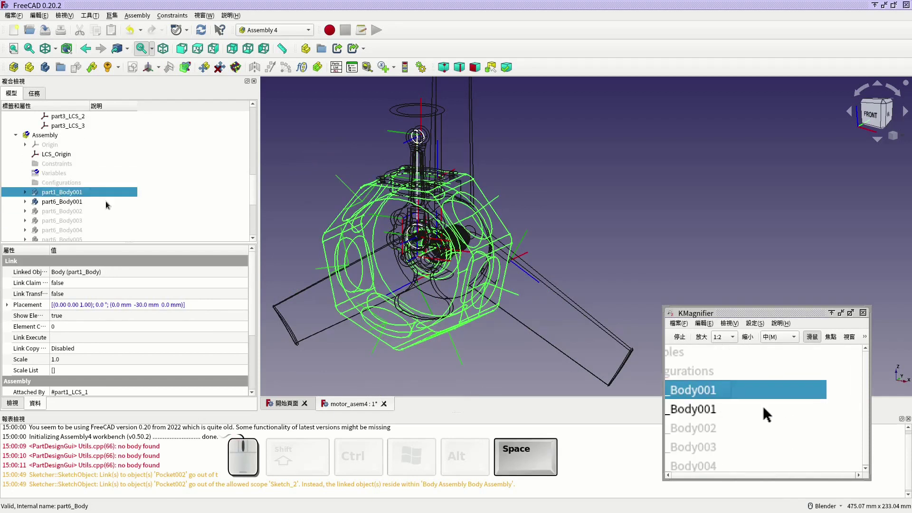
pyautogui.scroll(-3)
pyautogui.scroll(-3)
pyautogui.click(79, 187)
pyautogui.press('space')
pyautogui.click(69, 196)
pyautogui.press('space')
pyautogui.click(76, 204)
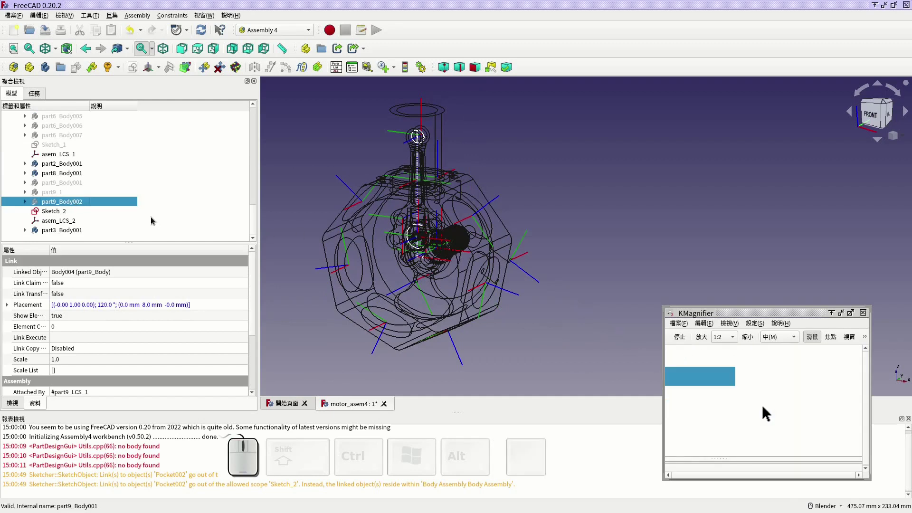
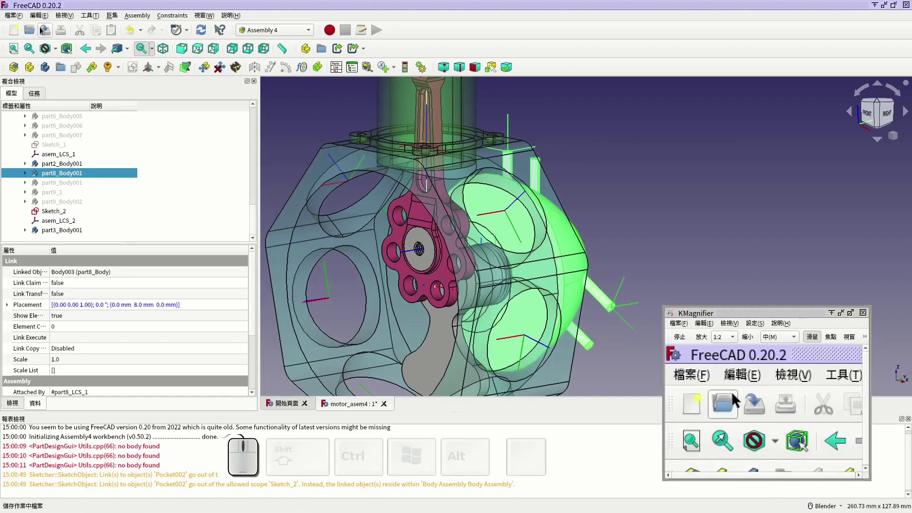
# Save the assembly, dismiss the animation dialog and zoom onto the connecting rod end.
pyautogui.click(45, 30)
pyautogui.click(417, 69)
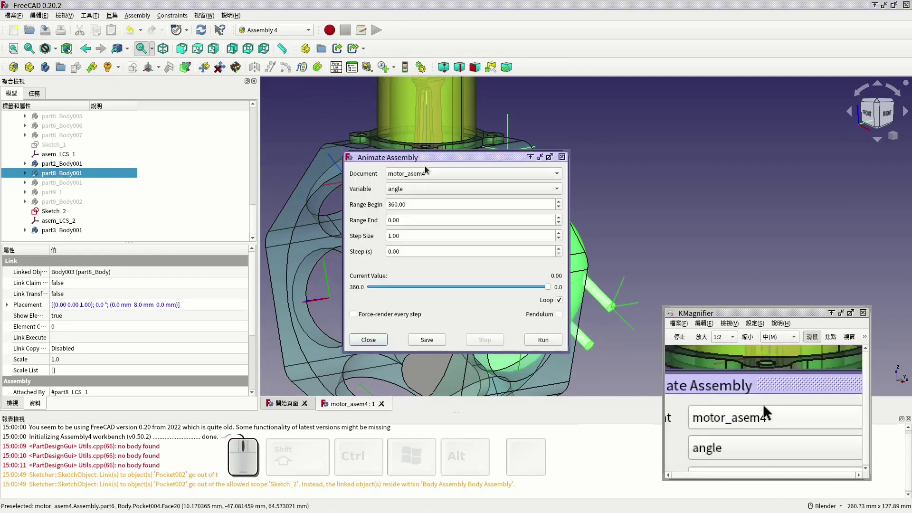
pyautogui.moveTo(430, 163); pyautogui.dragTo(158, 311)
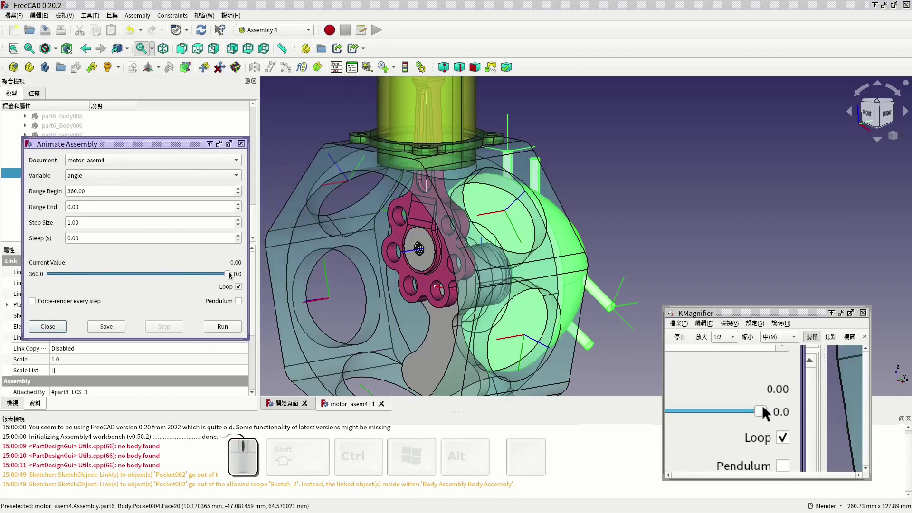
pyautogui.moveTo(232, 275); pyautogui.dragTo(149, 274)
pyautogui.scroll(-3)
pyautogui.scroll(3)
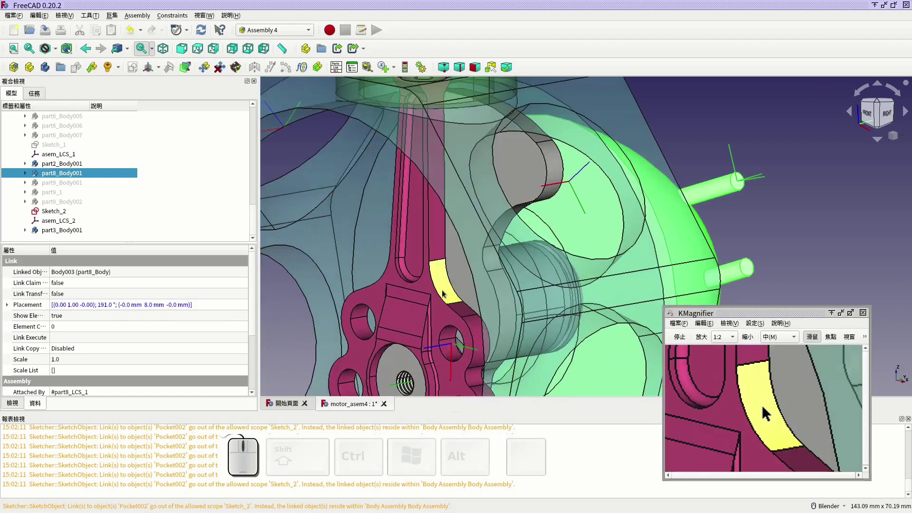
pyautogui.middleClick(447, 294)
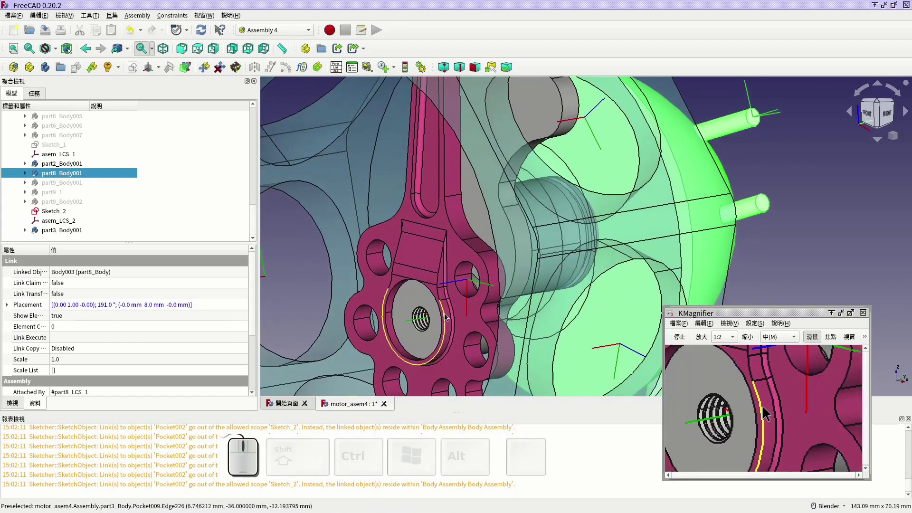
pyautogui.scroll(-3)
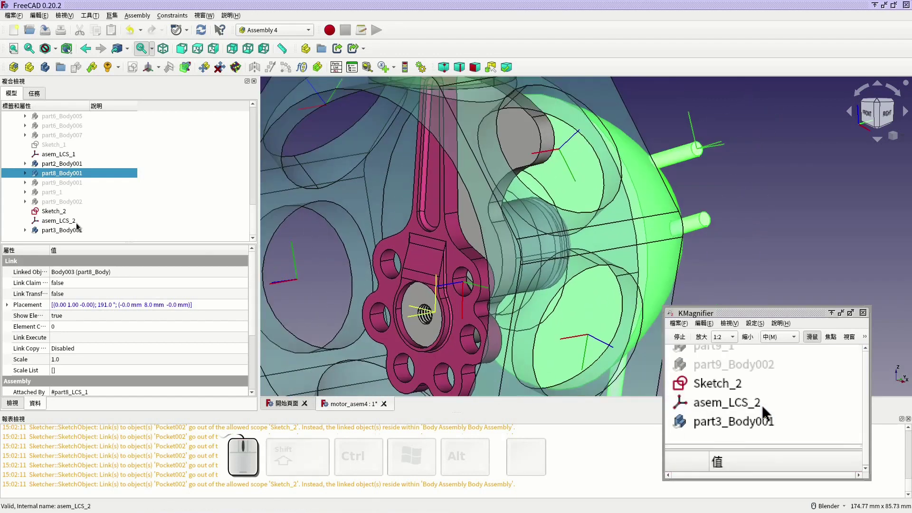
# Select Sketch_2 in the tree to see its attachment to Pocket002 Face6 (-30 mm) and zoom to the threaded hole.
pyautogui.click(70, 218)
pyautogui.click(70, 222)
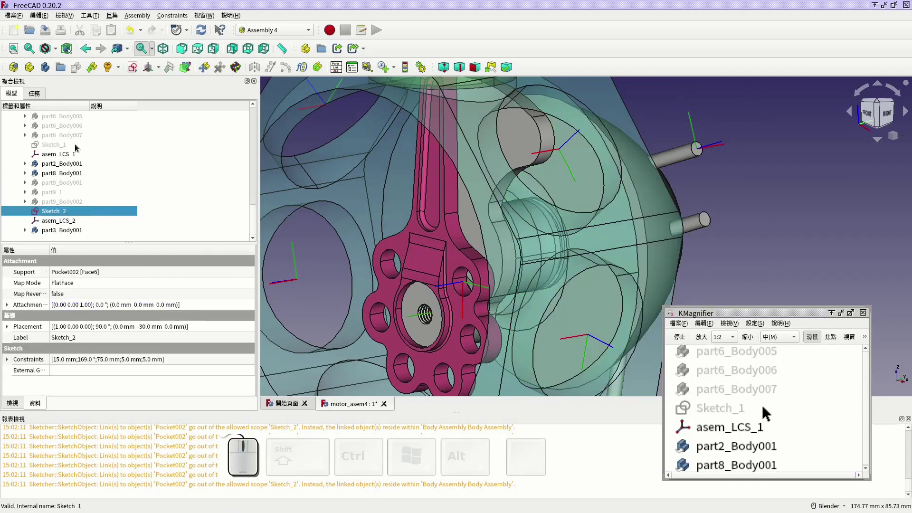
pyautogui.click(78, 148)
pyautogui.click(74, 212)
pyautogui.click(74, 222)
pyautogui.click(77, 215)
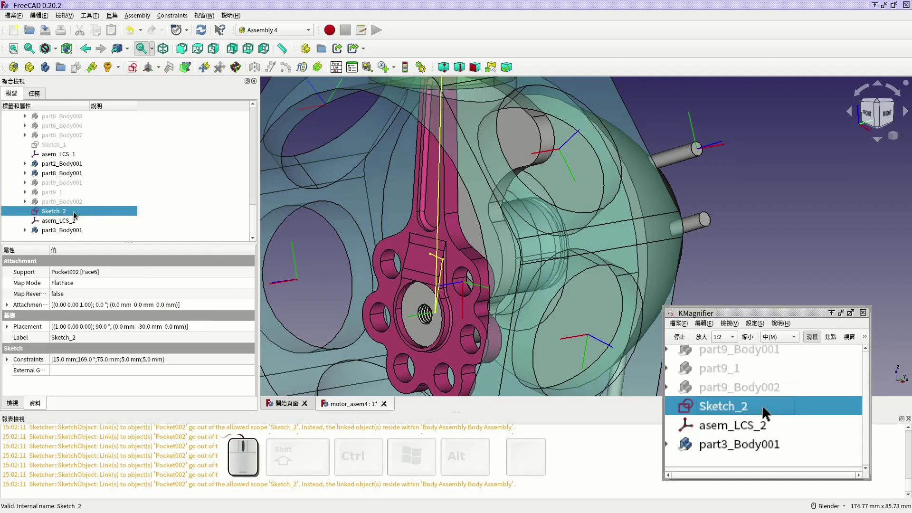
pyautogui.middleClick(753, 270)
pyautogui.click(476, 269)
pyautogui.scroll(3)
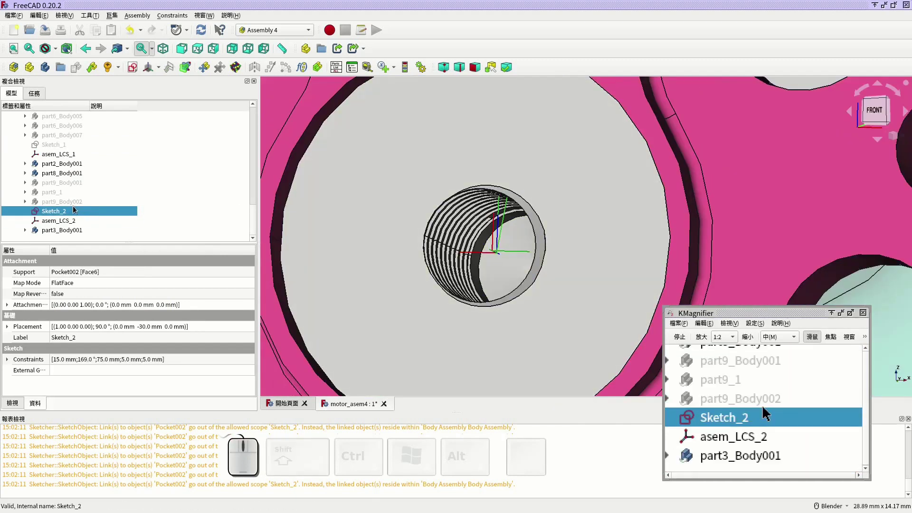
# Open Sketch_2 in the Sketcher to review its 15 mm, 169° and 75 mm constraints.
pyautogui.click(73, 213)
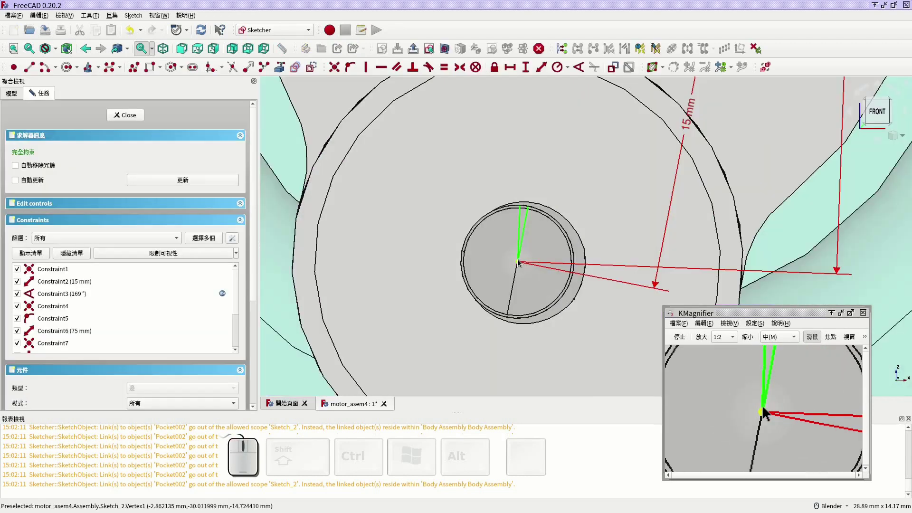
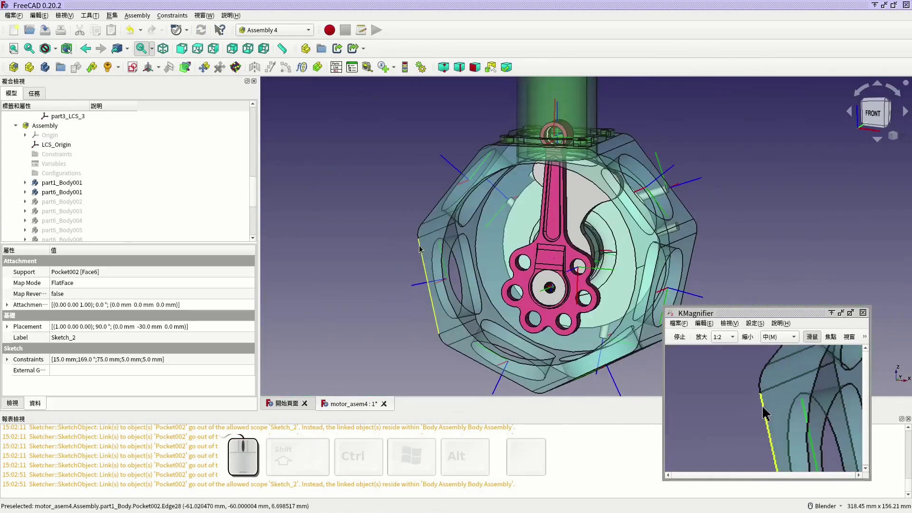
# Create a new Assembly4 datum Point_1 and bring Sketch_2's small-end vertex into view in wireframe.
pyautogui.click(163, 74)
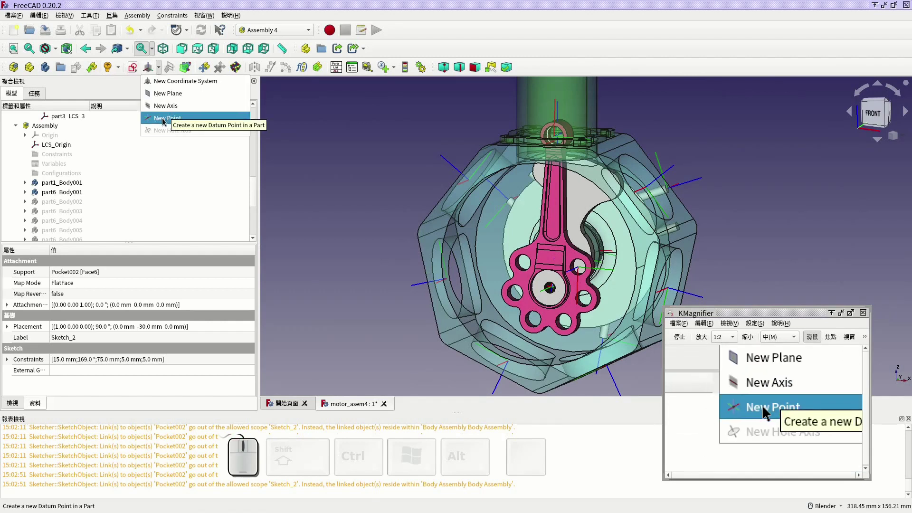
pyautogui.click(166, 121)
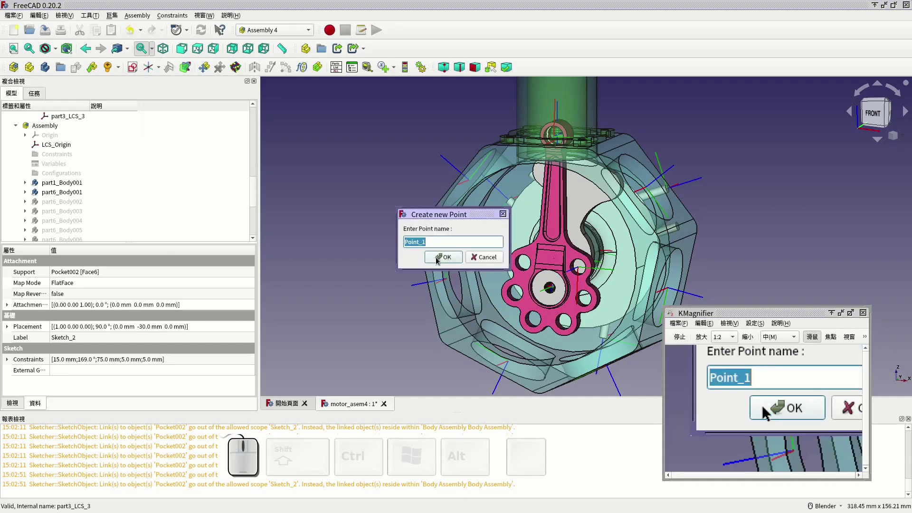
pyautogui.click(440, 260)
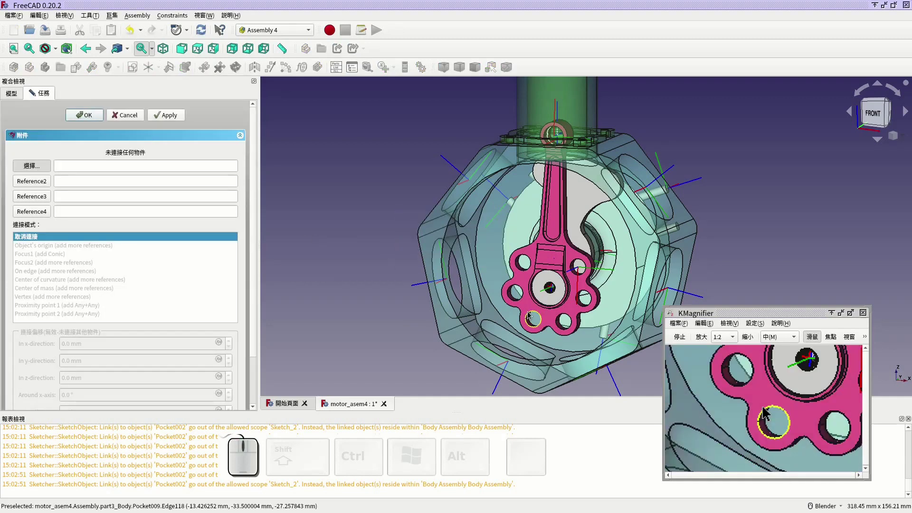
pyautogui.scroll(3)
pyautogui.scroll(3)
pyautogui.moveTo(493, 210); pyautogui.dragTo(477, 280)
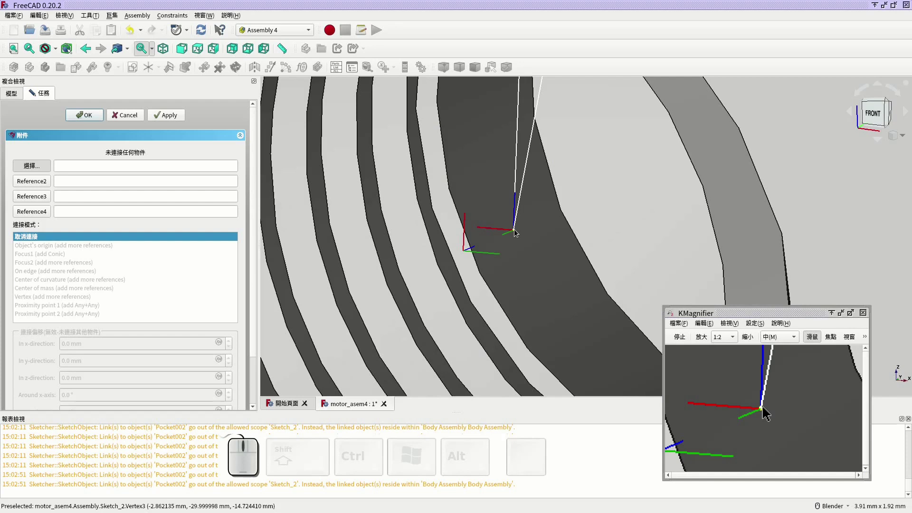
pyautogui.scroll(3)
pyautogui.scroll(-3)
pyautogui.scroll(-3)
pyautogui.scroll(-3)
pyautogui.scroll(3)
pyautogui.click(59, 52)
pyautogui.click(73, 87)
pyautogui.scroll(3)
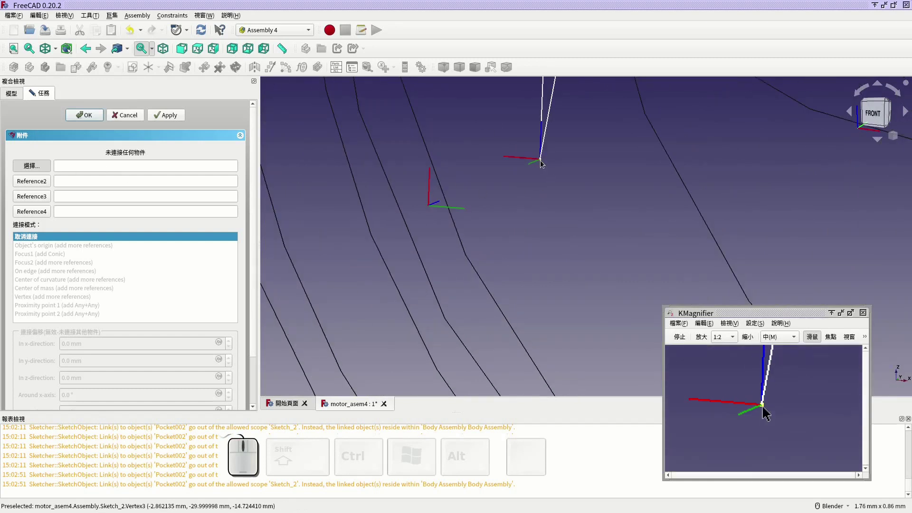
# Attach Point_1 to Sketch_2's Vertex3 in Vertex mode and step its y offset toward 3 mm.
pyautogui.click(544, 163)
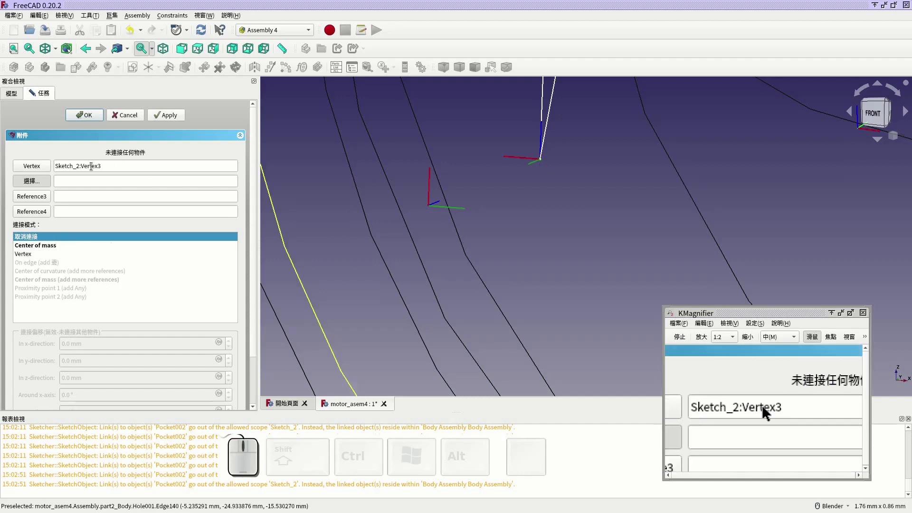
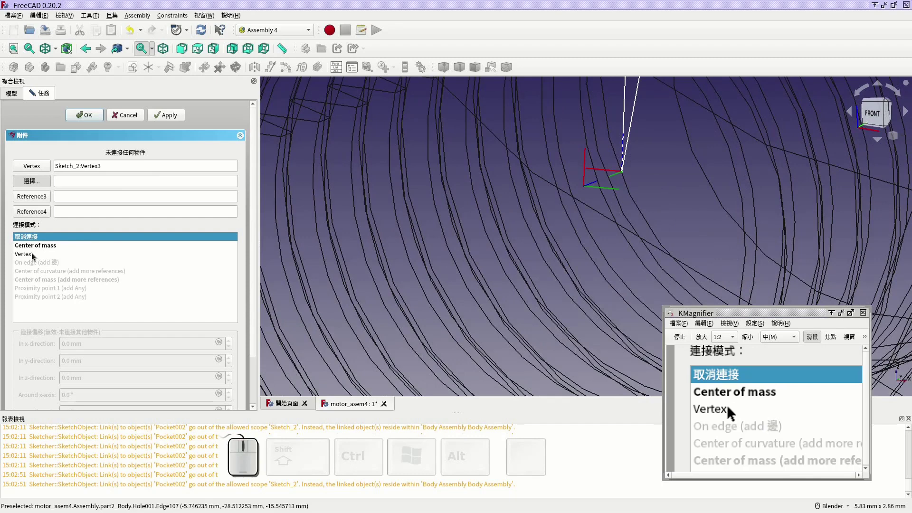
pyautogui.click(34, 256)
pyautogui.scroll(-3)
pyautogui.scroll(-3)
pyautogui.moveTo(626, 257); pyautogui.dragTo(592, 257)
pyautogui.scroll(-3)
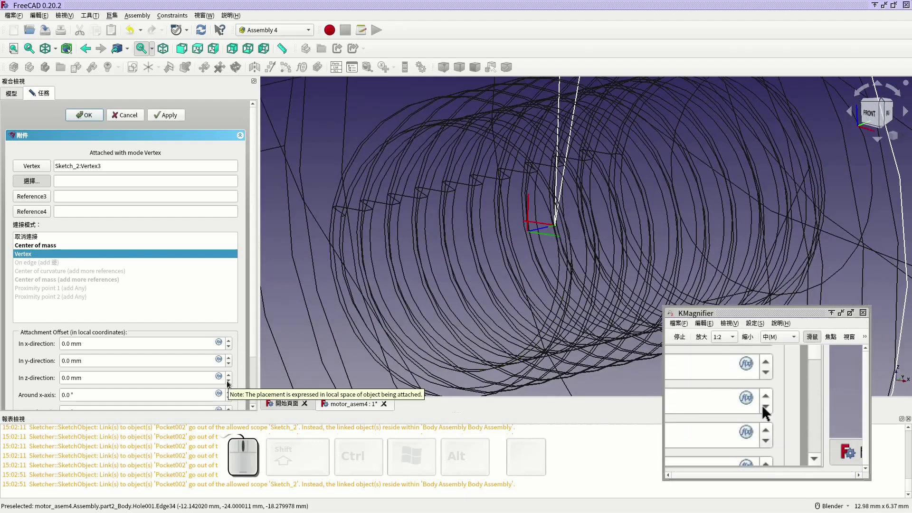
pyautogui.click(232, 384)
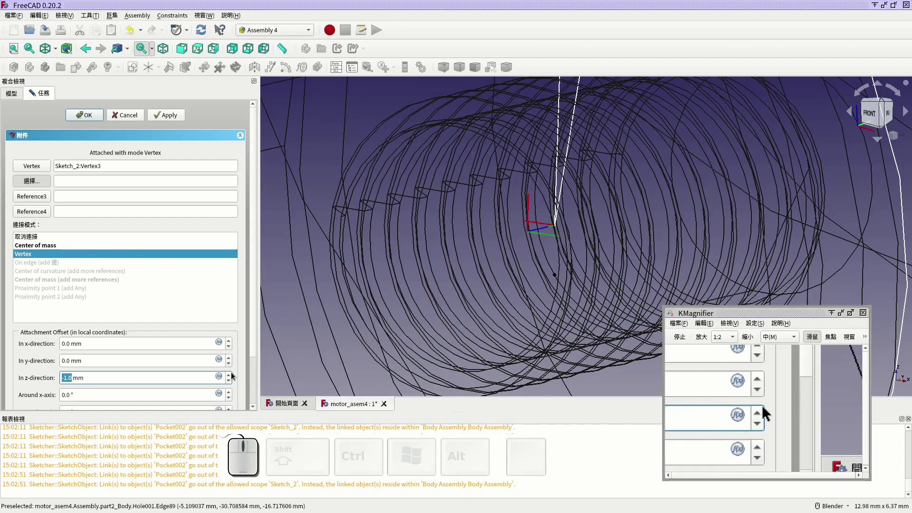
pyautogui.click(233, 377)
pyautogui.click(233, 366)
pyautogui.click(233, 367)
pyautogui.scroll(3)
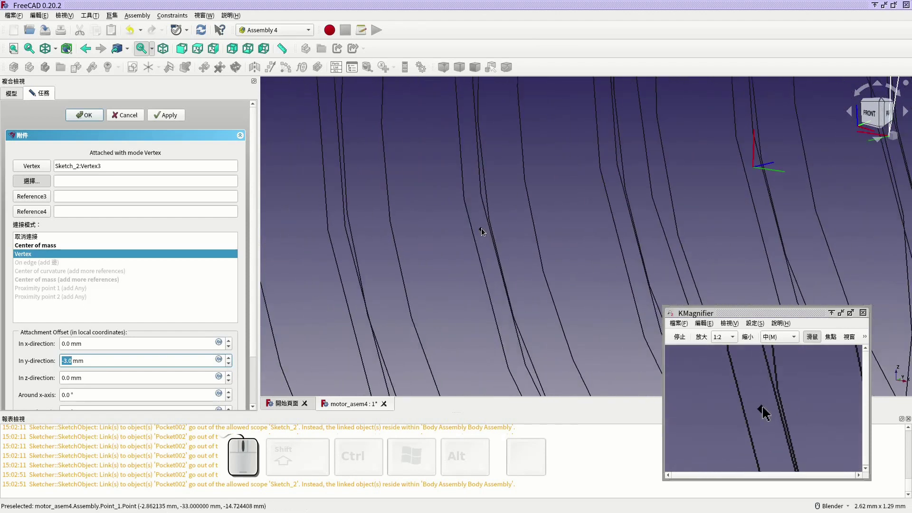
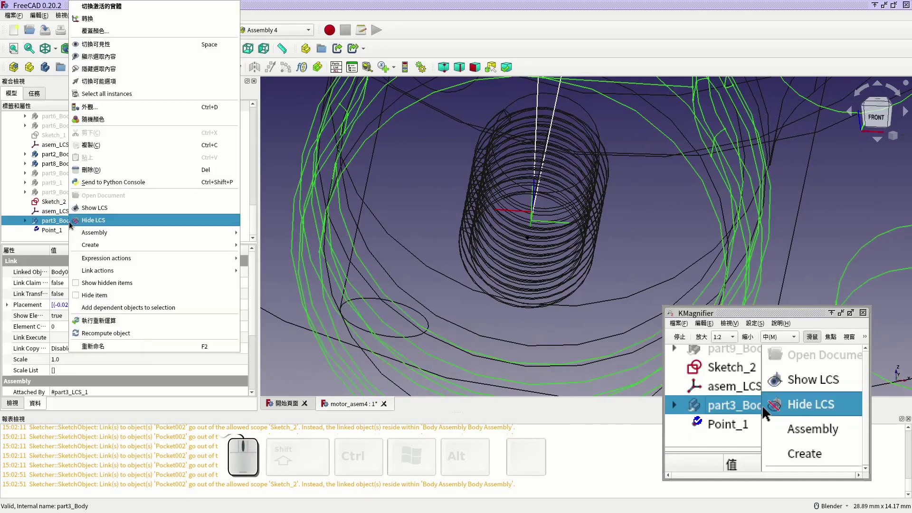
# Dismiss part3_Body001's placement settings and bring up asem_LCS_2's actions.
pyautogui.click(346, 248)
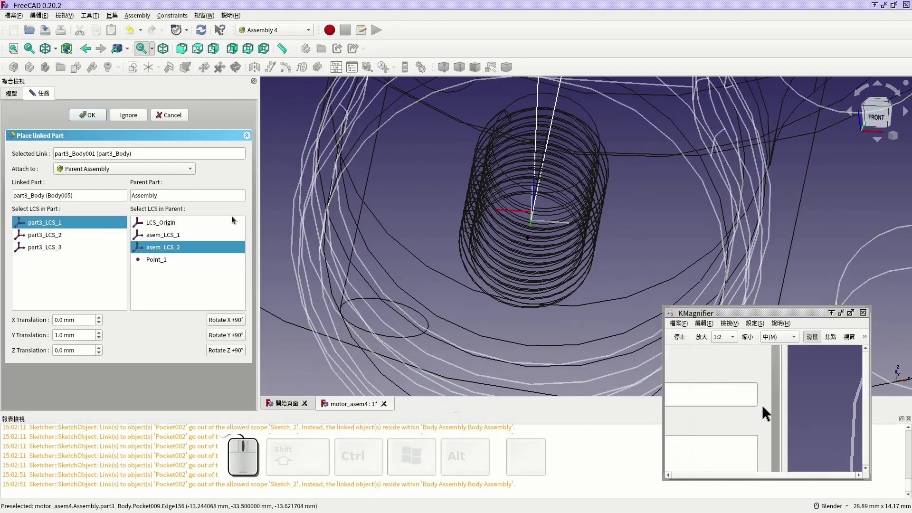
pyautogui.click(300, 248)
pyautogui.click(183, 119)
pyautogui.click(72, 213)
pyautogui.rightClick(73, 213)
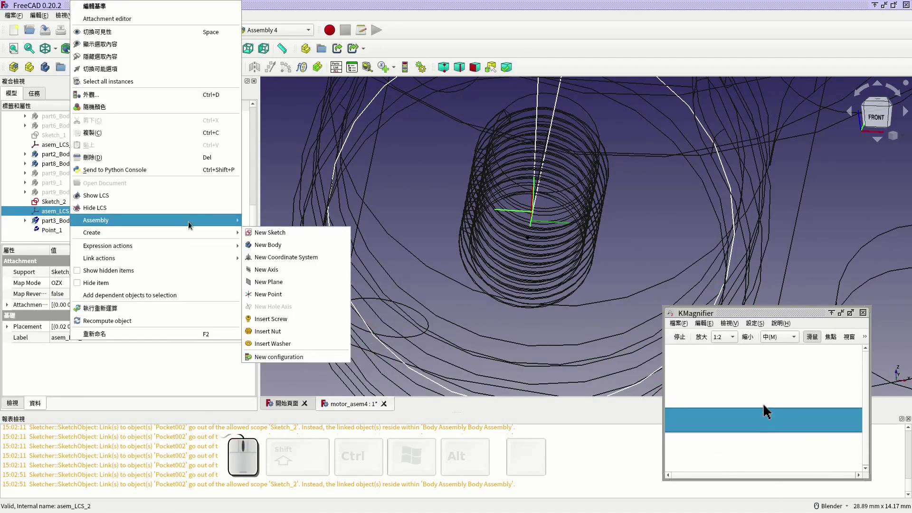
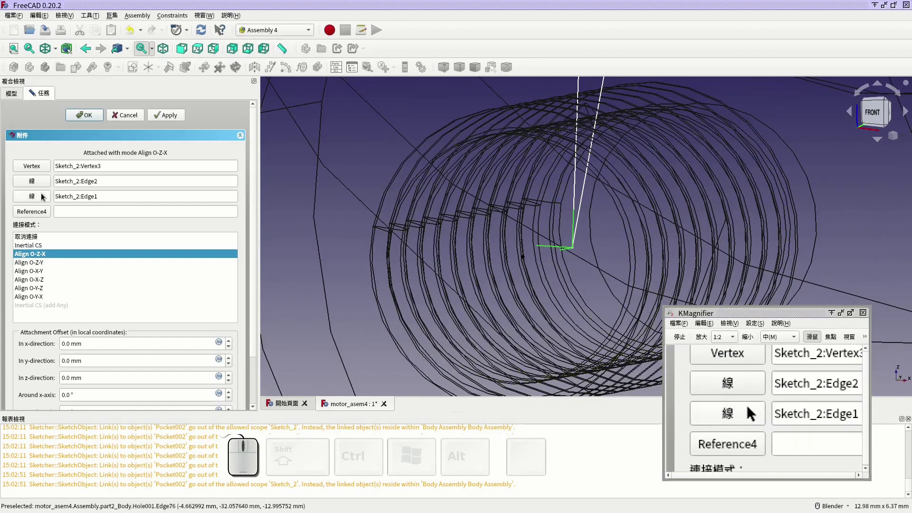
# Replace asem_LCS_2's third attachment reference (Edge1) with Point_1 in Align O-Z-X mode and confirm.
pyautogui.click(40, 196)
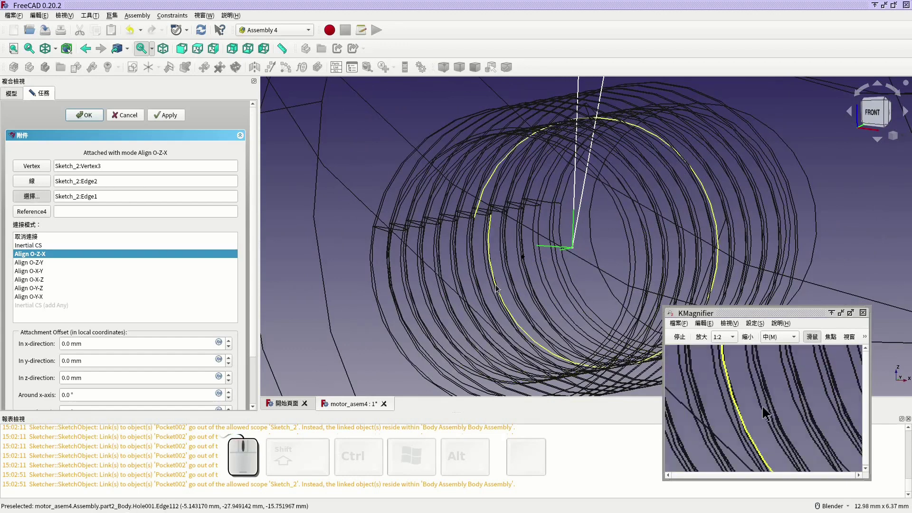
pyautogui.scroll(3)
pyautogui.click(550, 259)
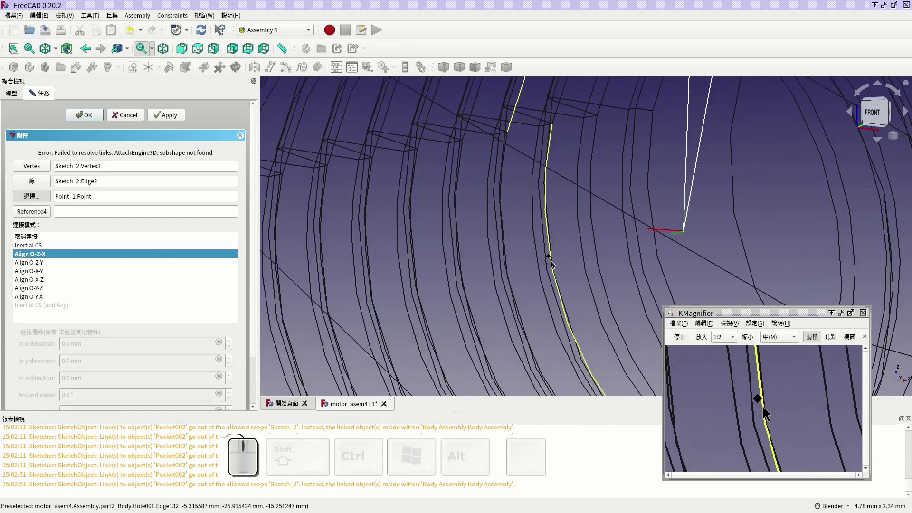
pyautogui.scroll(-3)
pyautogui.click(91, 117)
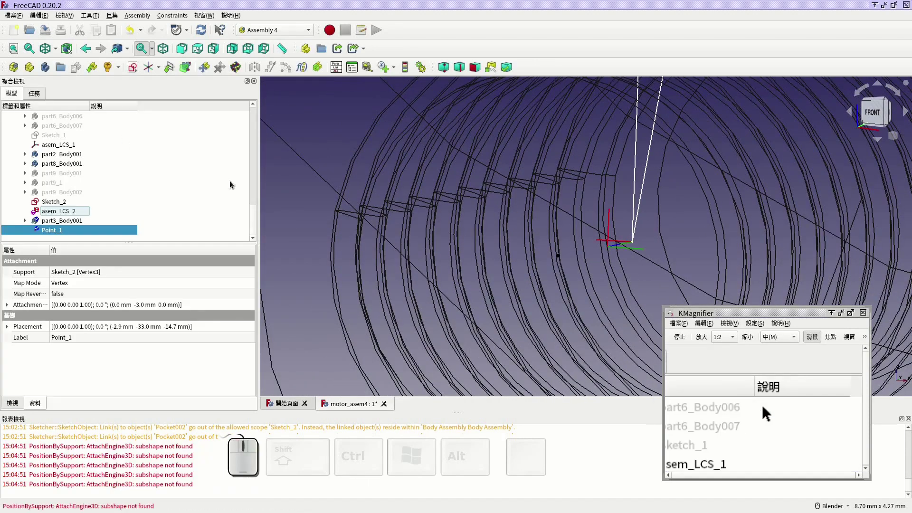
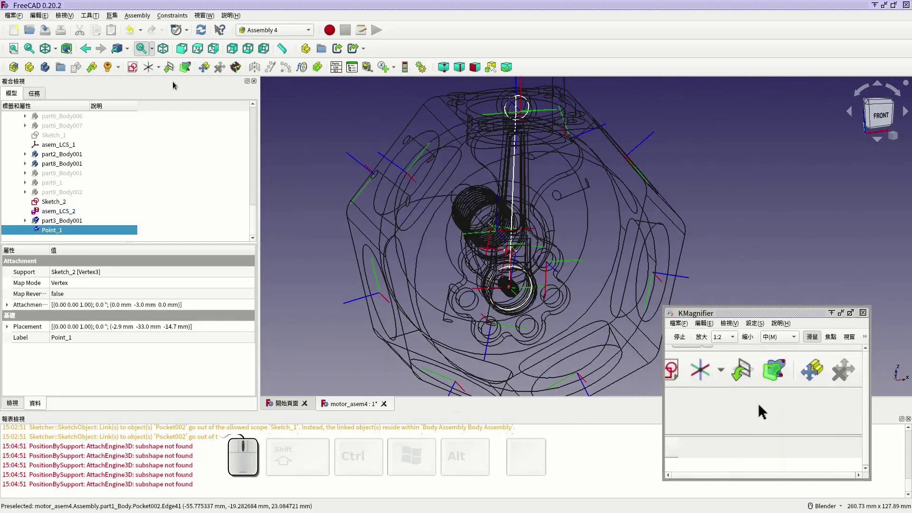
# Run the crank angle animation from 360 toward 0, then stop and close it.
pyautogui.click(420, 68)
pyautogui.click(426, 162)
pyautogui.click(283, 344)
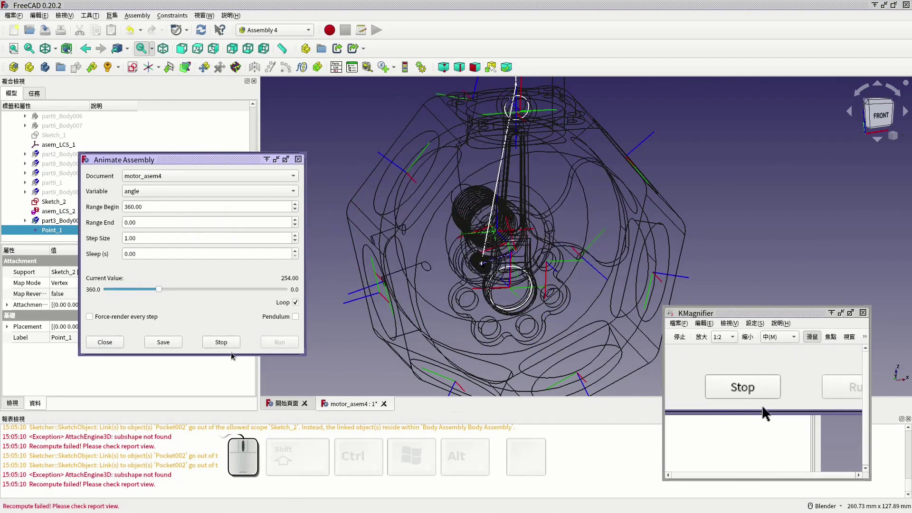
pyautogui.click(234, 348)
pyautogui.click(95, 341)
# Reopen asem_LCS_2's attachment editor and inspect its references.
pyautogui.click(73, 215)
pyautogui.rightClick(60, 214)
pyautogui.click(320, 235)
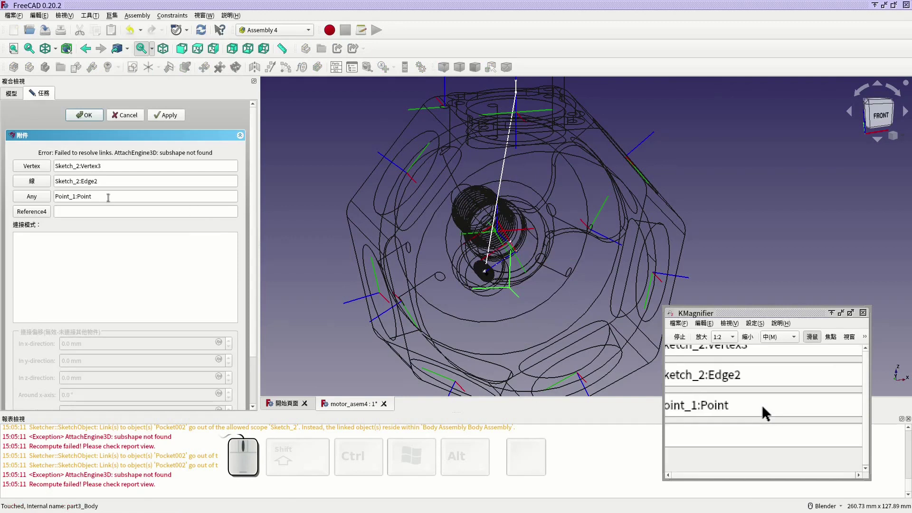
pyautogui.scroll(3)
pyautogui.scroll(-3)
pyautogui.scroll(3)
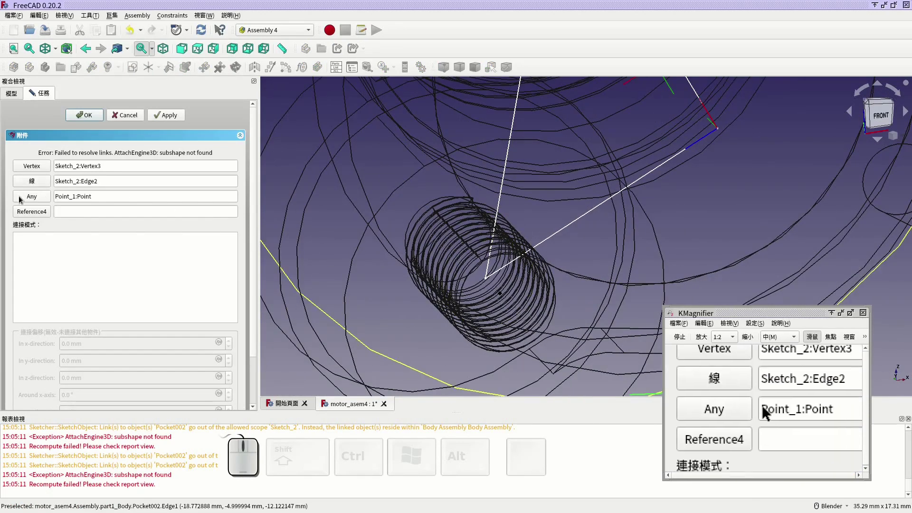
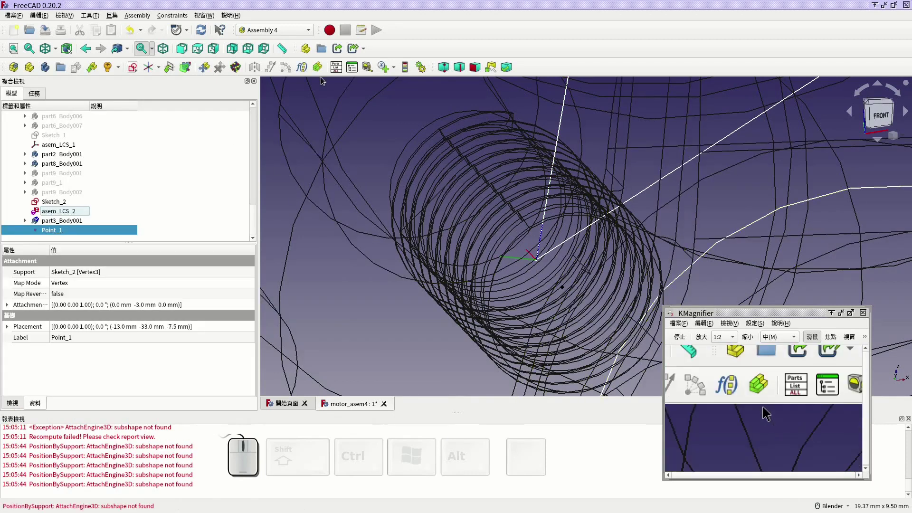
# Run the assembly animation once more and stop it near angle 300.
pyautogui.click(425, 71)
pyautogui.click(434, 158)
pyautogui.click(325, 384)
pyautogui.click(267, 380)
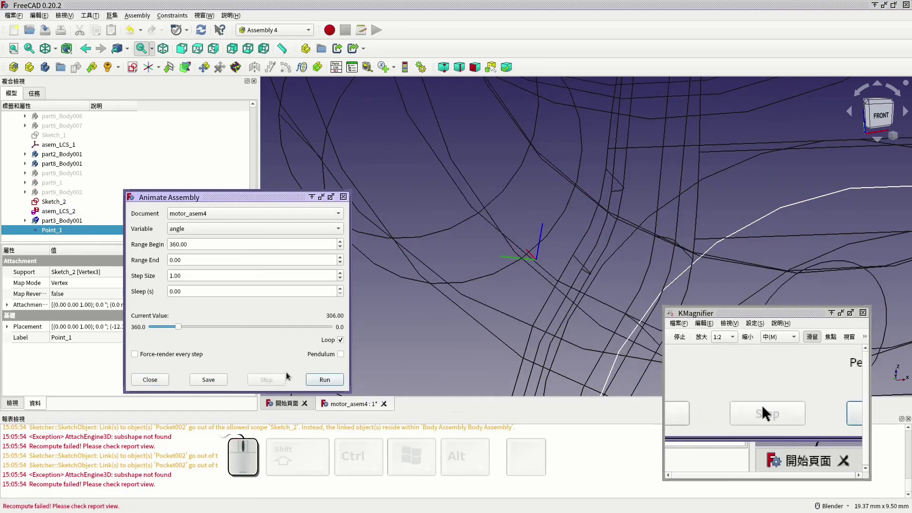
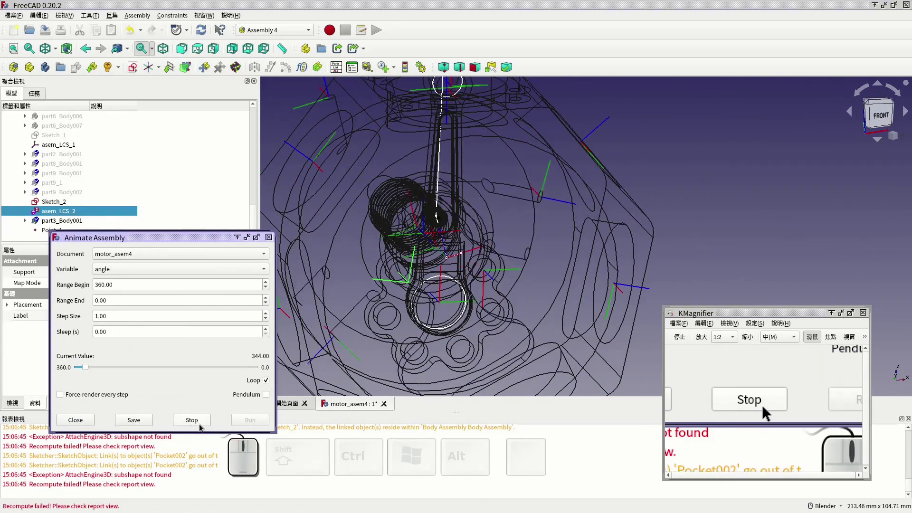
pyautogui.scroll(3)
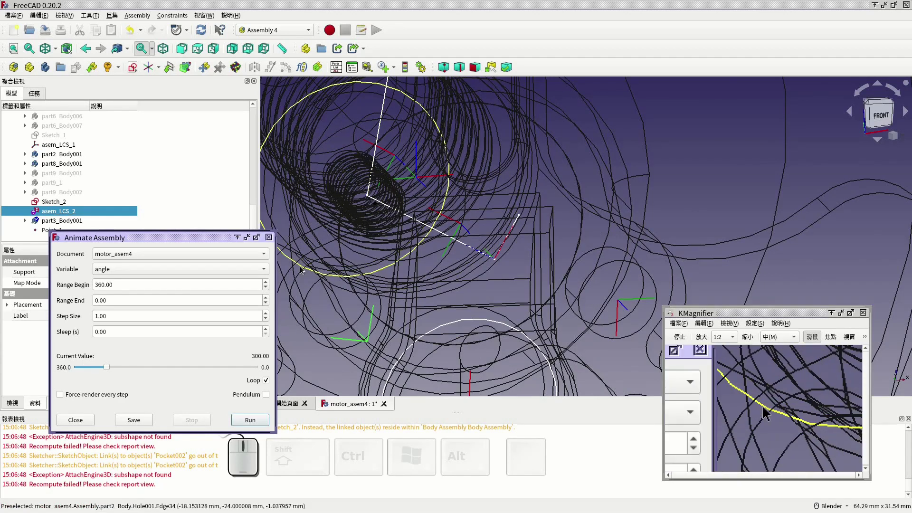
# Bring asem_LCS_2 back into the attachment editor.
pyautogui.click(85, 426)
pyautogui.rightClick(59, 215)
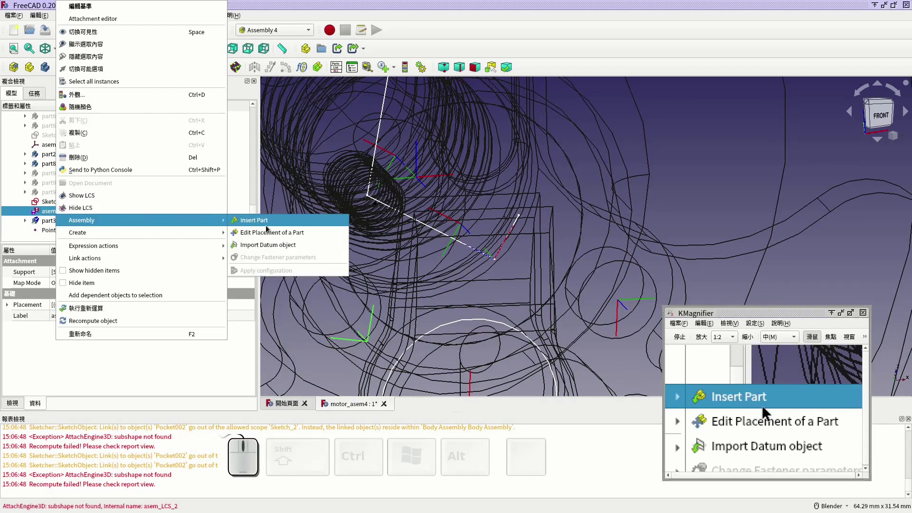
pyautogui.click(271, 230)
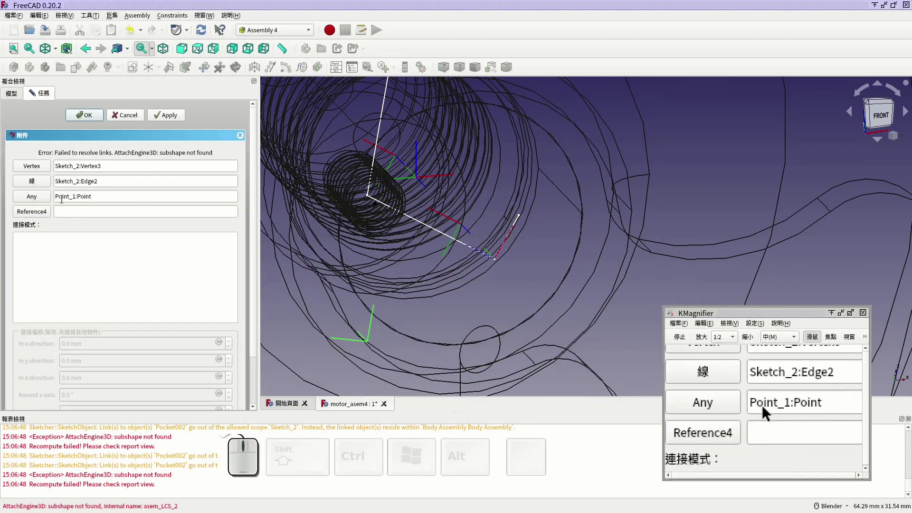
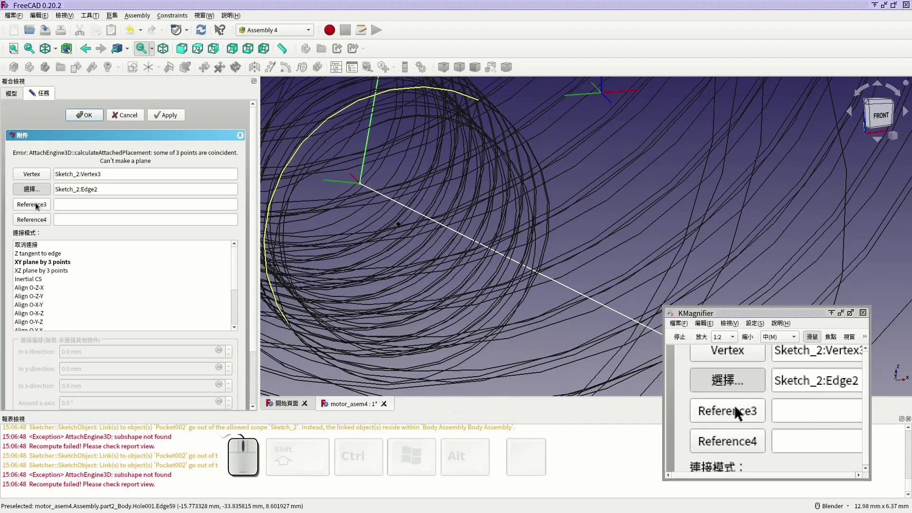
# Set asem_LCS_2's references to Sketch_2 Vertex3, Point_1 and Edge2 in Align O-Z-X mode.
pyautogui.click(38, 206)
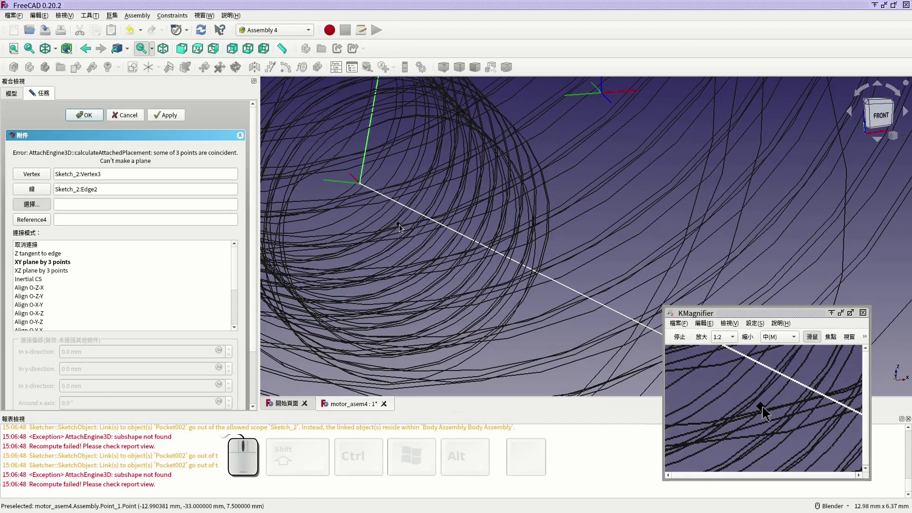
pyautogui.click(401, 226)
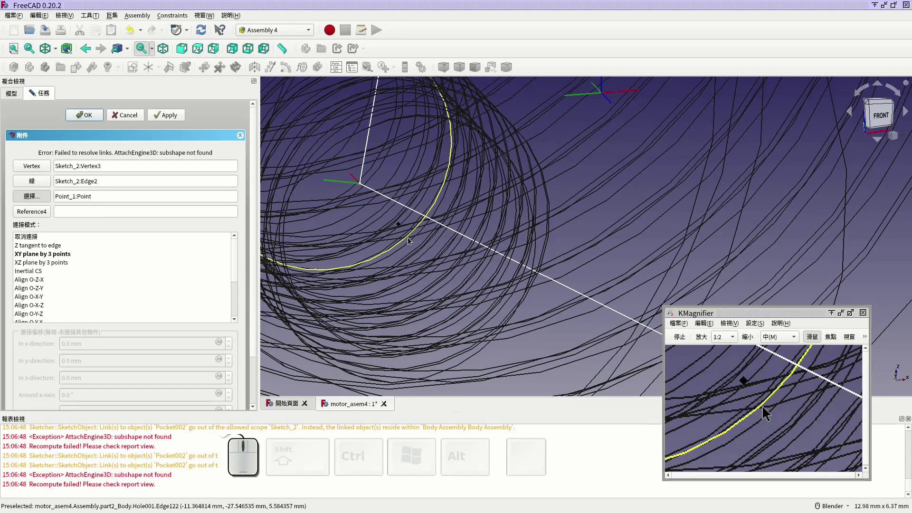
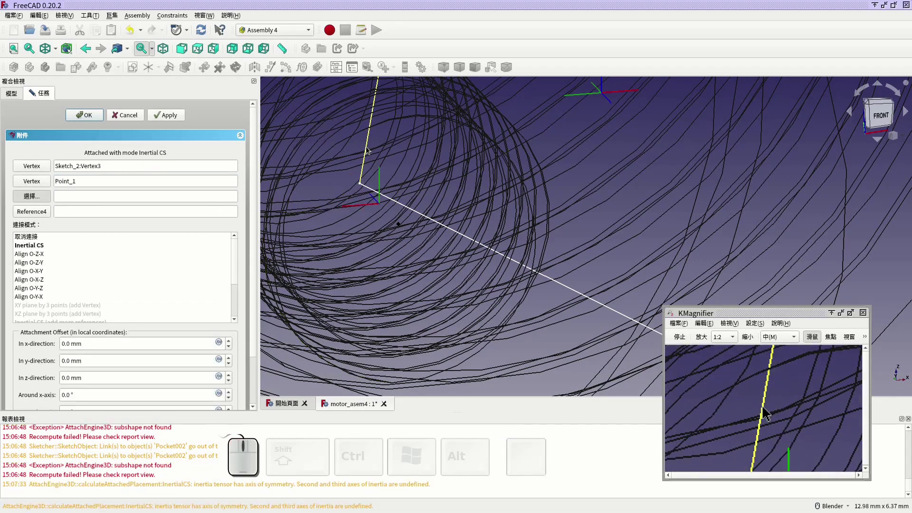
pyautogui.click(369, 149)
pyautogui.click(54, 265)
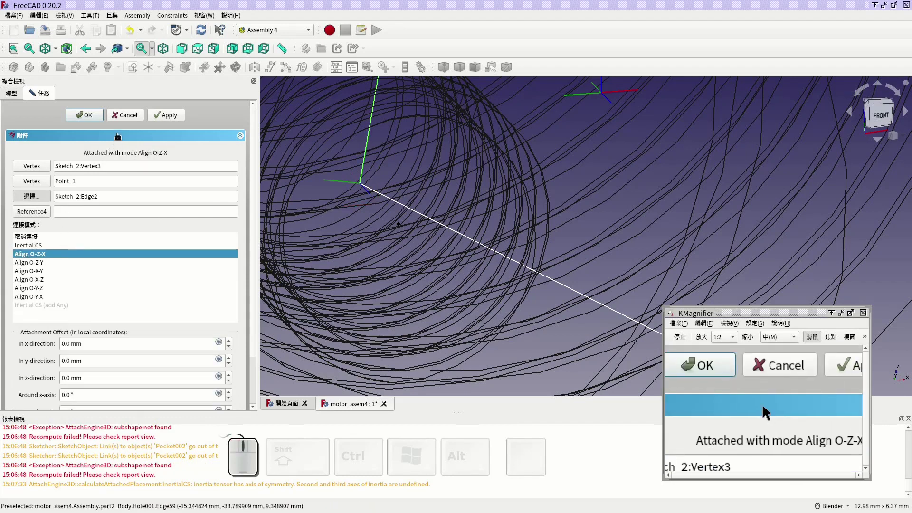
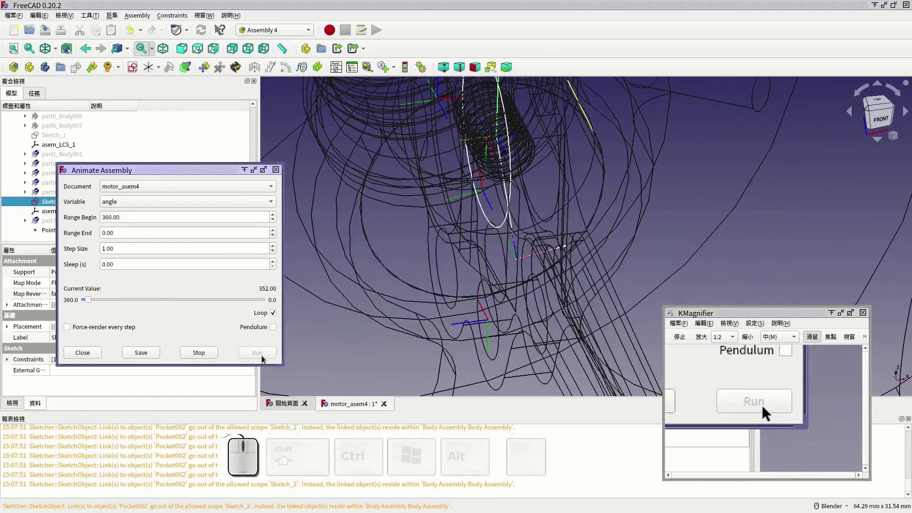
# Stop the replayed mechanism animation at angle 296 and close its window.
pyautogui.scroll(-3)
pyautogui.click(203, 351)
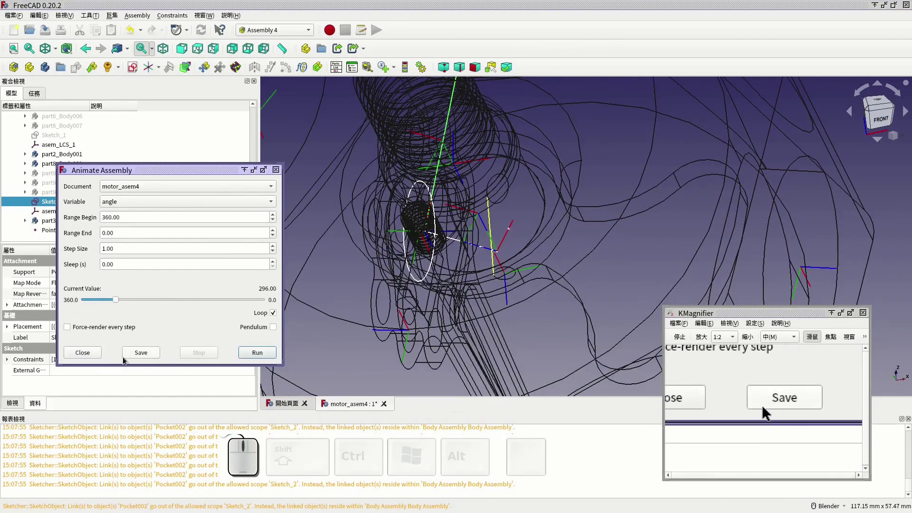
pyautogui.click(92, 358)
# Select the connecting rod part3_Body001 and bring up its assembly actions.
pyautogui.click(58, 51)
pyautogui.click(62, 62)
pyautogui.click(71, 223)
pyautogui.rightClick(71, 223)
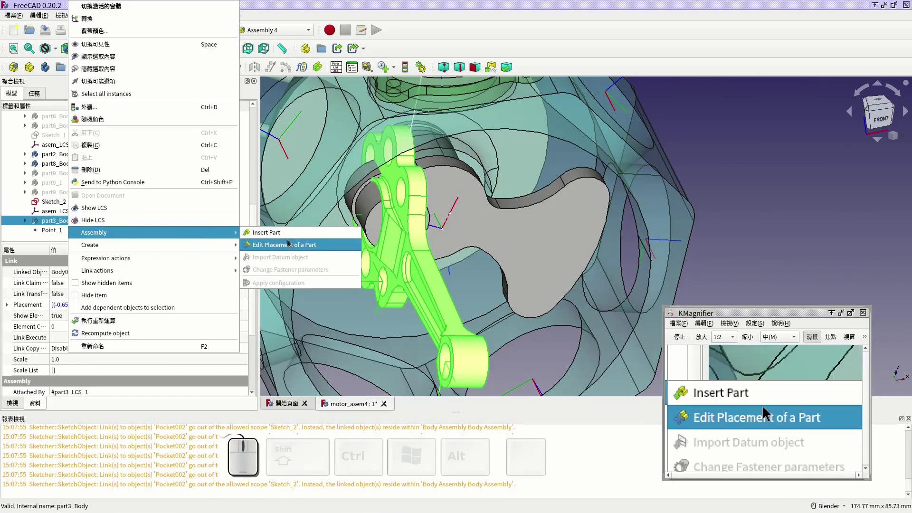
# Edit the rod's placement on asem_LCS_2, turning it by quarter turns about Y and Z to orient it.
pyautogui.click(294, 246)
pyautogui.click(236, 322)
pyautogui.click(236, 321)
pyautogui.click(236, 321)
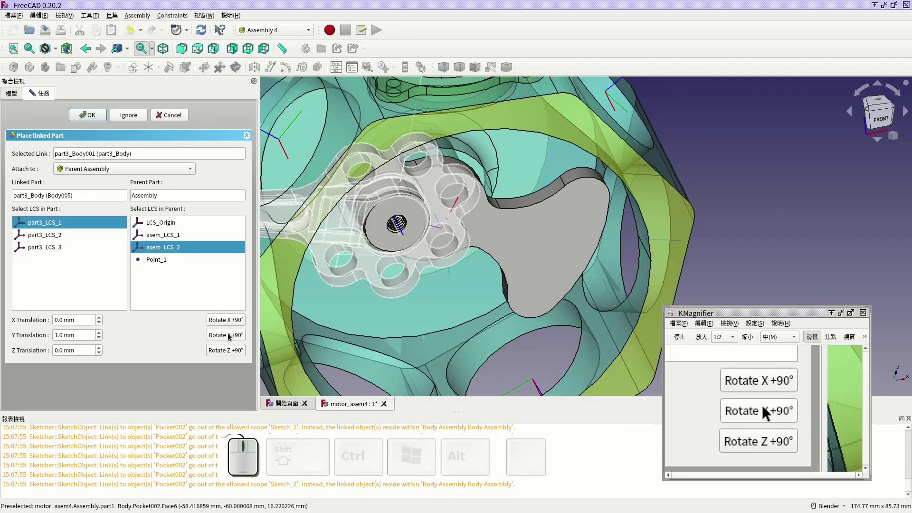
pyautogui.click(231, 337)
pyautogui.click(231, 336)
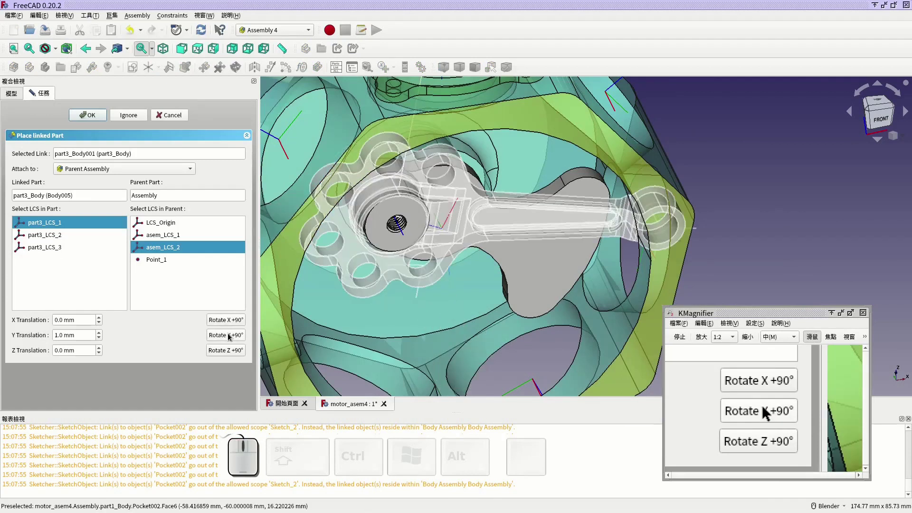
pyautogui.click(231, 336)
pyautogui.click(231, 336)
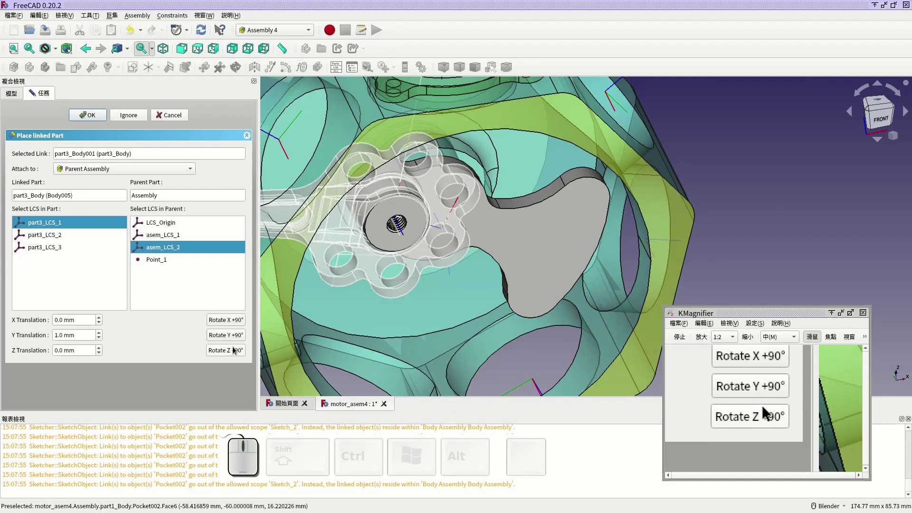
pyautogui.click(236, 357)
pyautogui.click(234, 356)
# Set the rod's Y offset to 0 mm and Z offset to -1 mm and confirm the placement.
pyautogui.moveTo(465, 221); pyautogui.dragTo(415, 205)
pyautogui.click(222, 50)
pyautogui.scroll(3)
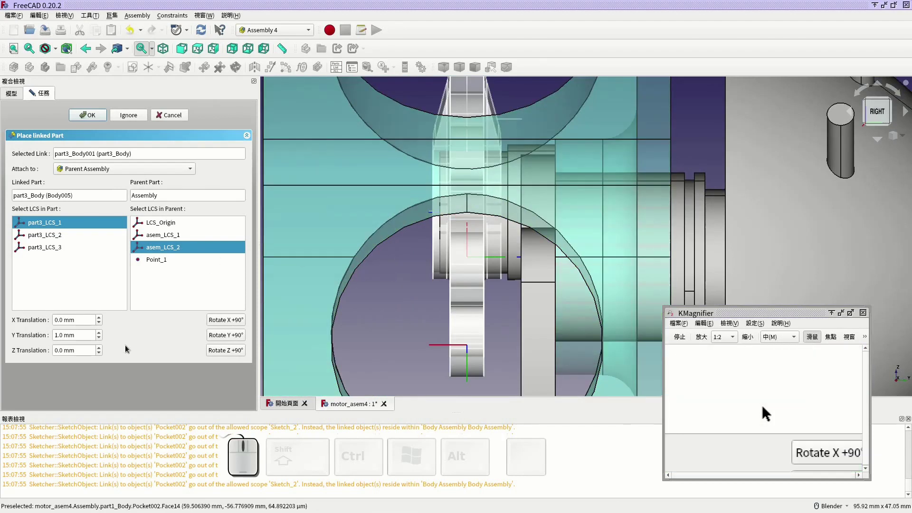
pyautogui.click(102, 340)
pyautogui.click(102, 336)
pyautogui.doubleClick(103, 340)
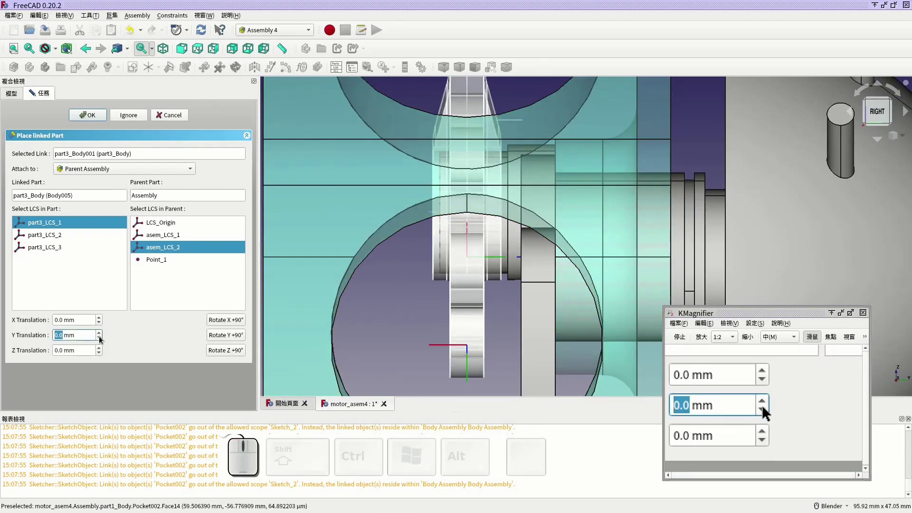
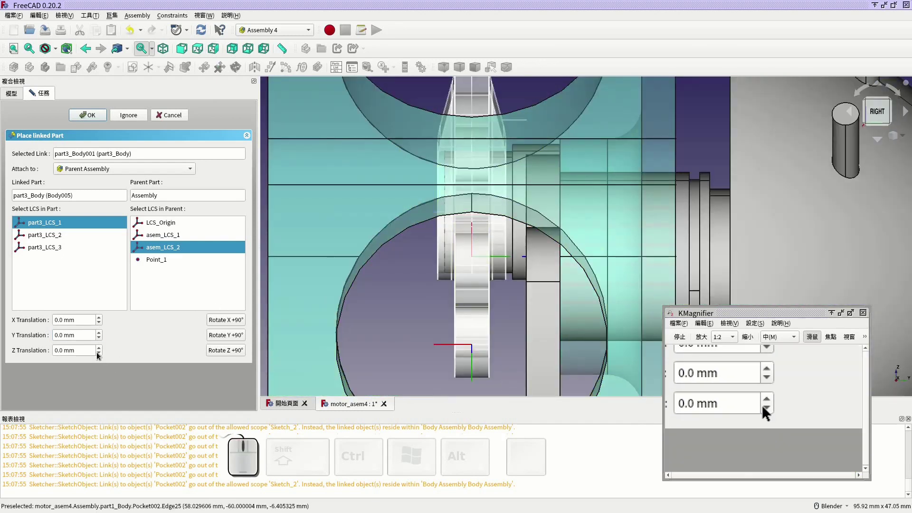
pyautogui.click(100, 355)
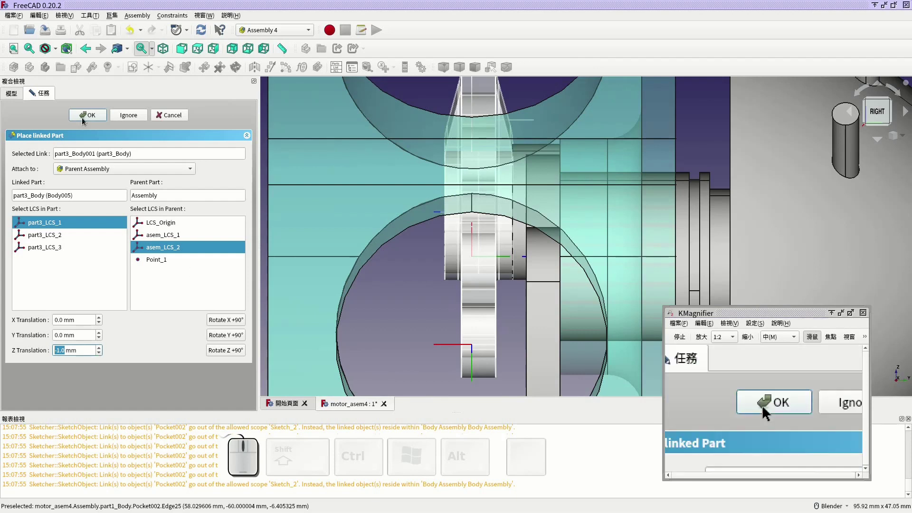
pyautogui.click(85, 121)
# Start the assembly animation again, sweeping the crank angle down from 360.
pyautogui.scroll(-3)
pyautogui.moveTo(444, 238); pyautogui.dragTo(493, 212)
pyautogui.scroll(-3)
pyautogui.middleClick(508, 191)
pyautogui.click(615, 186)
pyautogui.doubleClick(427, 72)
# Stop the mechanism animation and close its window.
pyautogui.click(273, 329)
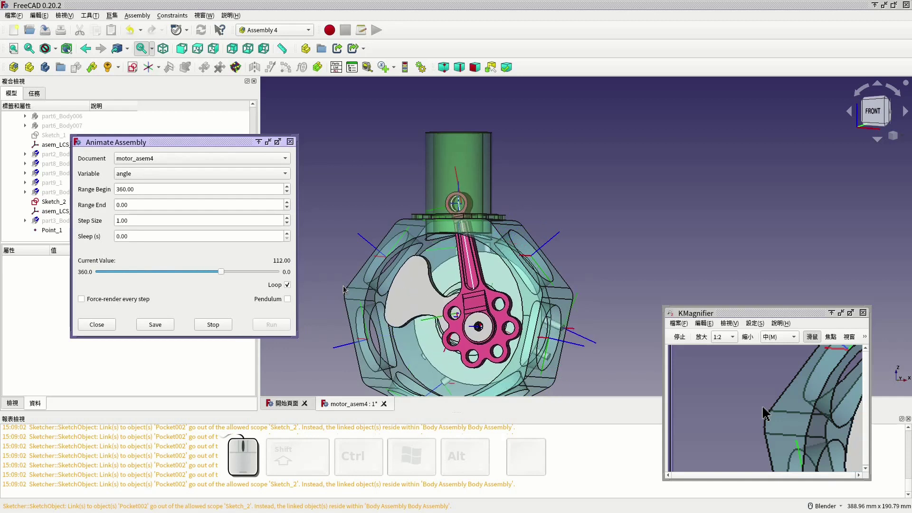
pyautogui.click(220, 327)
pyautogui.click(95, 329)
pyautogui.scroll(3)
# Expand part3_Body001 in the tree, toggle visibility and select Hole001, the M6 threaded 5 mm hole.
pyautogui.click(533, 266)
pyautogui.click(601, 249)
pyautogui.press('space')
pyautogui.click(535, 271)
pyautogui.press('space')
pyautogui.click(537, 244)
pyautogui.scroll(-3)
pyautogui.click(463, 303)
pyautogui.click(483, 262)
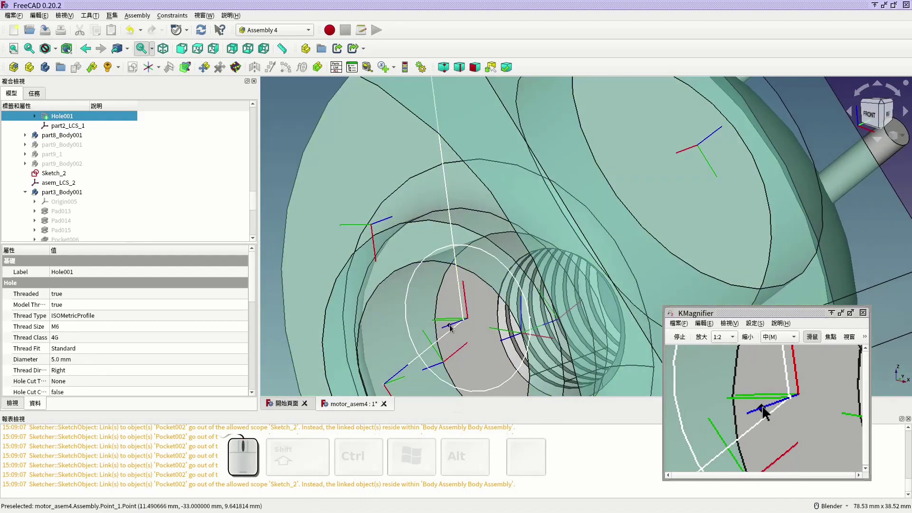
# Orbit and zoom around the rod-end coordinate system and Point_1 to inspect them.
pyautogui.scroll(-3)
pyautogui.moveTo(465, 275); pyautogui.dragTo(458, 279)
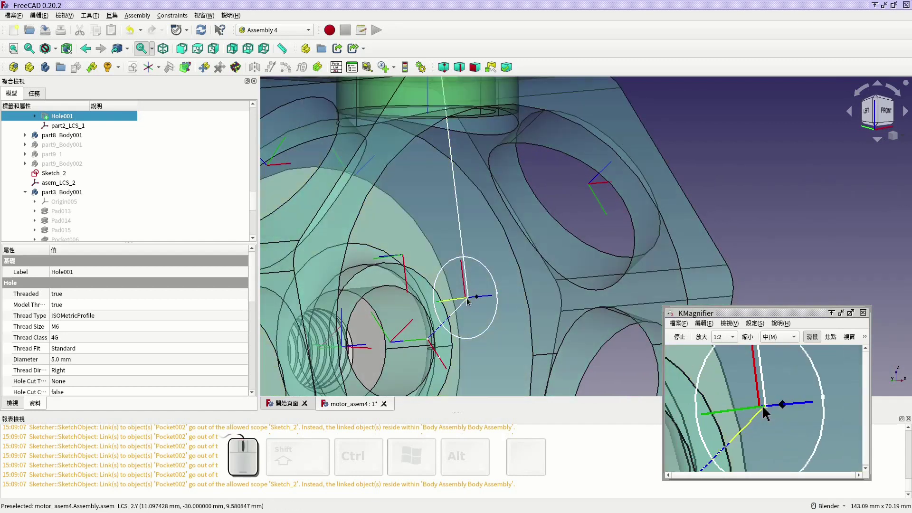
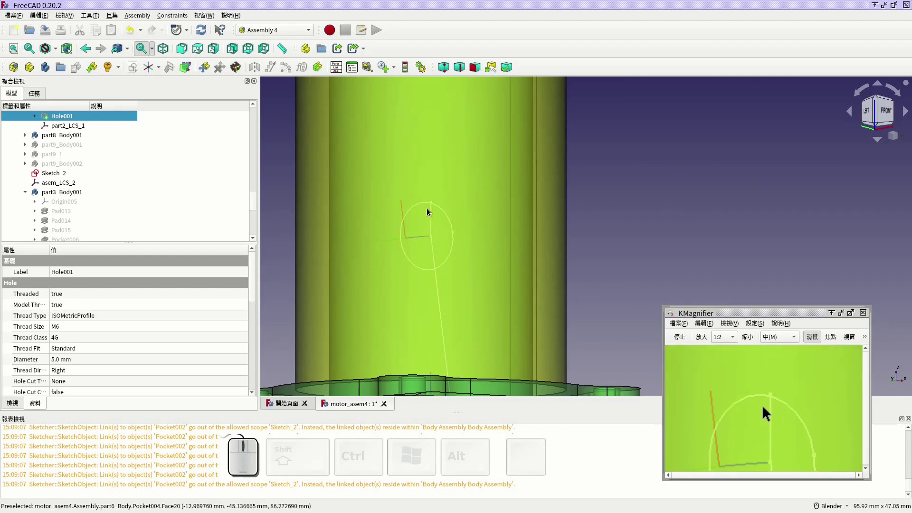
pyautogui.scroll(3)
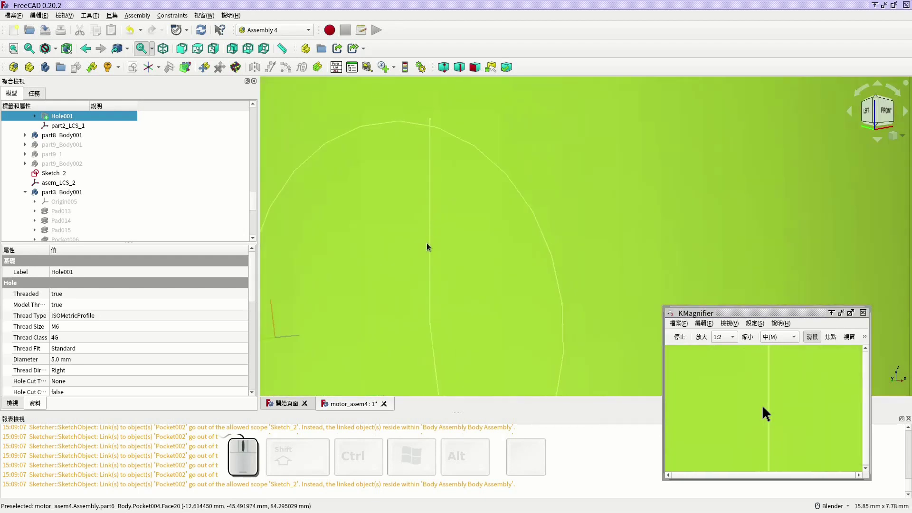
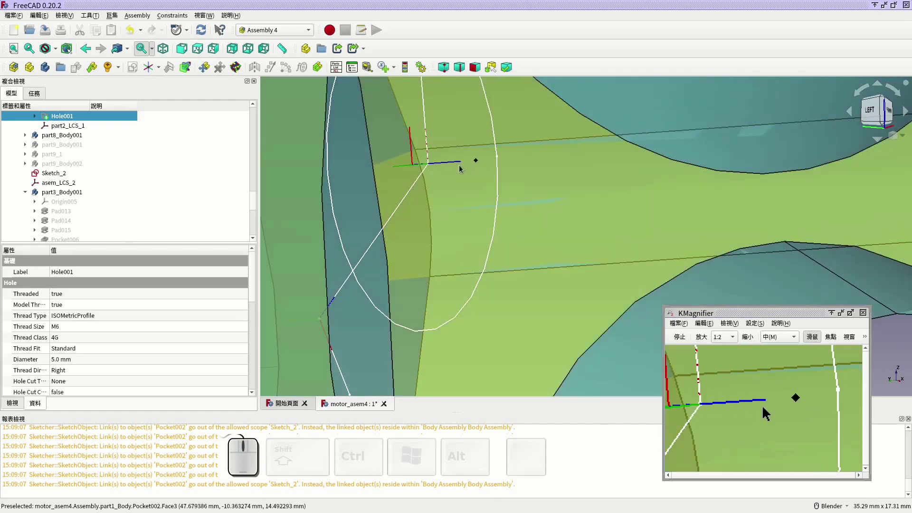
pyautogui.scroll(-3)
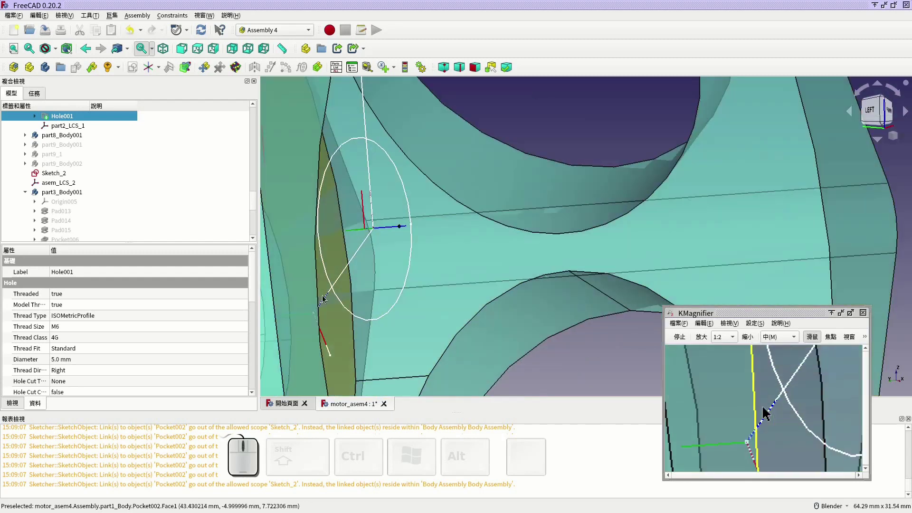
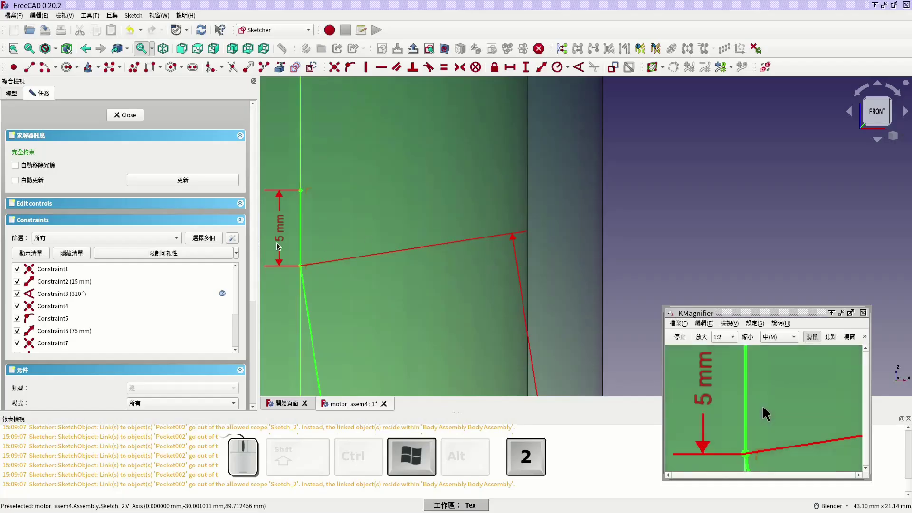
# Change Sketch_2's 5 mm piston offset dimension to 20 mm.
pyautogui.click(282, 229)
pyautogui.press('Return')
pyautogui.click(352, 169)
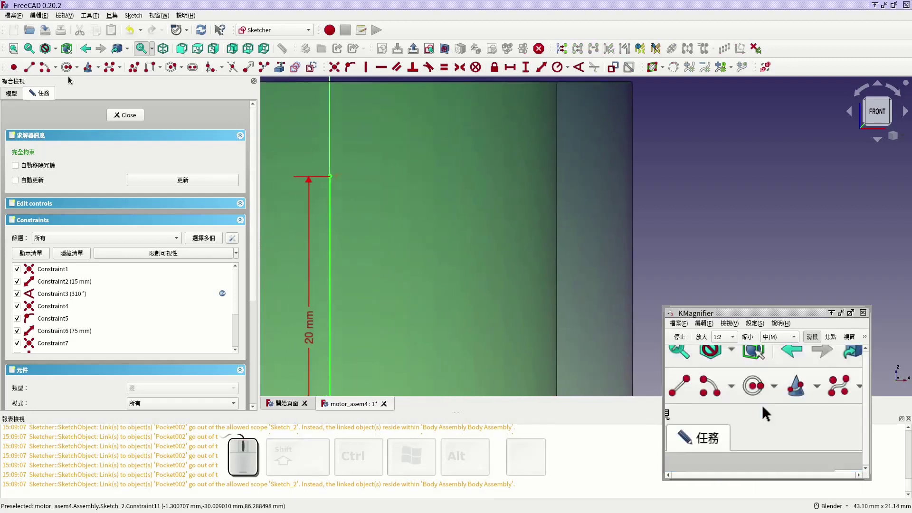
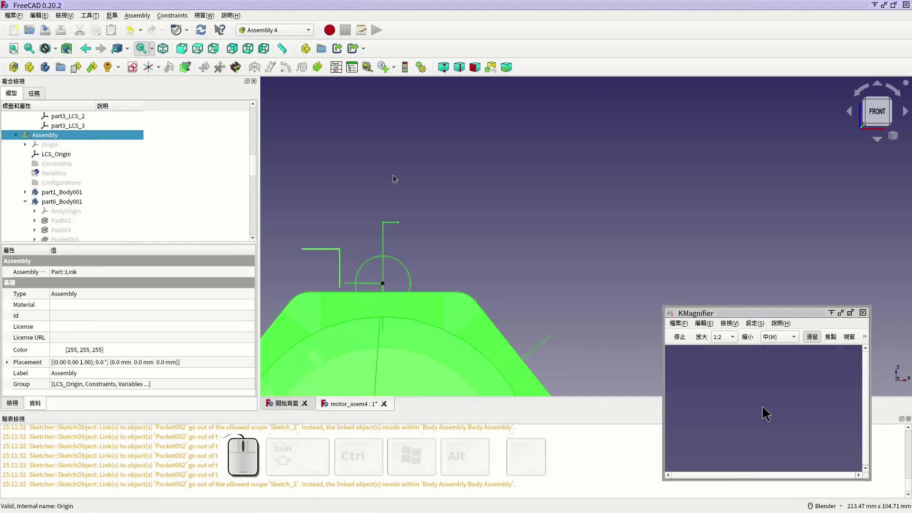
# Drop down the list of datum objects that can be added to the Assembly.
pyautogui.click(162, 67)
# Create a new assembly coordinate system, renaming its numeric suffix to 3.
pyautogui.click(176, 83)
pyautogui.press('Home')
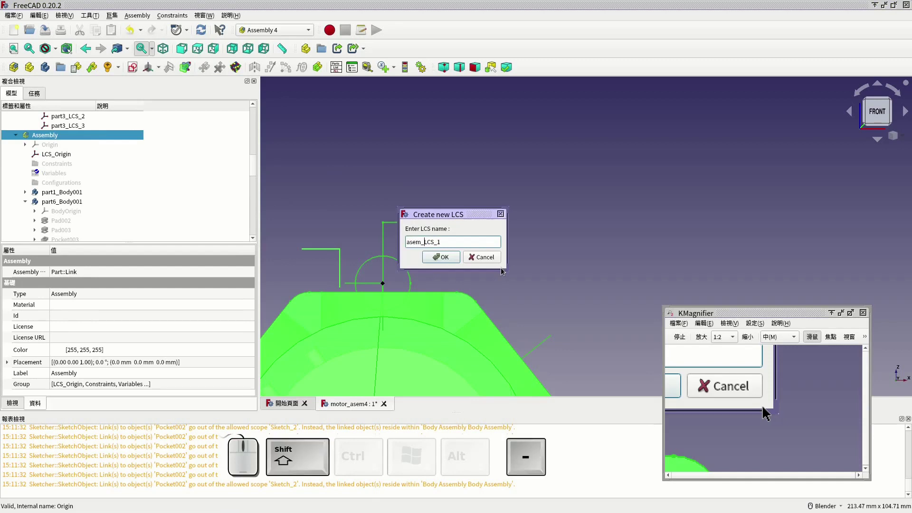
pyautogui.press('End')
pyautogui.press('BackSpace')
pyautogui.press('3')
pyautogui.press('Return')
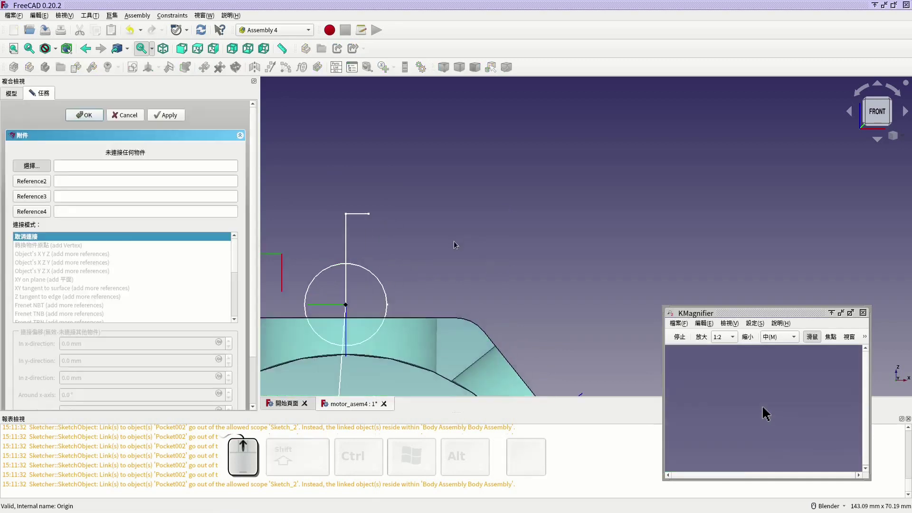
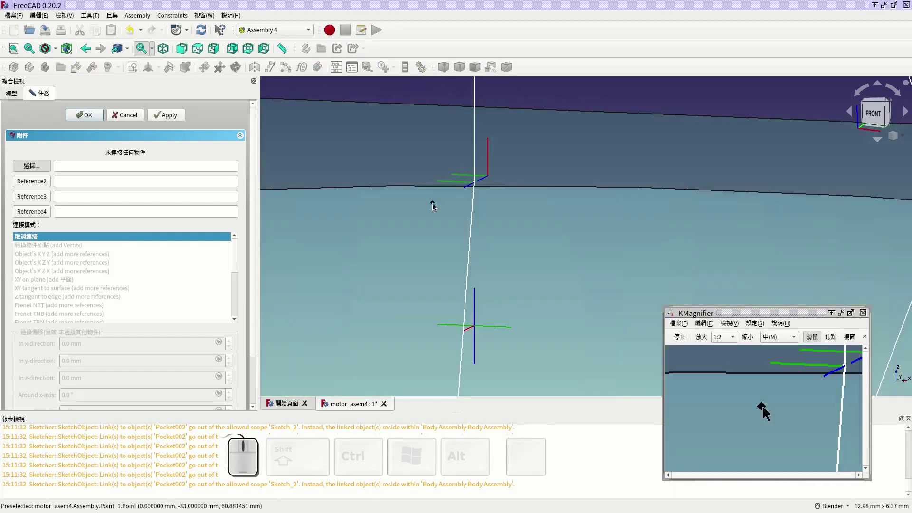
# Attach the new LCS to Sketch_2's Vertex3, Edge2 and Edge1 as references.
pyautogui.scroll(3)
pyautogui.click(438, 177)
pyautogui.scroll(-3)
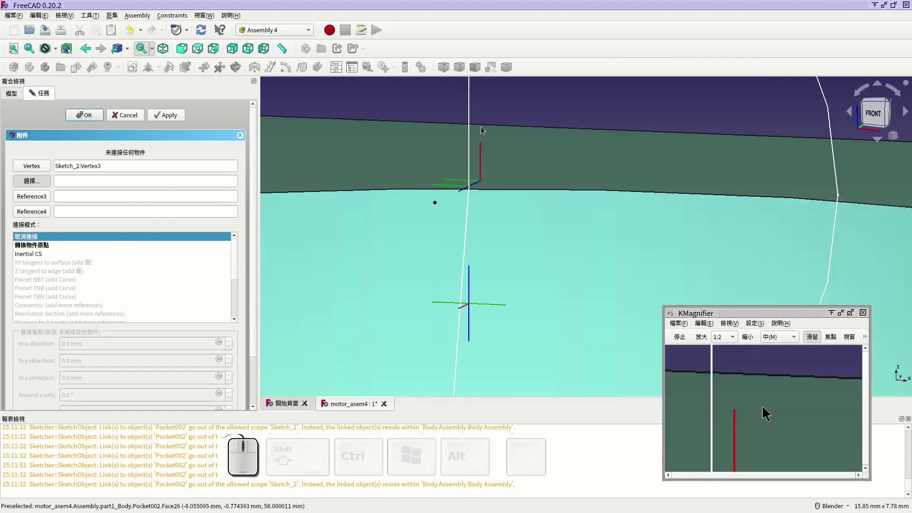
pyautogui.click(471, 104)
pyautogui.moveTo(505, 119); pyautogui.dragTo(488, 223)
pyautogui.scroll(-3)
pyautogui.click(499, 154)
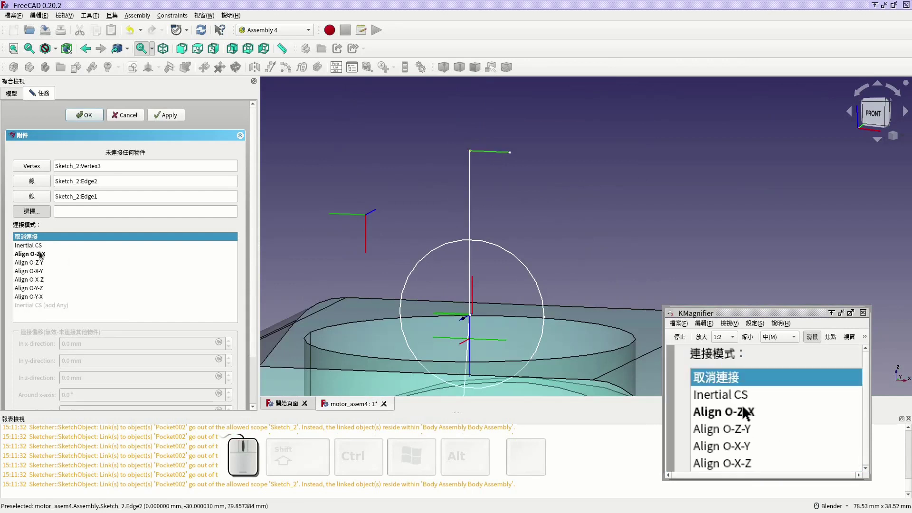
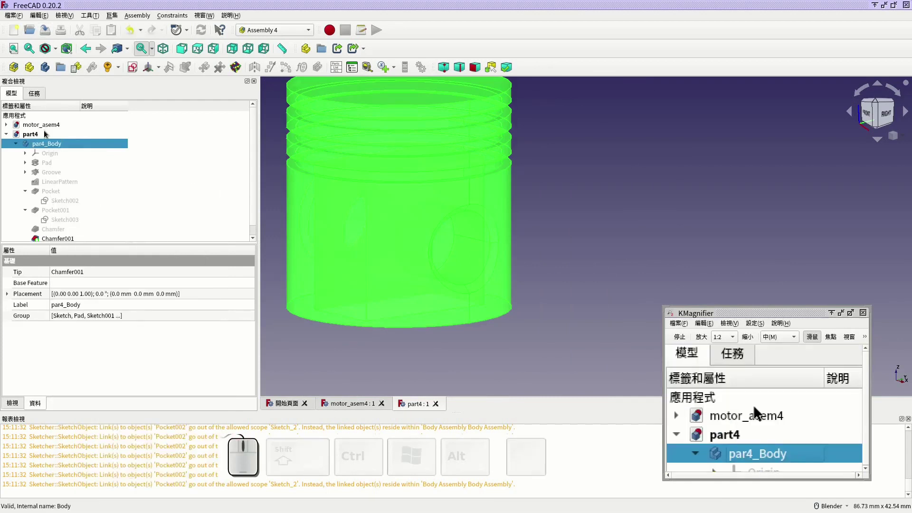
# Create coordinate system par4_LCS_1 on the piston body par4_Body.
pyautogui.rightClick(55, 147)
pyautogui.doubleClick(116, 276)
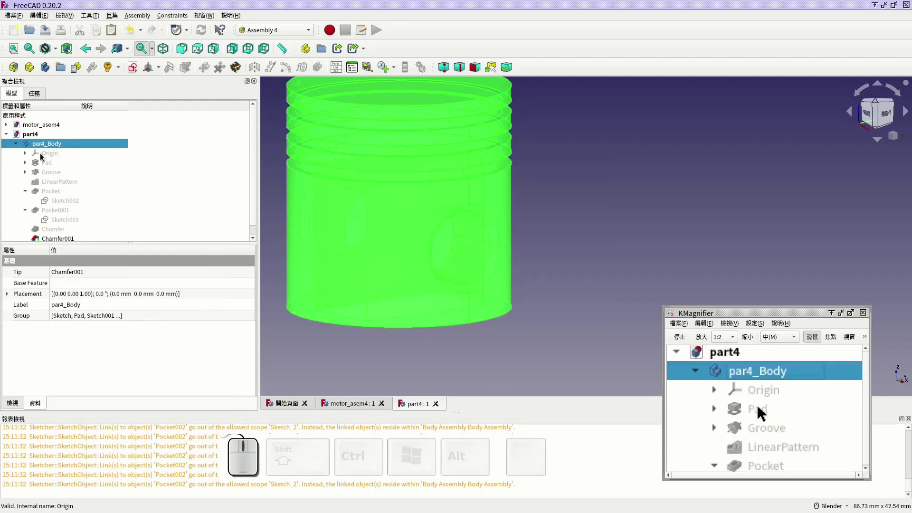
pyautogui.click(10, 126)
pyautogui.click(29, 136)
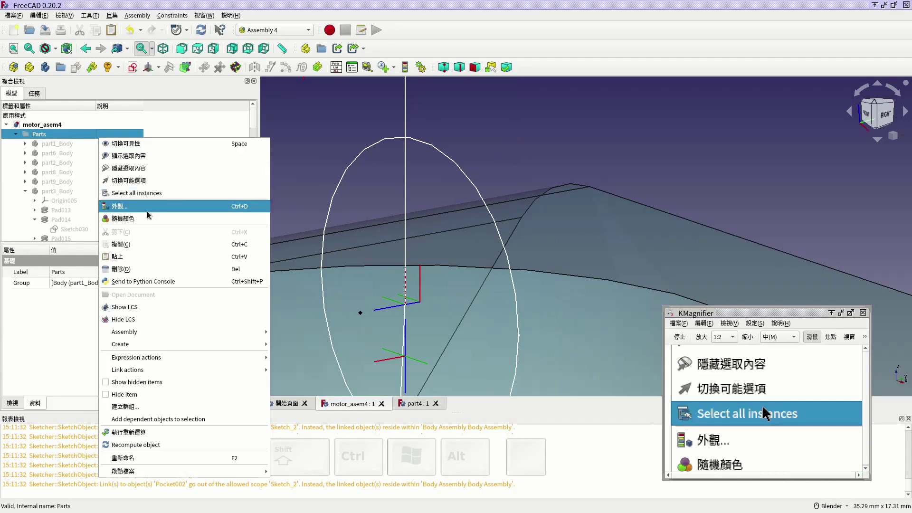
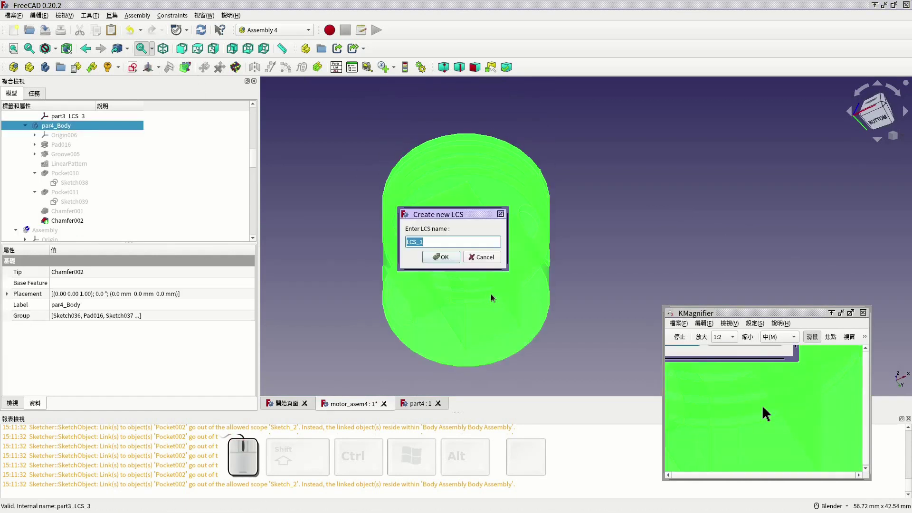
pyautogui.press('Home')
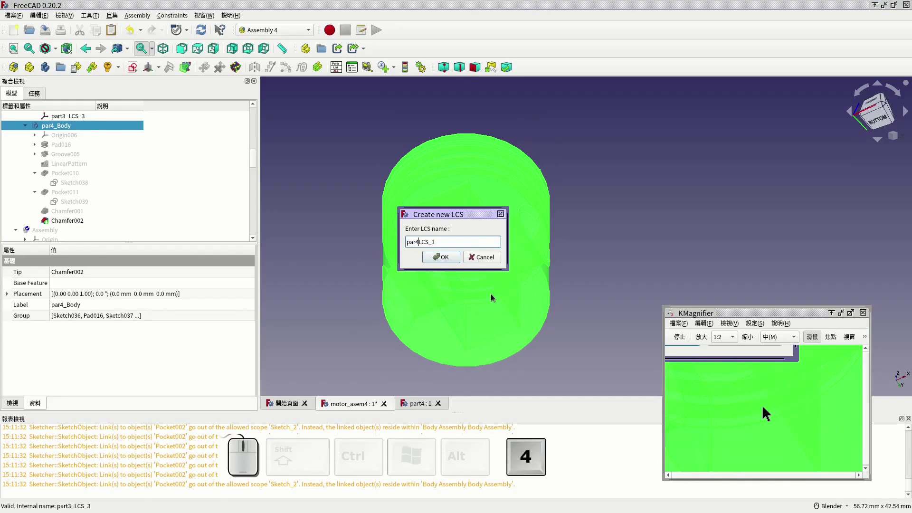
pyautogui.press('shift+Return')
# Attach par4_LCS_1 concentric to the Chamfer002 circular edge of the pin bore.
pyautogui.middleClick(472, 292)
pyautogui.click(433, 318)
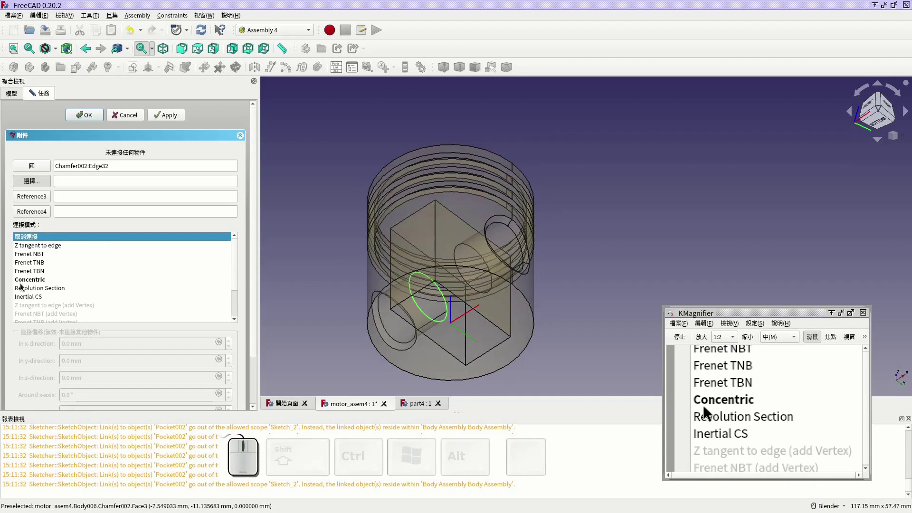
pyautogui.click(28, 284)
pyautogui.click(83, 117)
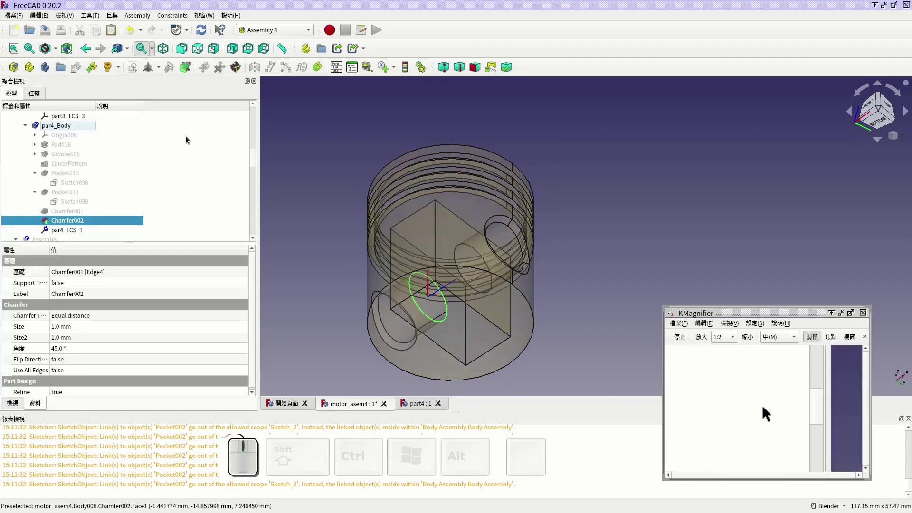
# Return to the motor_asem4 assembly, toggle part visibility and show the Assembly container again.
pyautogui.click(52, 32)
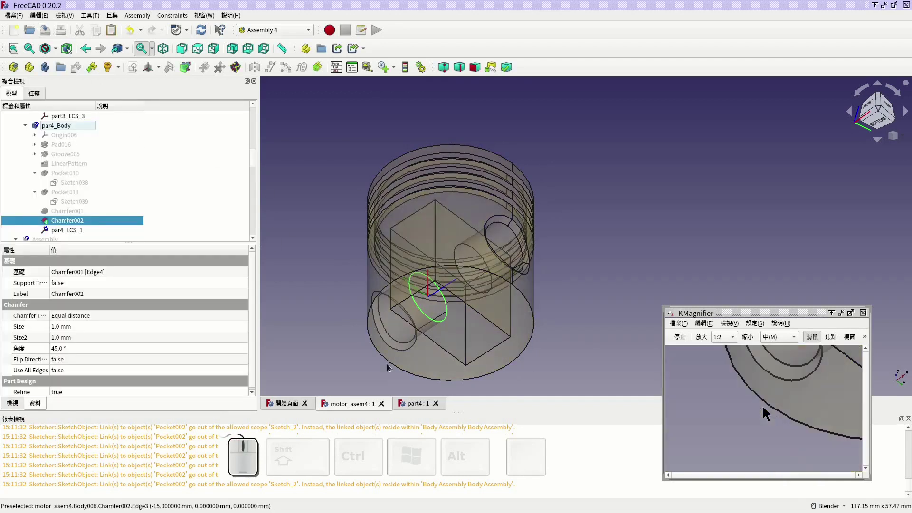
pyautogui.click(70, 134)
pyautogui.click(70, 129)
pyautogui.press('space')
pyautogui.scroll(-3)
pyautogui.click(66, 155)
pyautogui.press('space')
pyautogui.scroll(-3)
pyautogui.middleClick(483, 151)
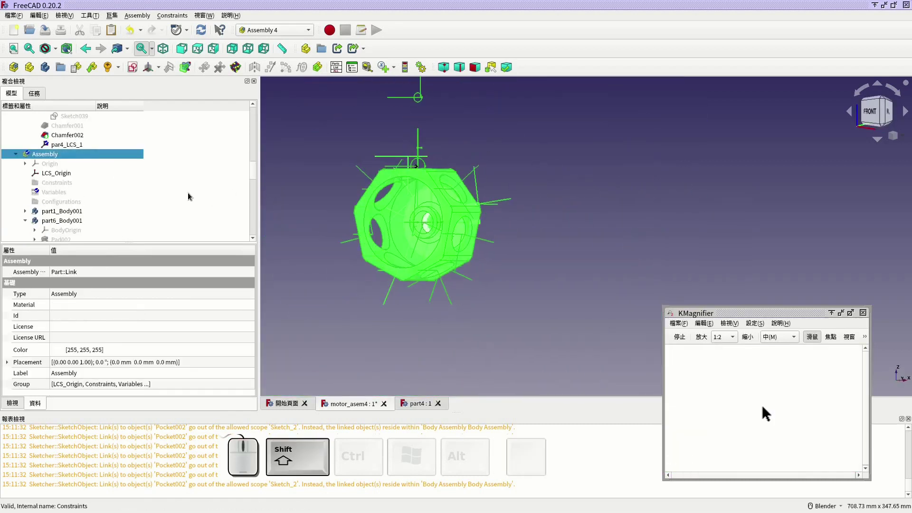
# Insert the part4 piston body (par4_Body) as a linked part in the assembly.
pyautogui.middleClick(492, 162)
pyautogui.click(93, 71)
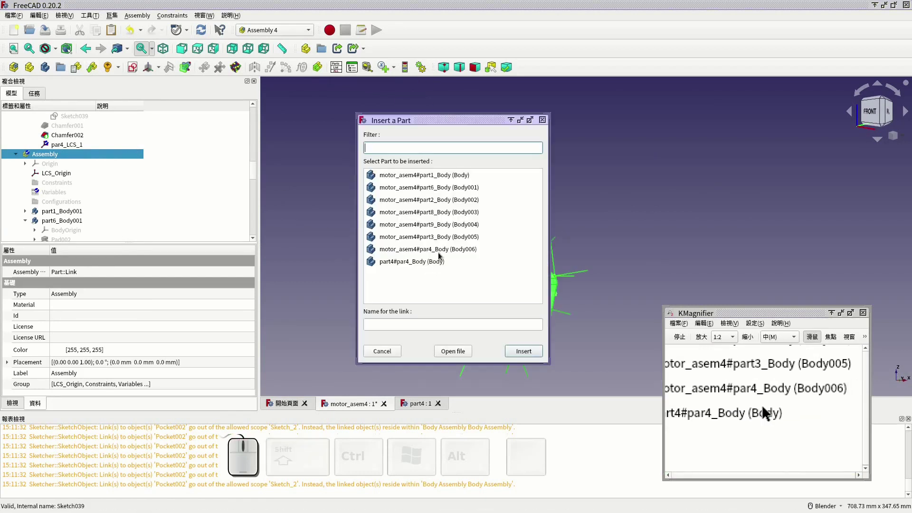
pyautogui.click(445, 252)
pyautogui.click(523, 358)
# Attach the piston to the Parent Assembly, mating par4_LCS_1 to asem_LCS_3, and confirm.
pyautogui.scroll(3)
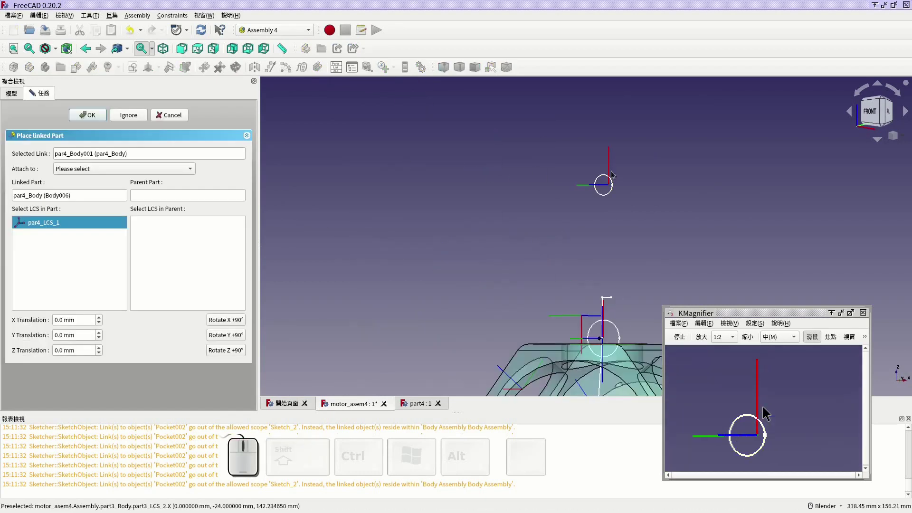
pyautogui.click(612, 171)
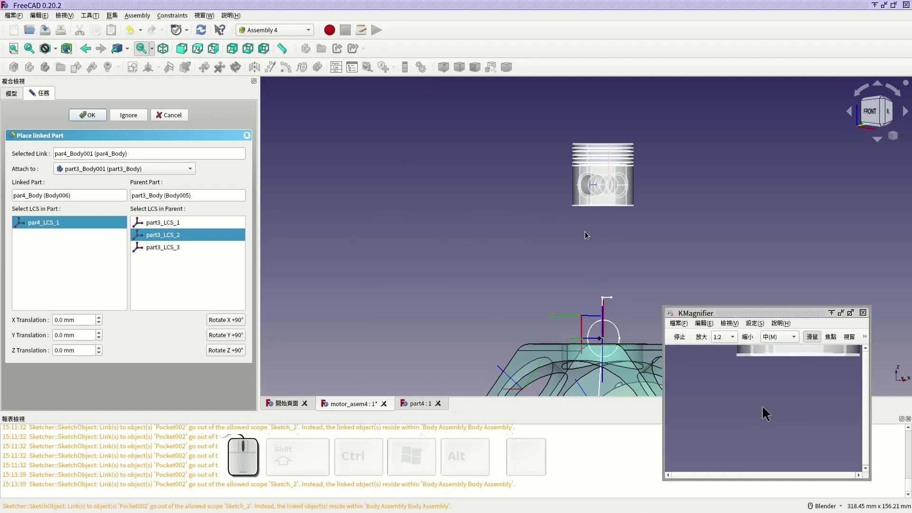
pyautogui.click(130, 171)
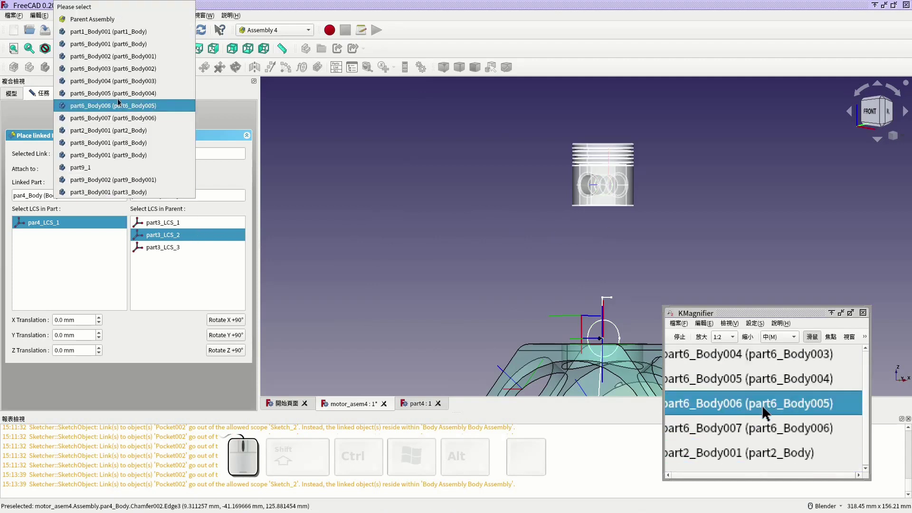
pyautogui.click(104, 23)
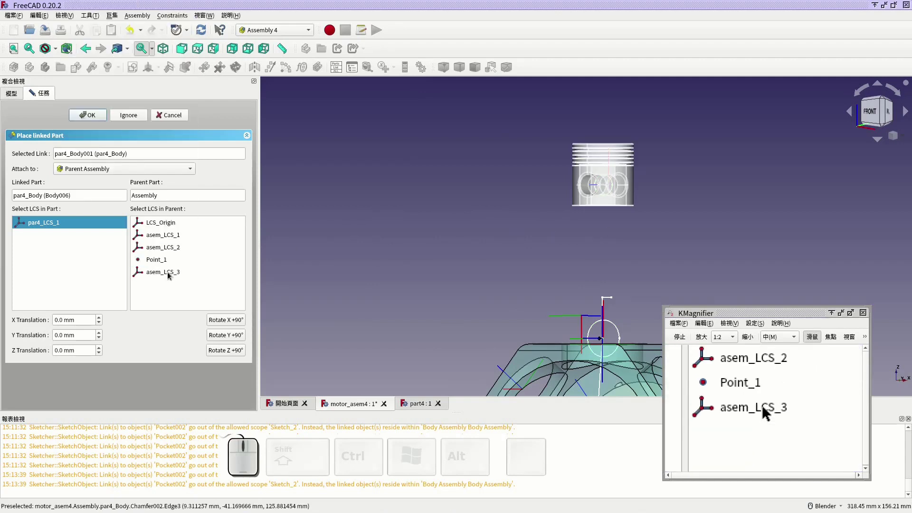
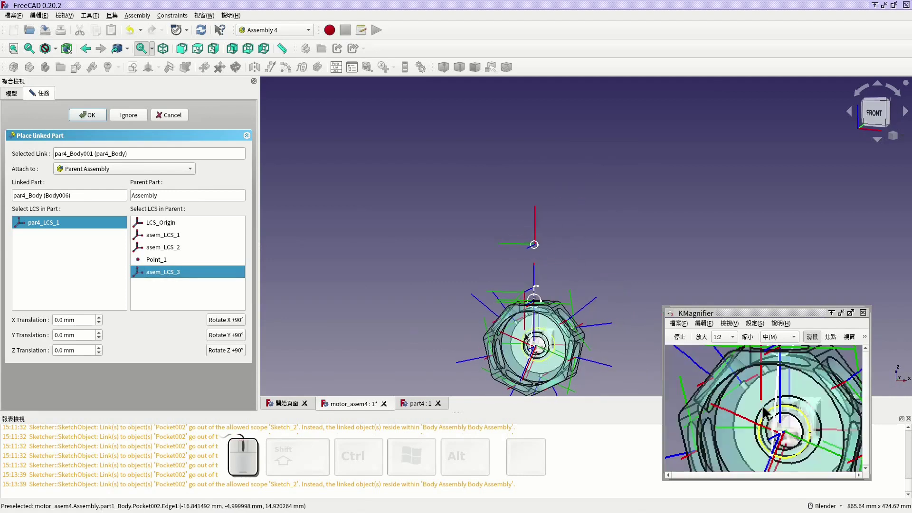
pyautogui.moveTo(528, 336); pyautogui.dragTo(501, 246)
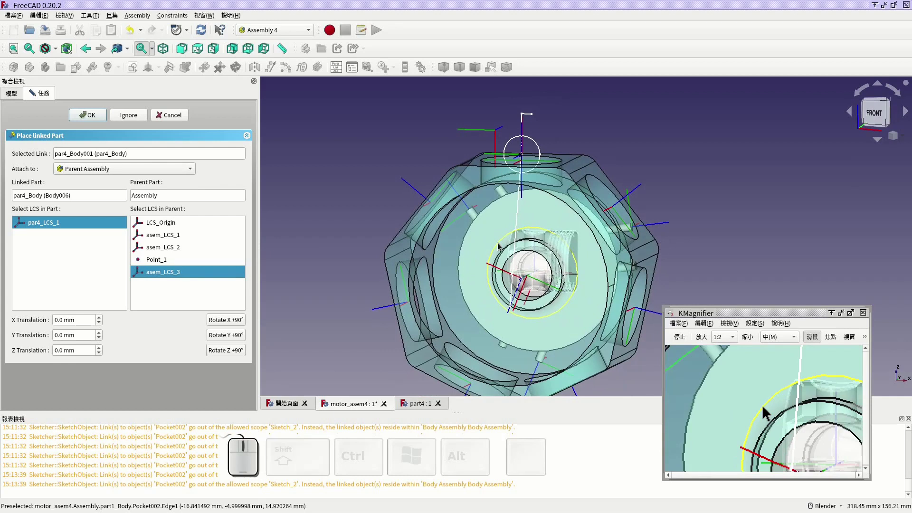
pyautogui.click(180, 114)
pyautogui.scroll(-3)
pyautogui.click(61, 215)
pyautogui.scroll(3)
pyautogui.moveTo(467, 149); pyautogui.dragTo(431, 174)
# Bring up Animate Assembly for the crank-rod mechanism with the angle variable selected.
pyautogui.scroll(3)
pyautogui.click(492, 132)
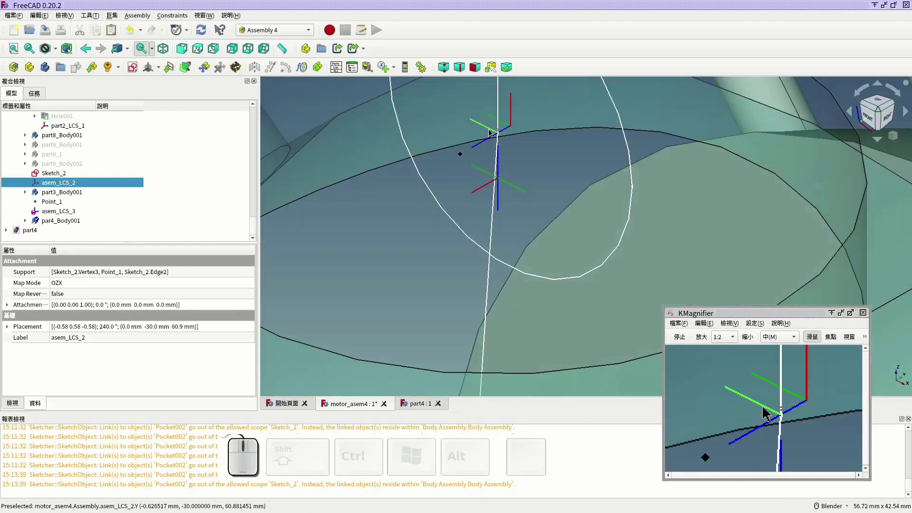
pyautogui.scroll(-3)
pyautogui.scroll(3)
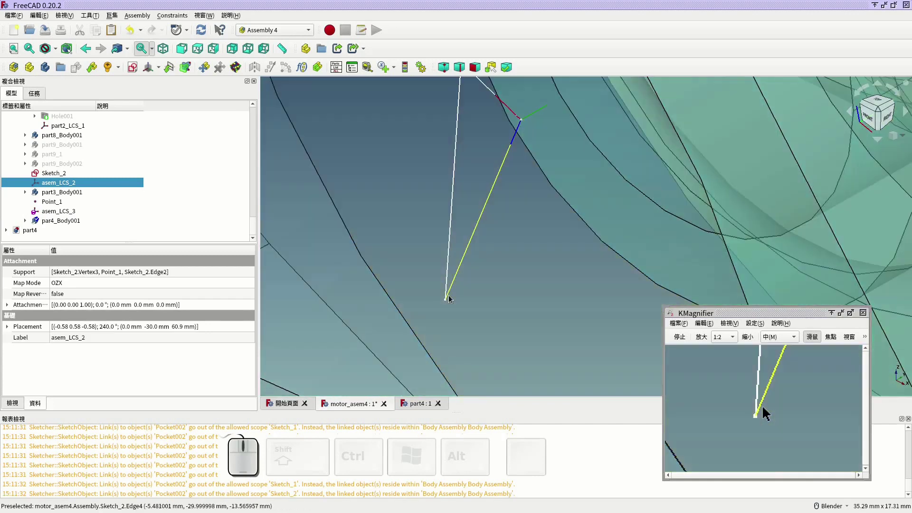
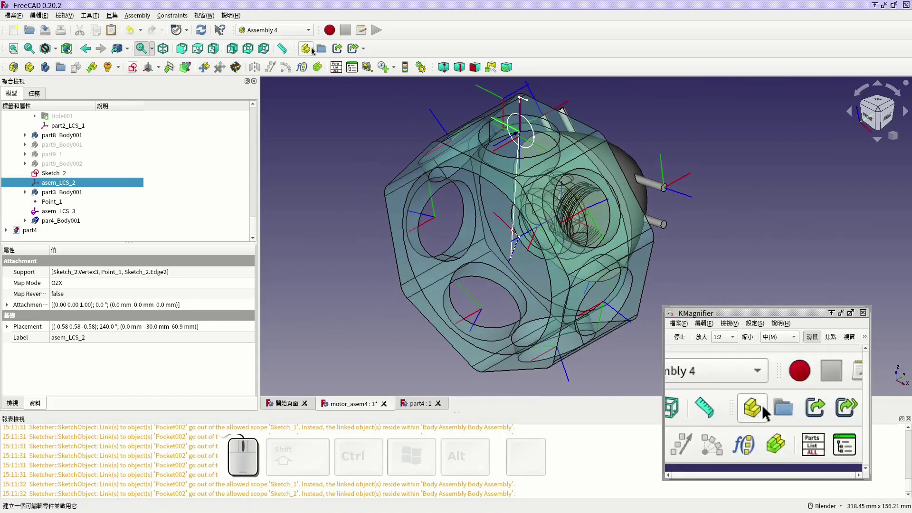
pyautogui.click(425, 72)
pyautogui.click(421, 189)
pyautogui.click(416, 211)
pyautogui.moveTo(434, 162); pyautogui.dragTo(185, 273)
pyautogui.click(214, 323)
pyautogui.click(168, 316)
pyautogui.click(35, 320)
pyautogui.scroll(3)
pyautogui.scroll(-3)
# Set Range Begin 360, Range End 0, Step 1, enable Loop and run the animation.
pyautogui.click(67, 194)
pyautogui.scroll(-3)
pyautogui.scroll(3)
pyautogui.press('space')
pyautogui.scroll(3)
pyautogui.scroll(-3)
pyautogui.click(77, 178)
pyautogui.press('space')
pyautogui.scroll(-3)
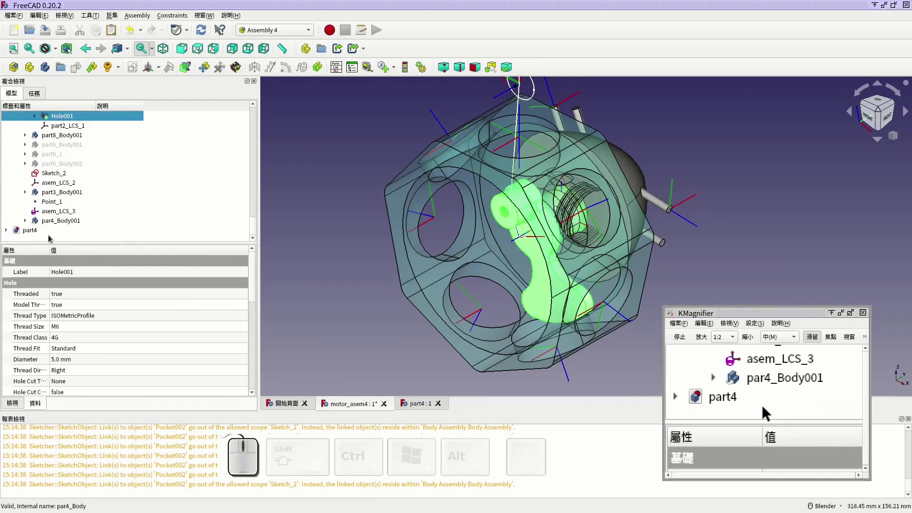
pyautogui.click(26, 192)
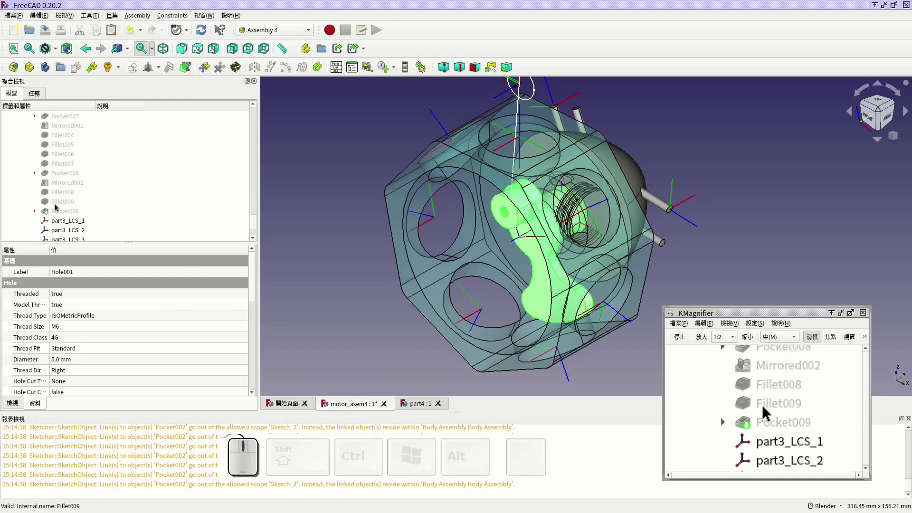
pyautogui.click(66, 210)
pyautogui.press('space')
# Watch the looping animation move rod and piston, zooming around the engine.
pyautogui.scroll(-3)
pyautogui.middleClick(388, 192)
pyautogui.scroll(3)
pyautogui.scroll(-3)
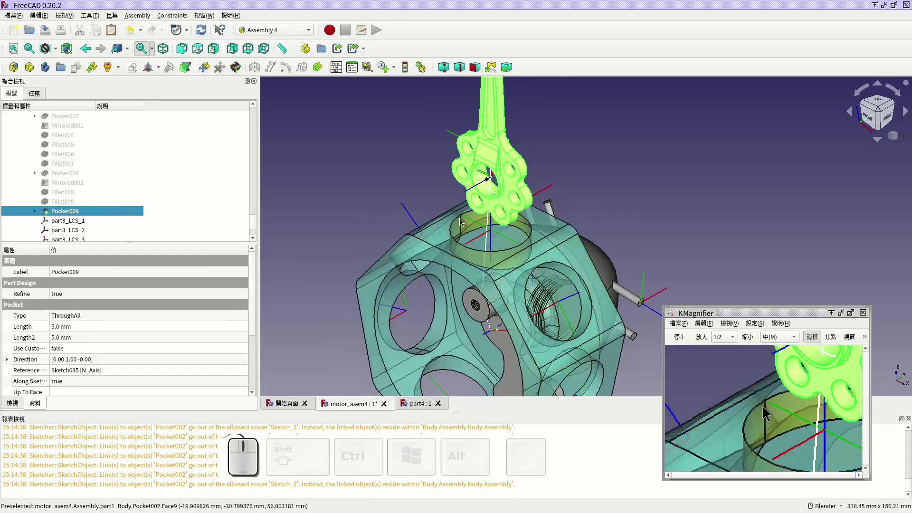
pyautogui.scroll(3)
pyautogui.scroll(-3)
pyautogui.scroll(-3)
pyautogui.scroll(-3)
pyautogui.click(26, 220)
pyautogui.scroll(-3)
pyautogui.scroll(3)
pyautogui.scroll(3)
pyautogui.click(423, 71)
pyautogui.moveTo(434, 161); pyautogui.dragTo(282, 374)
# Stop the crank-angle animation and zoom in to inspect asem_LCS_2's Sketch_2 attachment.
pyautogui.click(290, 342)
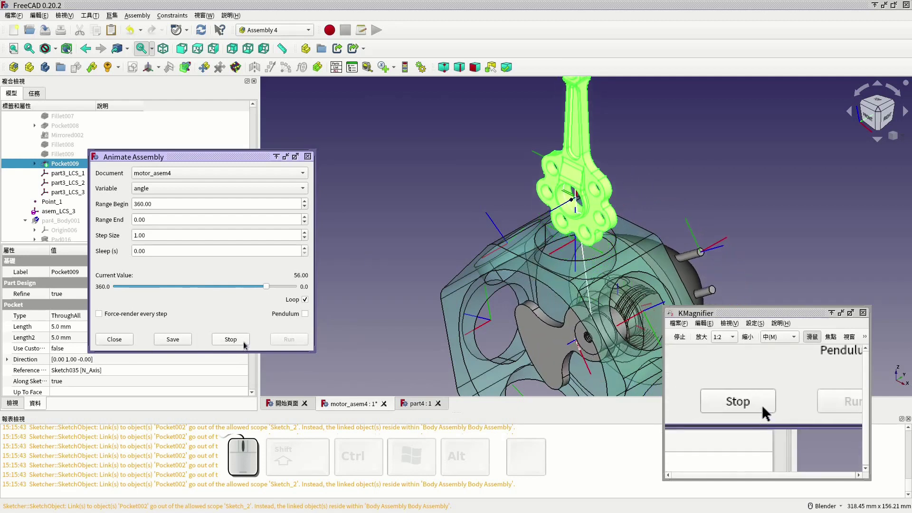
pyautogui.click(223, 343)
pyautogui.middleClick(528, 340)
pyautogui.middleClick(603, 310)
pyautogui.scroll(3)
pyautogui.scroll(3)
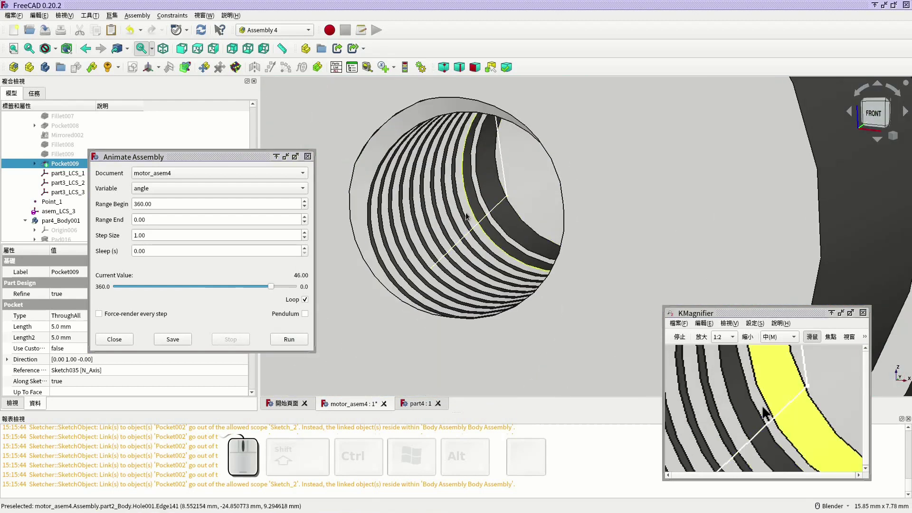
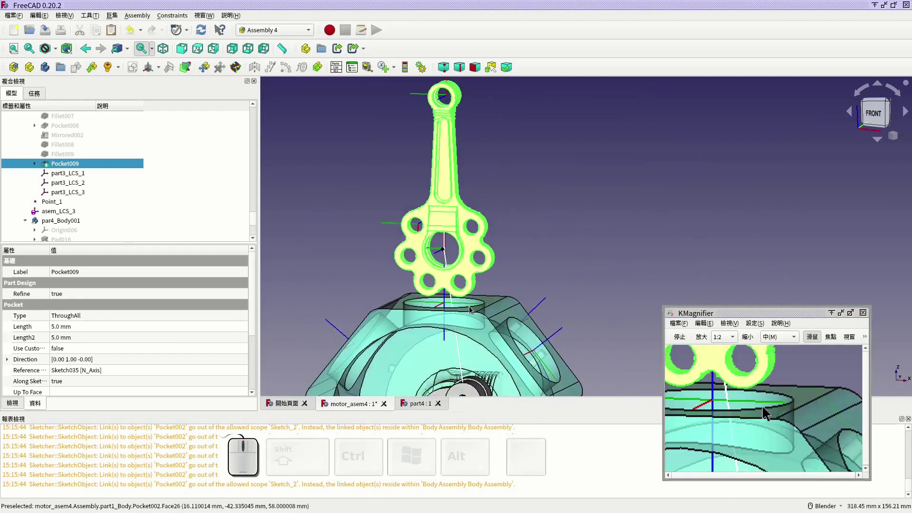
pyautogui.scroll(3)
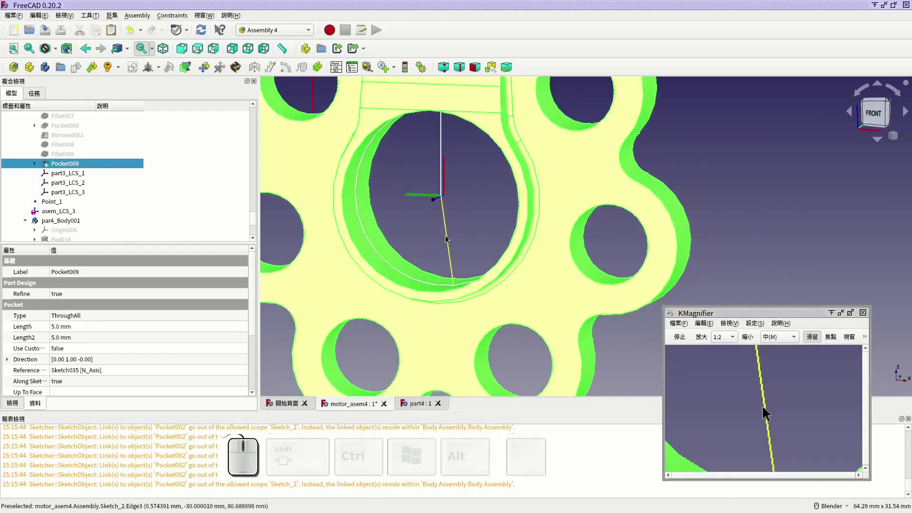
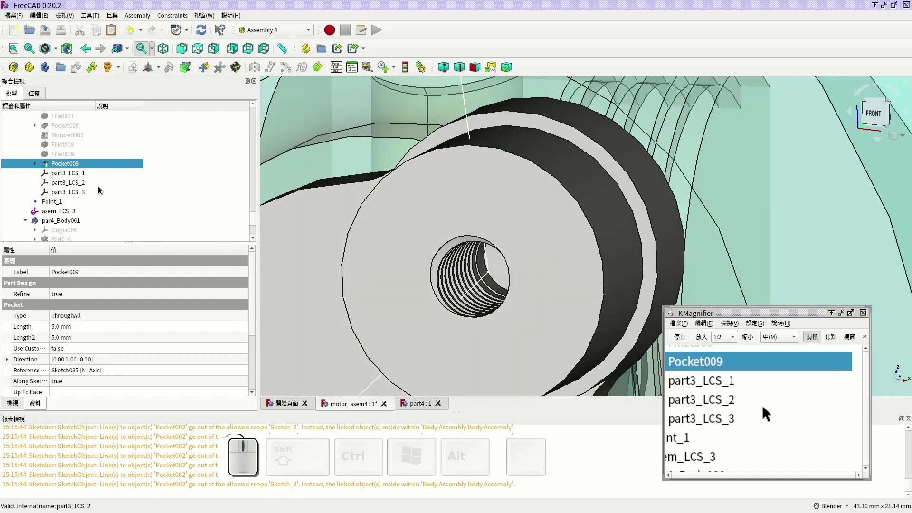
pyautogui.scroll(-3)
# Open the Attachment editor for the Point_1 datum point under part3_Body001.
pyautogui.scroll(3)
pyautogui.click(80, 169)
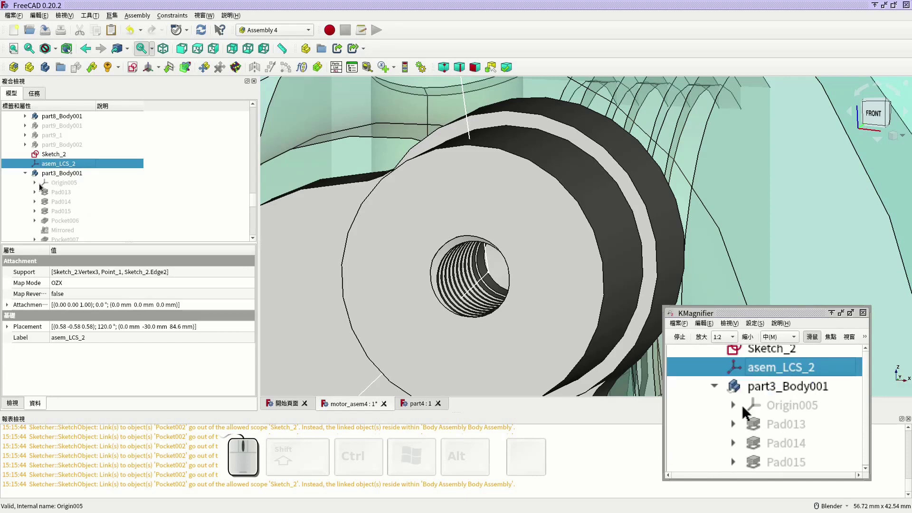
pyautogui.click(25, 176)
pyautogui.click(51, 188)
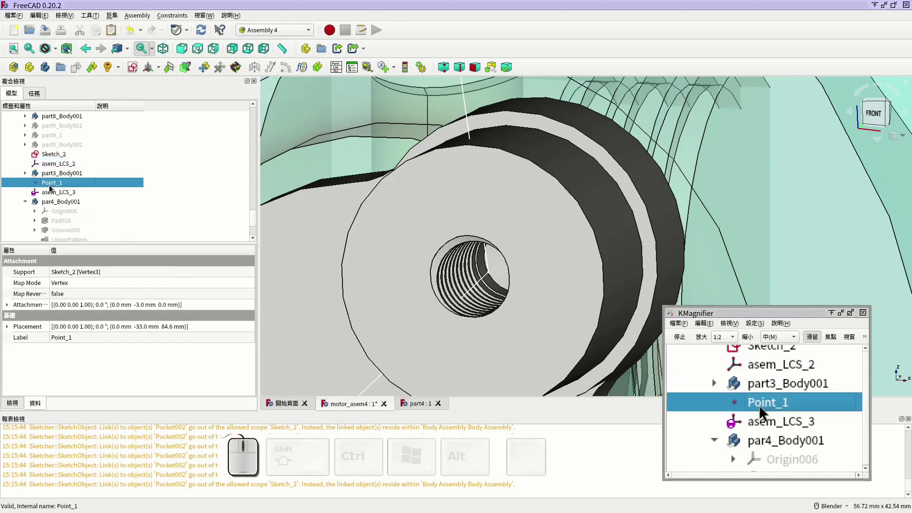
pyautogui.rightClick(59, 186)
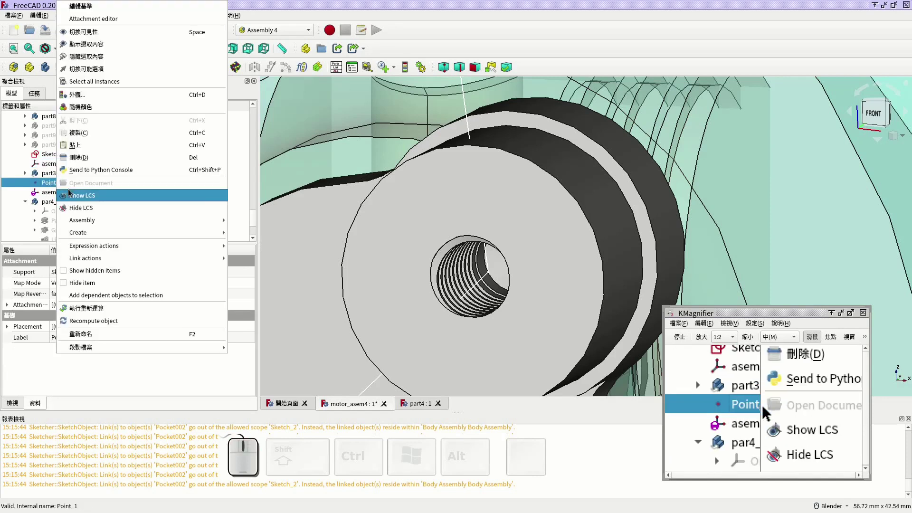
pyautogui.click(280, 236)
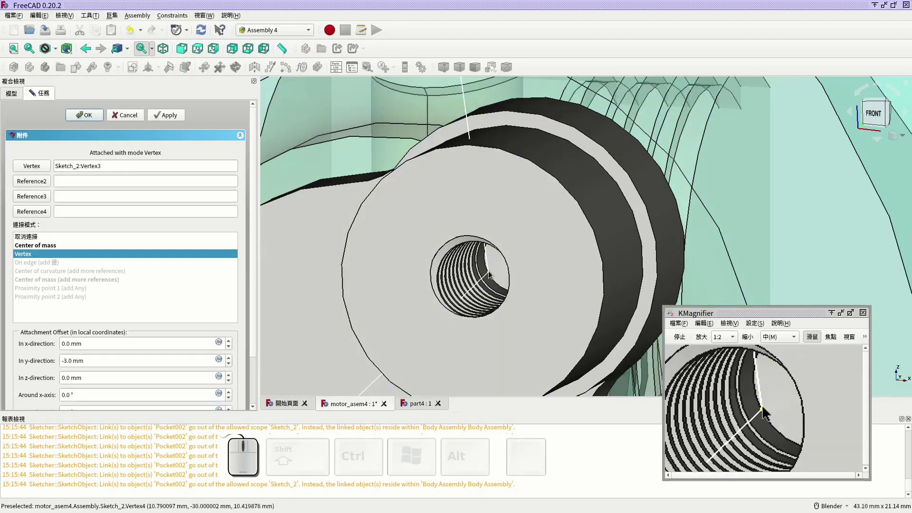
# Reattach Point_1 to Sketch_2's Vertex4 instead of Vertex3 and confirm.
pyautogui.scroll(3)
pyautogui.click(42, 170)
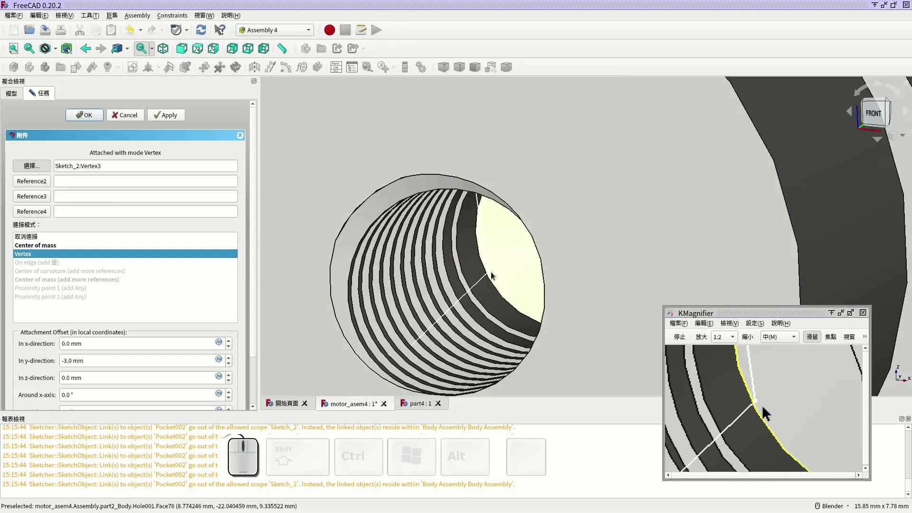
pyautogui.scroll(3)
pyautogui.click(486, 273)
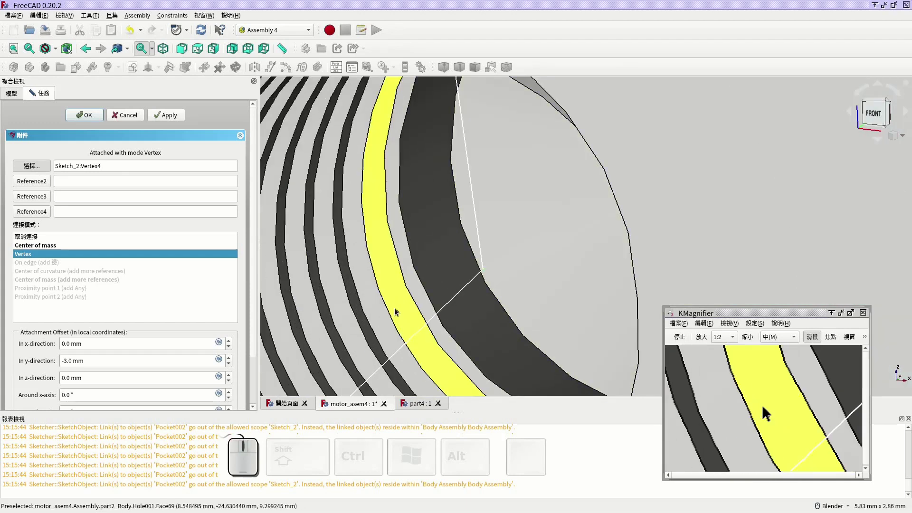
pyautogui.click(98, 119)
pyautogui.scroll(-3)
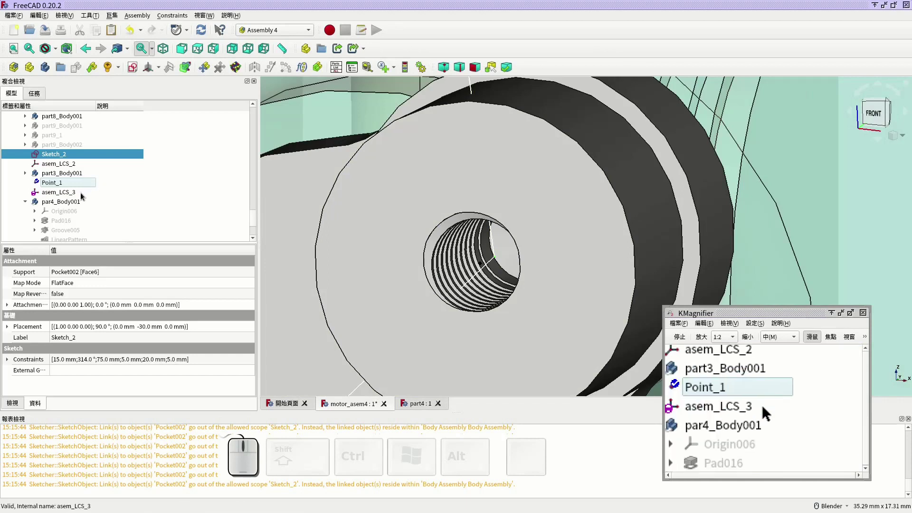
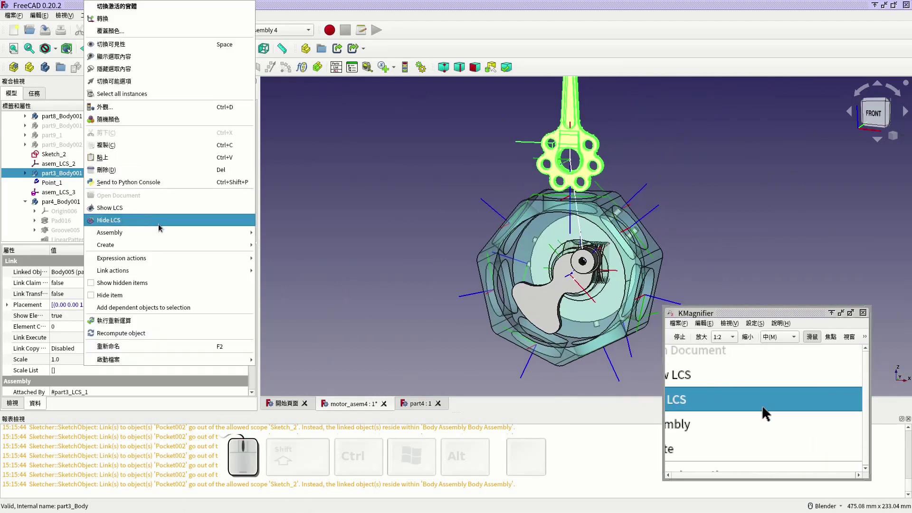
# Re-place the part3 link on asem_LCS_2 and start the assembly animation.
pyautogui.click(324, 248)
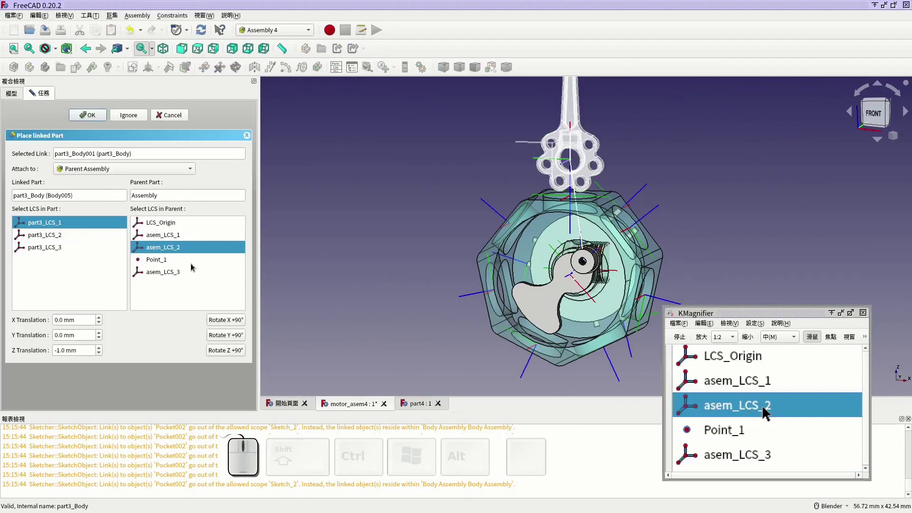
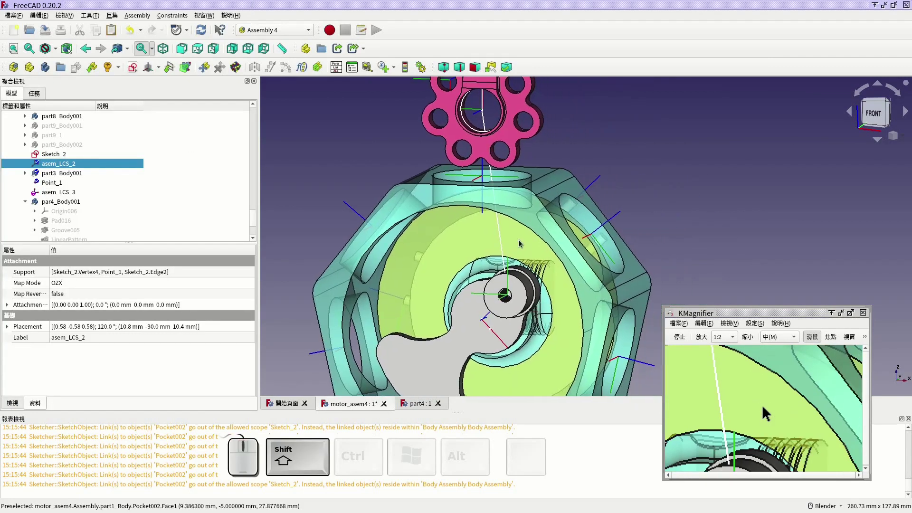
pyautogui.click(419, 71)
# Run, then stop and close the animation, and bring up asem_LCS_2's actions.
pyautogui.click(423, 161)
pyautogui.click(220, 346)
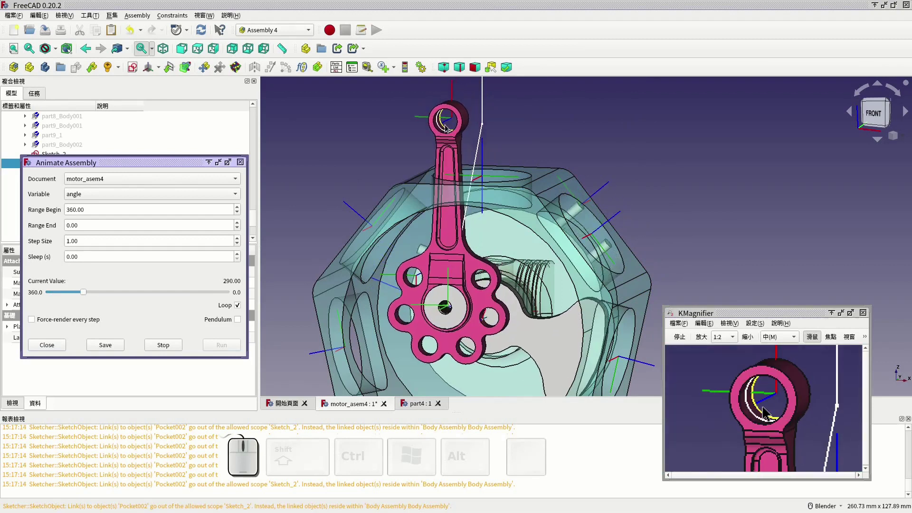
pyautogui.click(188, 55)
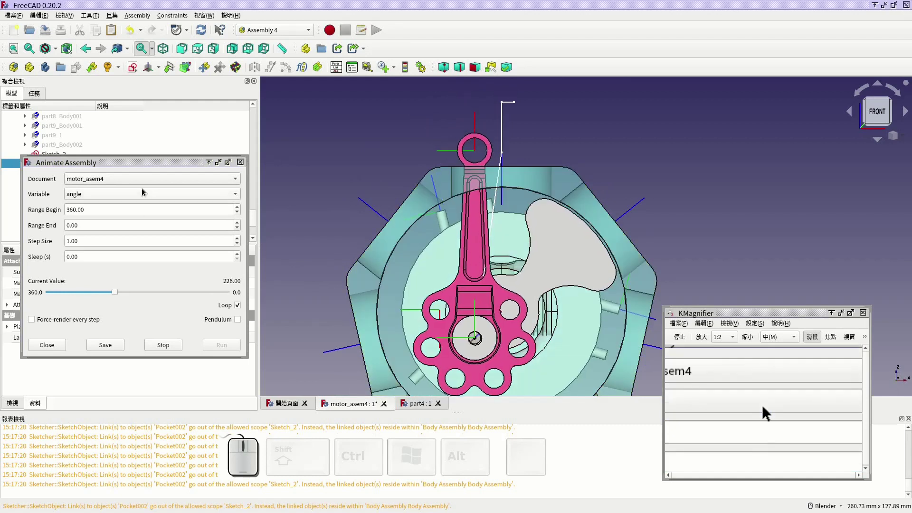
pyautogui.click(168, 351)
pyautogui.click(60, 346)
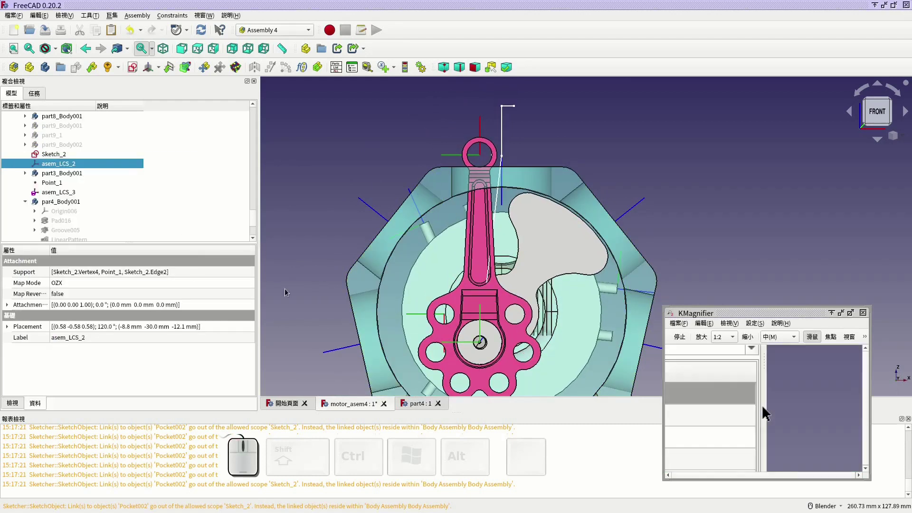
pyautogui.rightClick(96, 165)
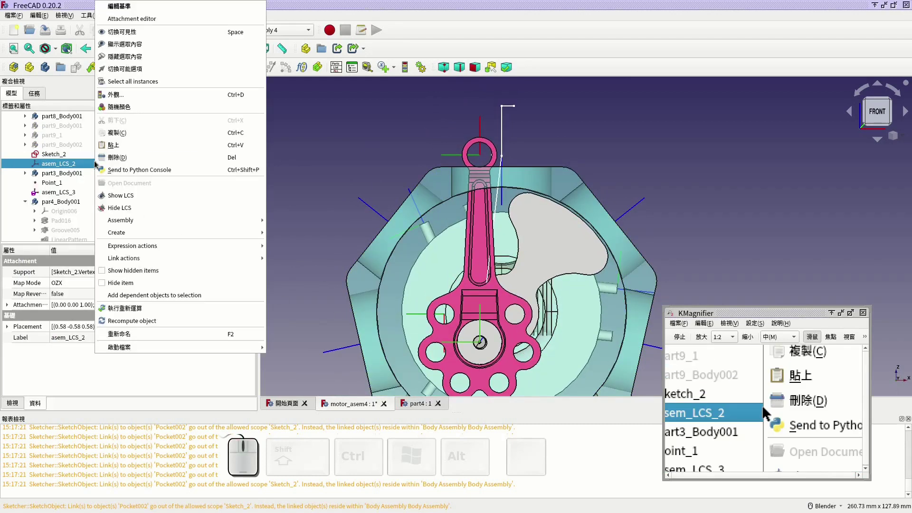
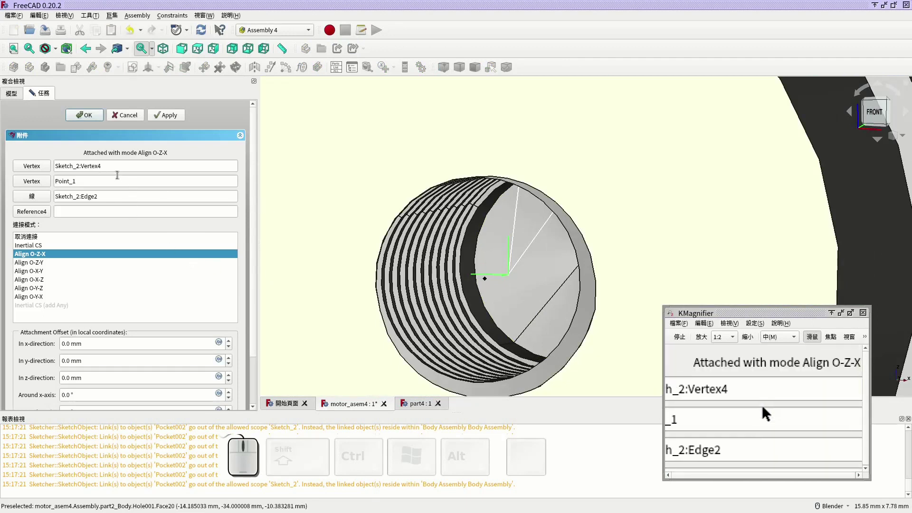
# Realign asem_LCS_2 to Sketch_2's Edge3 instead of Edge2 and confirm.
pyautogui.click(36, 197)
pyautogui.click(517, 232)
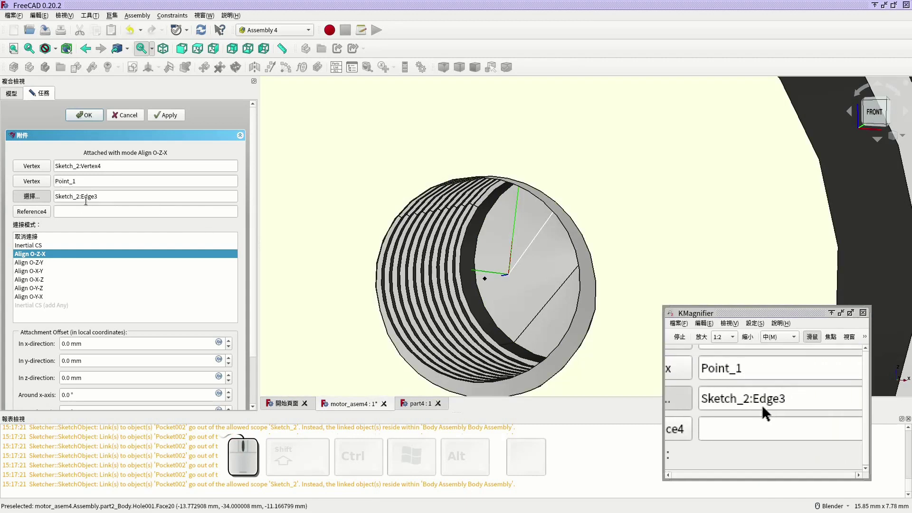
pyautogui.click(100, 119)
pyautogui.scroll(-3)
# Bring up Animate Assembly again and orient the view on the mechanism.
pyautogui.click(542, 185)
pyautogui.scroll(-3)
pyautogui.click(48, 37)
pyautogui.click(424, 69)
pyautogui.moveTo(475, 156); pyautogui.dragTo(255, 118)
pyautogui.click(182, 49)
pyautogui.scroll(-3)
pyautogui.moveTo(468, 129); pyautogui.dragTo(477, 181)
pyautogui.scroll(3)
# Run the crank and connecting rod through their motion cycle.
pyautogui.click(251, 412)
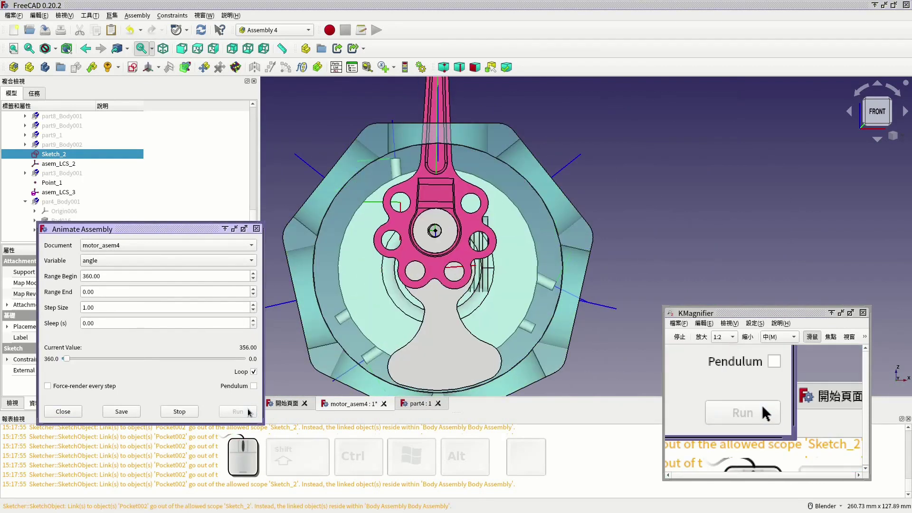
pyautogui.scroll(-3)
pyautogui.scroll(3)
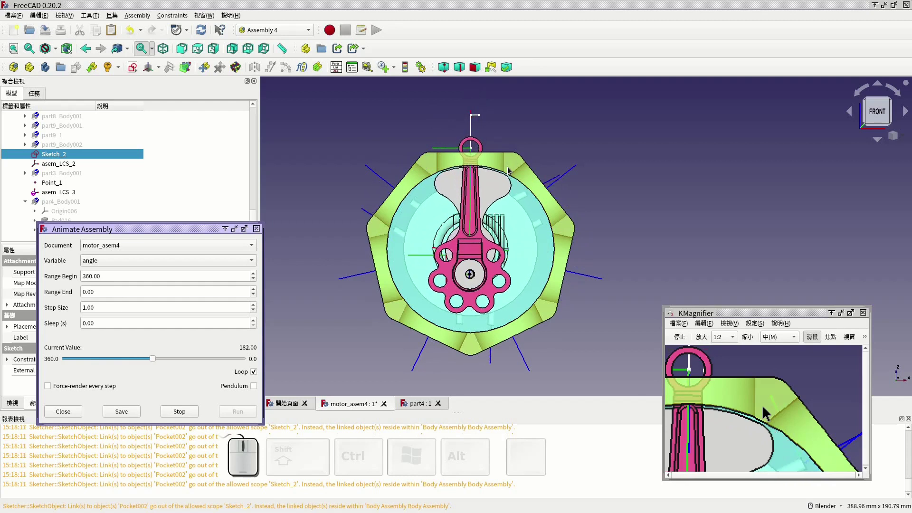
pyautogui.click(183, 413)
pyautogui.click(215, 55)
pyautogui.scroll(3)
pyautogui.scroll(-3)
# Watch the mechanism from the Right view, then stop and close the animation.
pyautogui.click(249, 417)
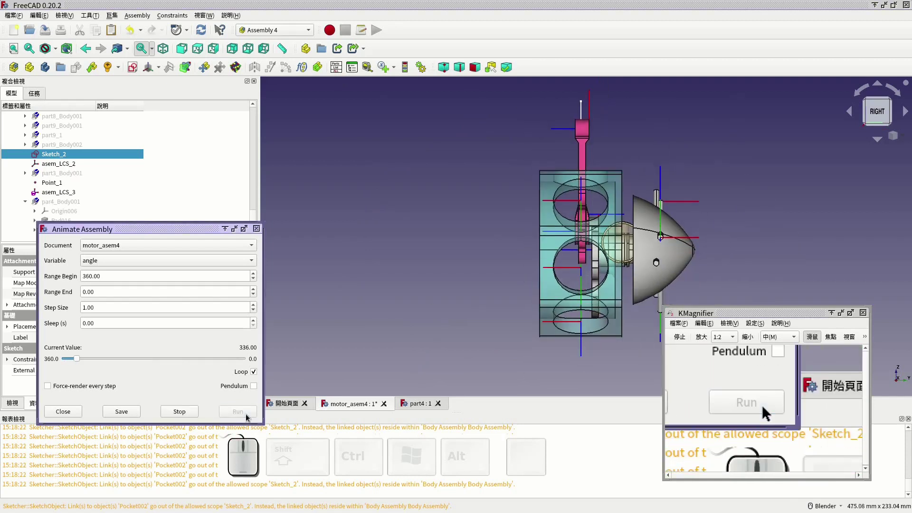
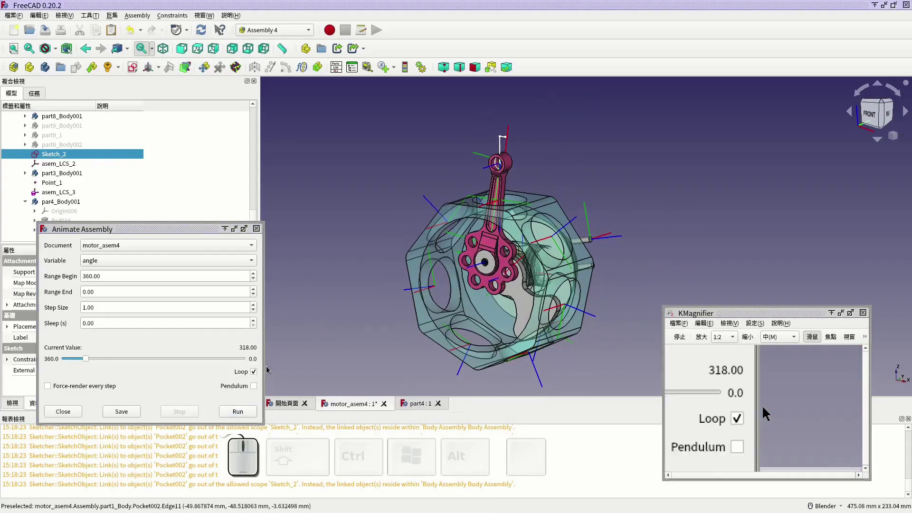
pyautogui.click(75, 412)
pyautogui.scroll(-3)
pyautogui.click(69, 131)
pyautogui.rightClick(72, 129)
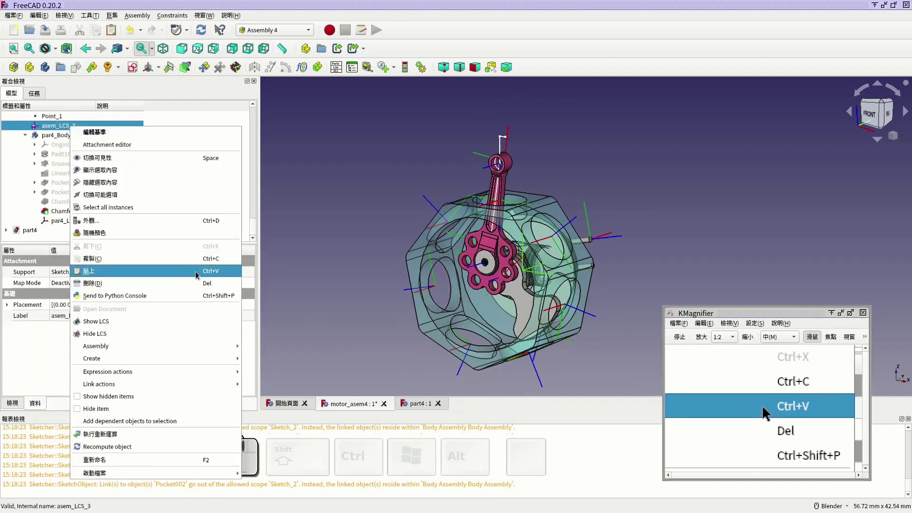
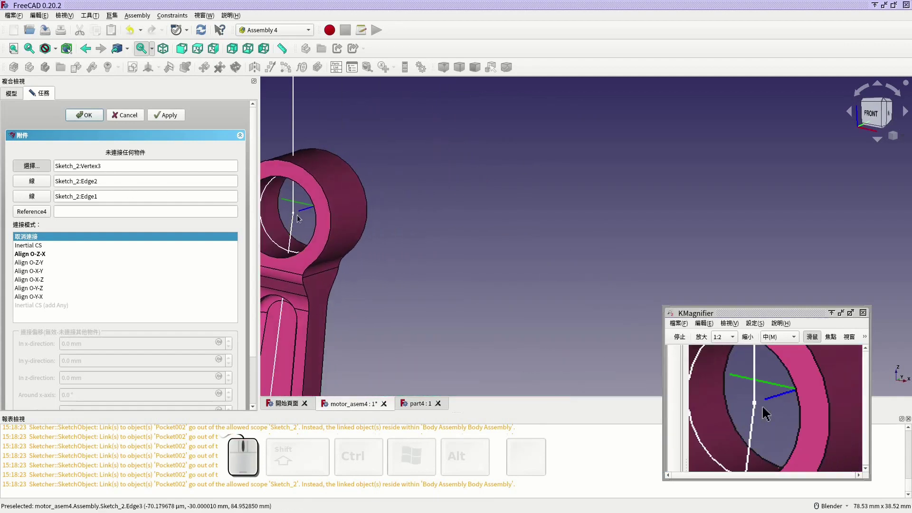
pyautogui.click(295, 215)
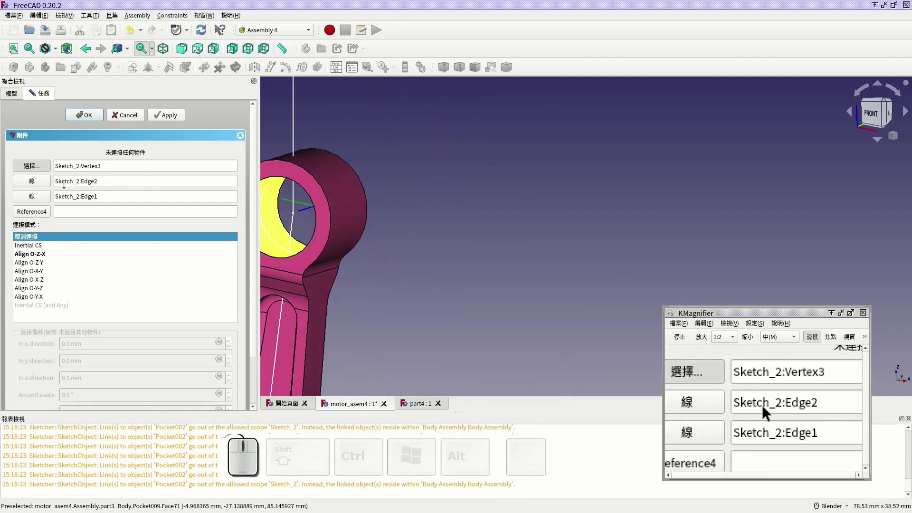
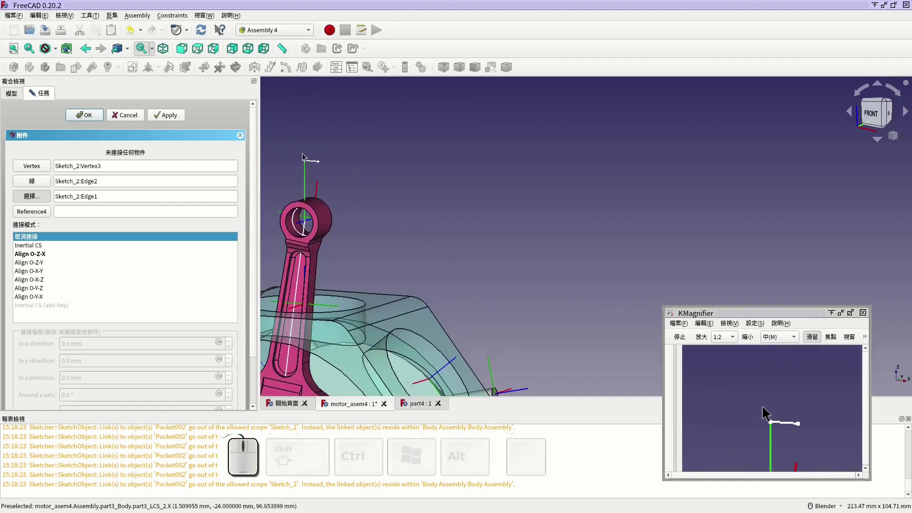
pyautogui.click(313, 163)
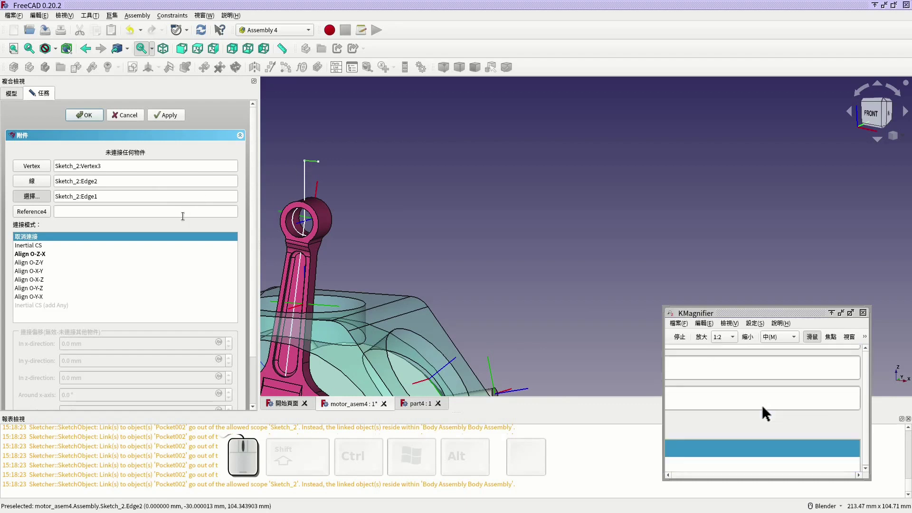
pyautogui.click(92, 113)
pyautogui.scroll(-3)
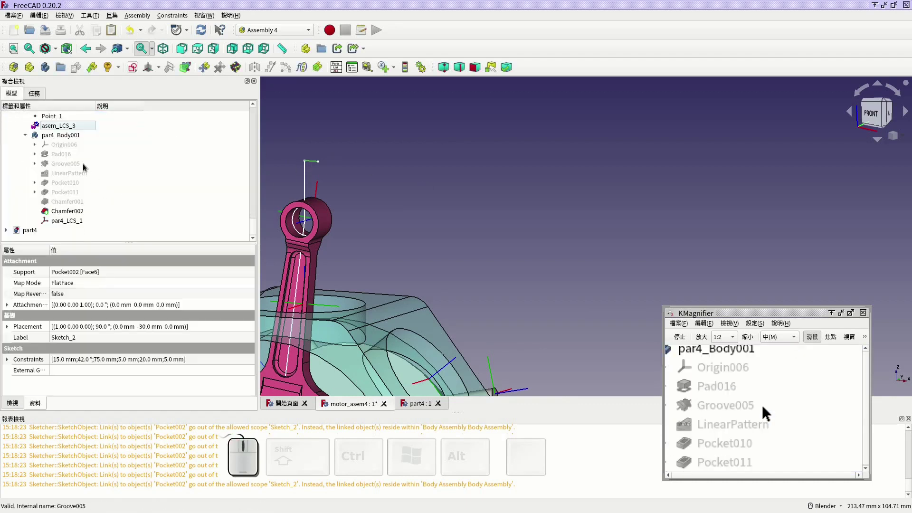
# Recheck par4_Body001's placement on asem_LCS_3 via Place linked part.
pyautogui.click(79, 140)
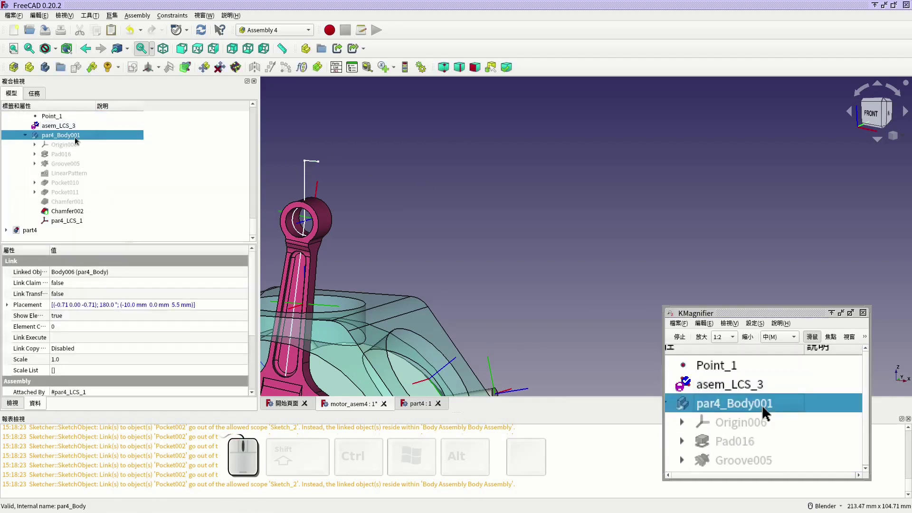
pyautogui.rightClick(78, 141)
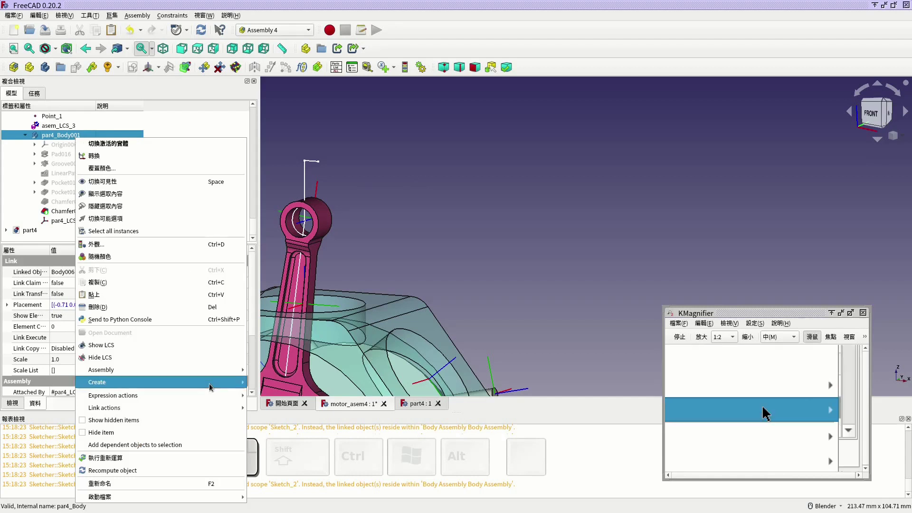
pyautogui.click(312, 388)
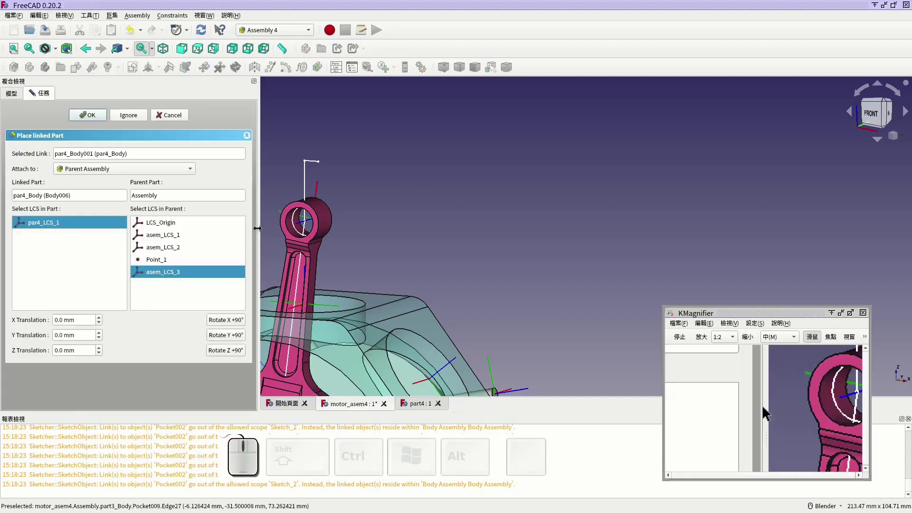
pyautogui.click(174, 265)
pyautogui.click(92, 119)
# Inspect par4_LCS_1 and open the Attachment editor for asem_LCS_3.
pyautogui.scroll(-3)
pyautogui.scroll(3)
pyautogui.middleClick(463, 283)
pyautogui.scroll(3)
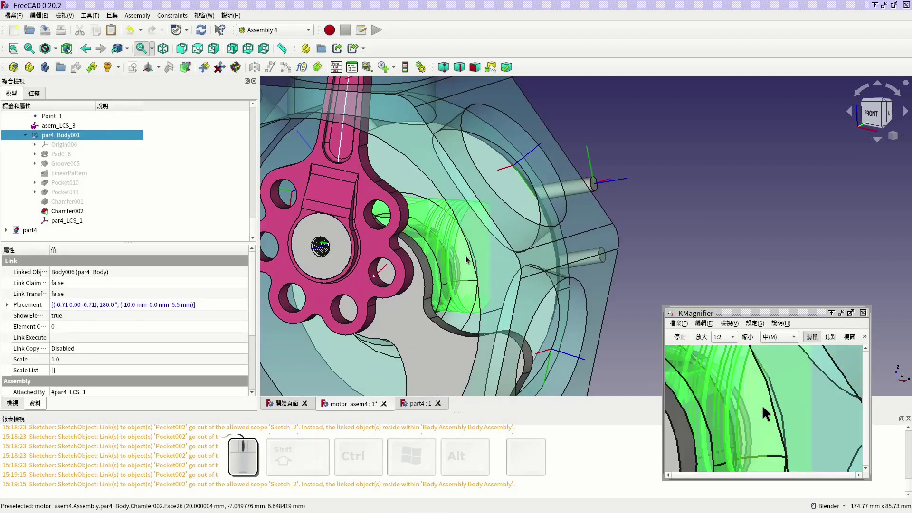
pyautogui.click(80, 225)
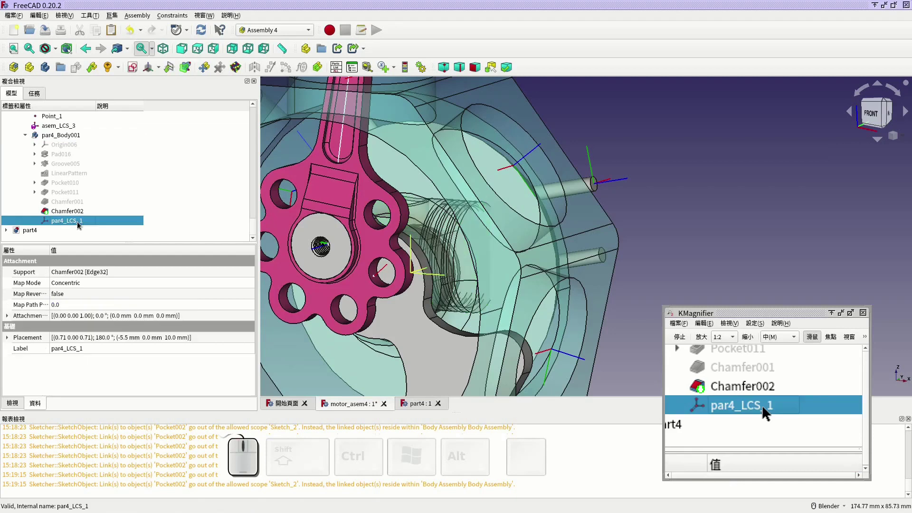
pyautogui.scroll(-3)
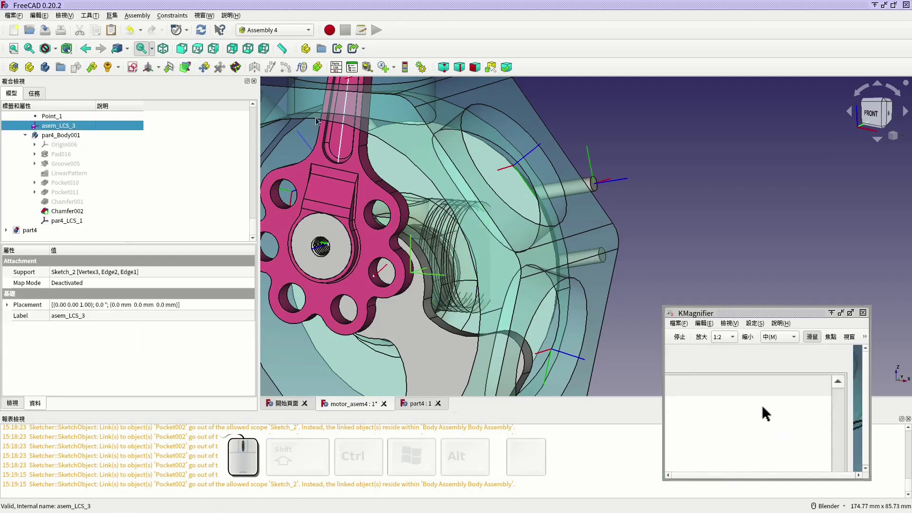
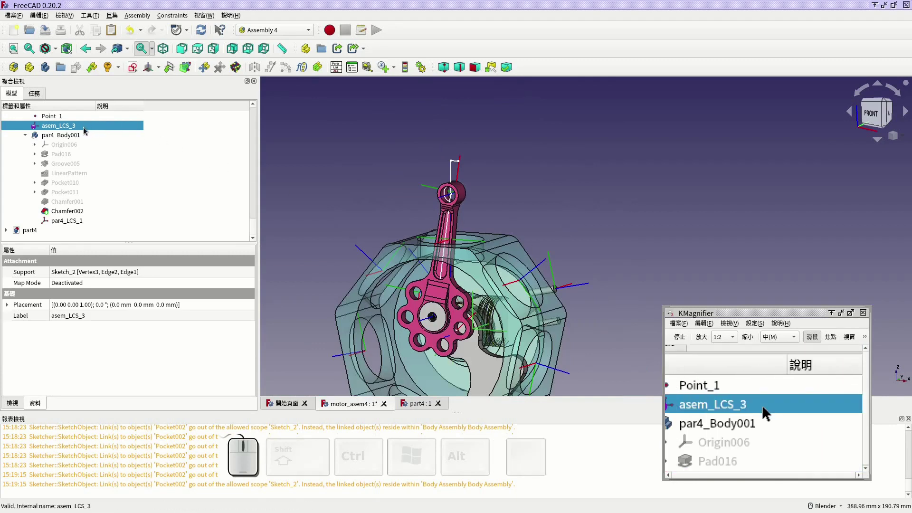
pyautogui.click(289, 360)
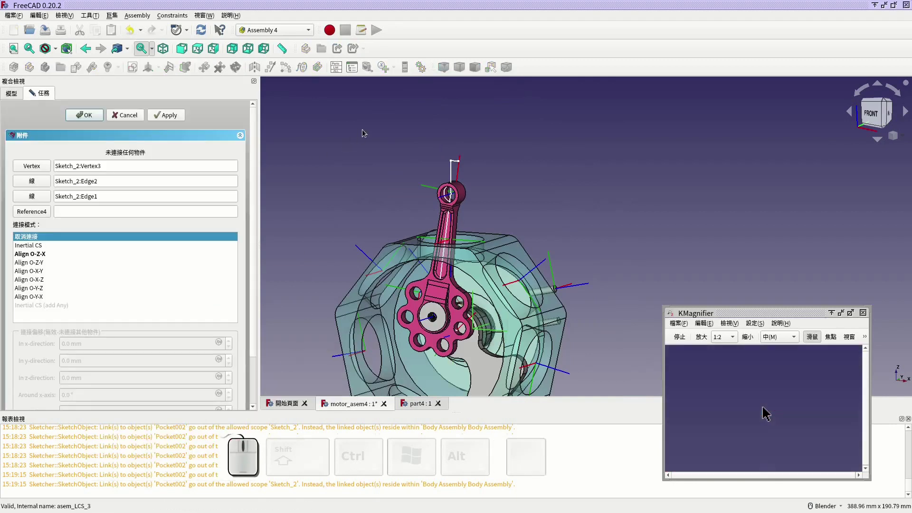
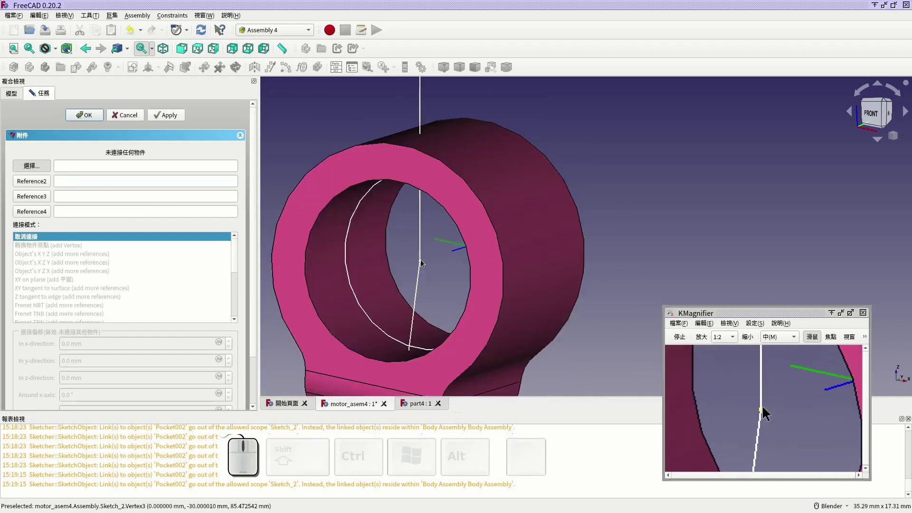
# Attach asem_LCS_3 to Sketch_2's Vertex3, Edge2 and Edge1 in Align O-Z-X mode and confirm.
pyautogui.click(423, 262)
pyautogui.click(49, 187)
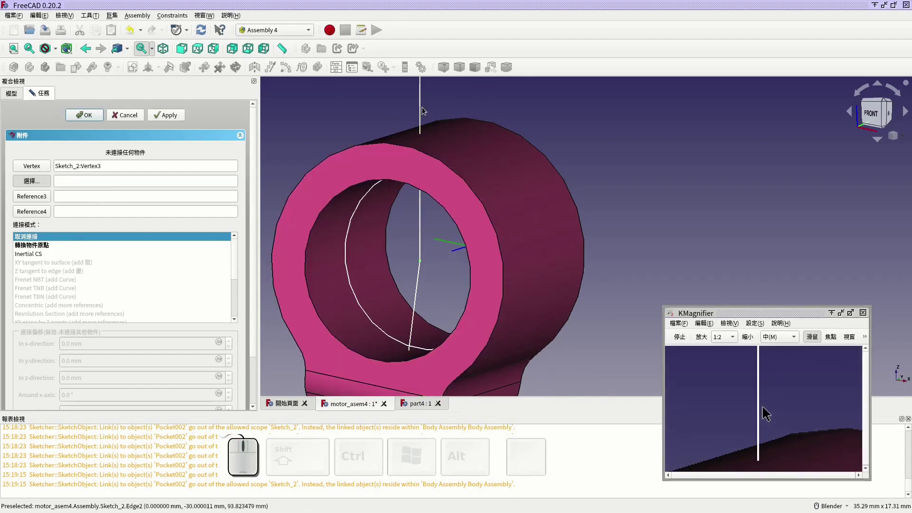
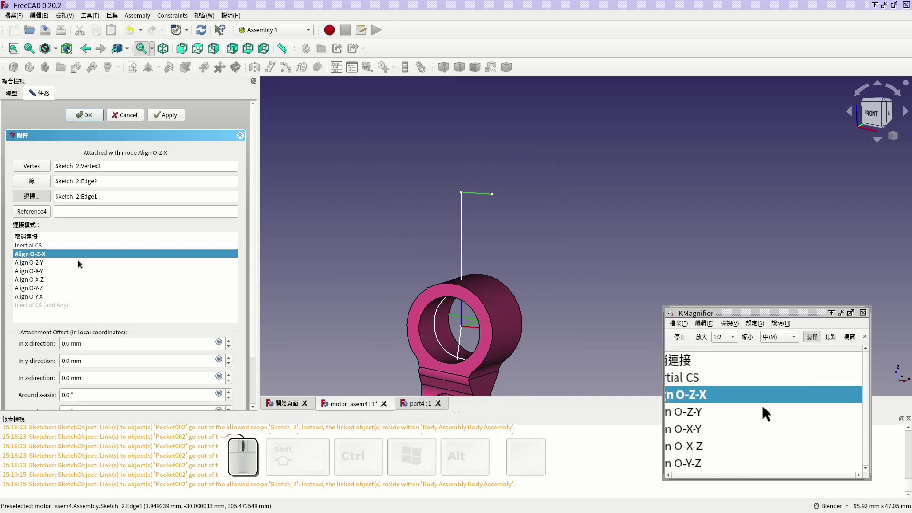
pyautogui.click(99, 122)
pyautogui.scroll(-3)
pyautogui.click(73, 140)
pyautogui.click(73, 140)
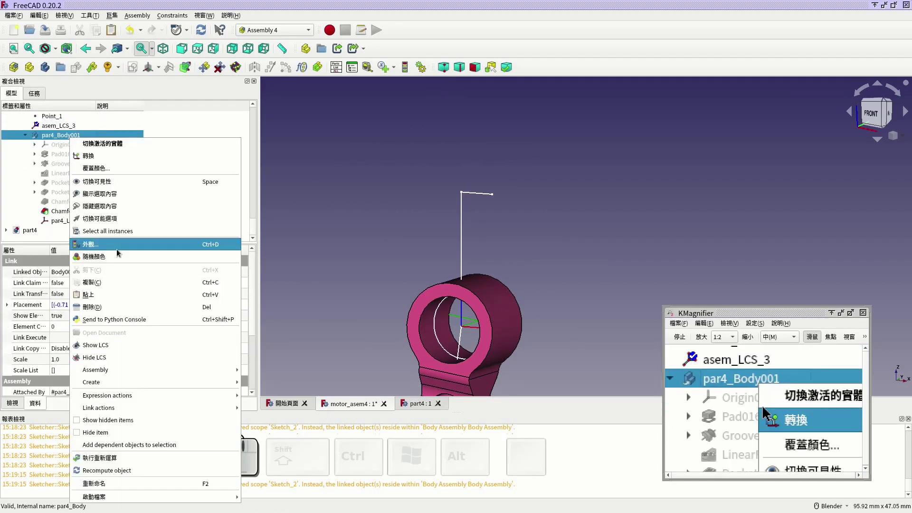
# Place the linked piston par4_Body001 with par4_LCS_1 attached to asem_LCS_3.
pyautogui.click(279, 385)
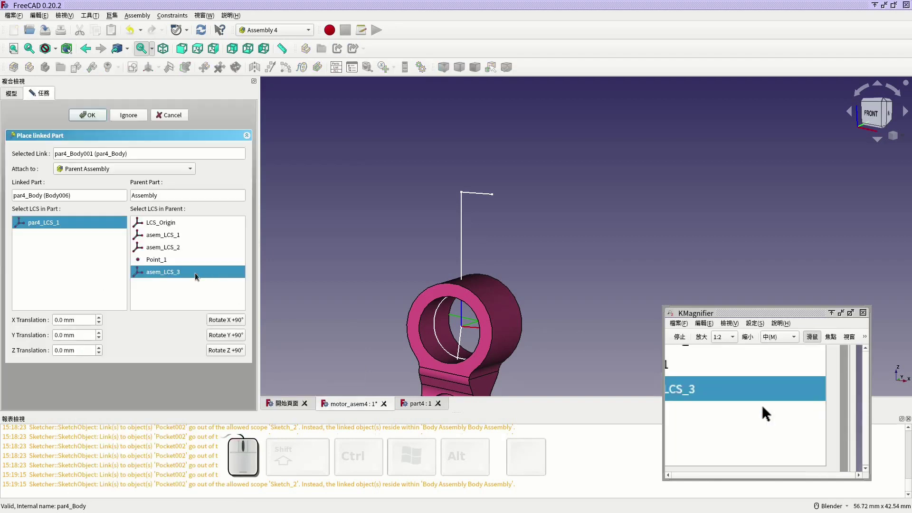
pyautogui.click(175, 261)
pyautogui.scroll(-3)
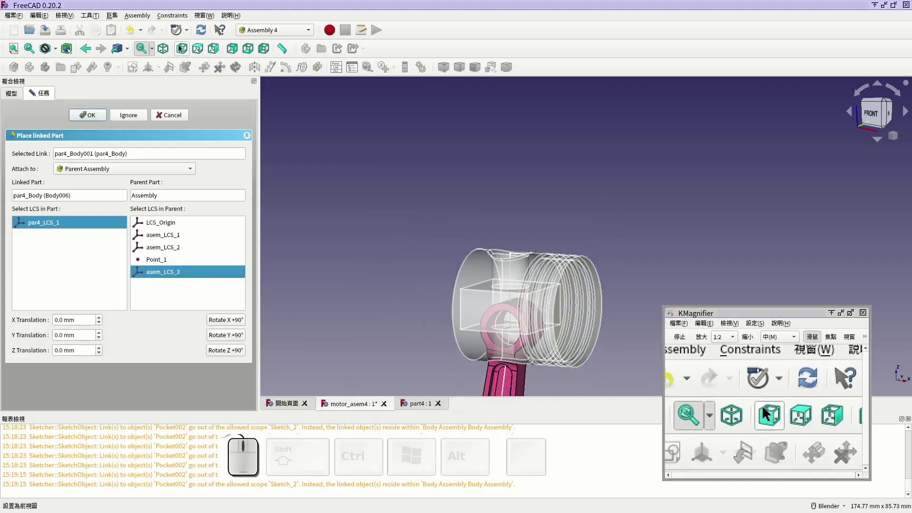
pyautogui.click(229, 321)
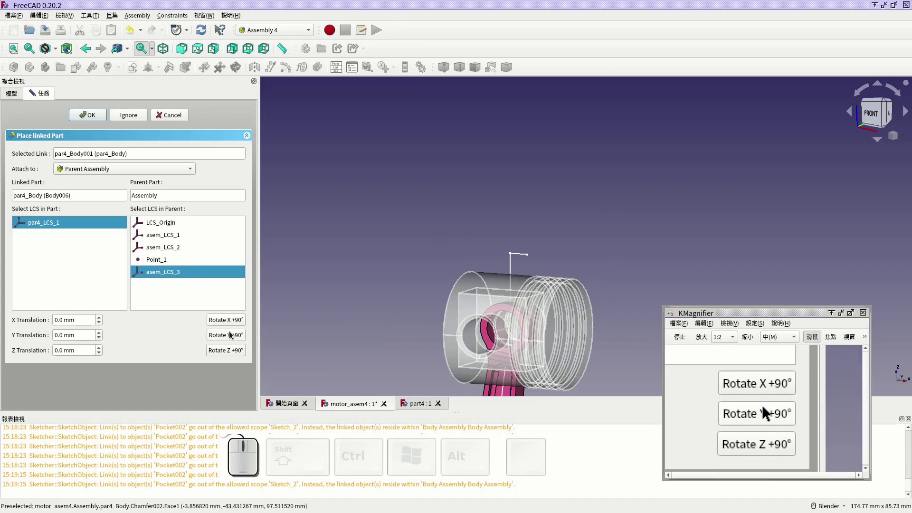
# Set the piston's Y translation to 6.5 mm and confirm the placement.
pyautogui.click(233, 334)
pyautogui.click(233, 334)
pyautogui.doubleClick(233, 334)
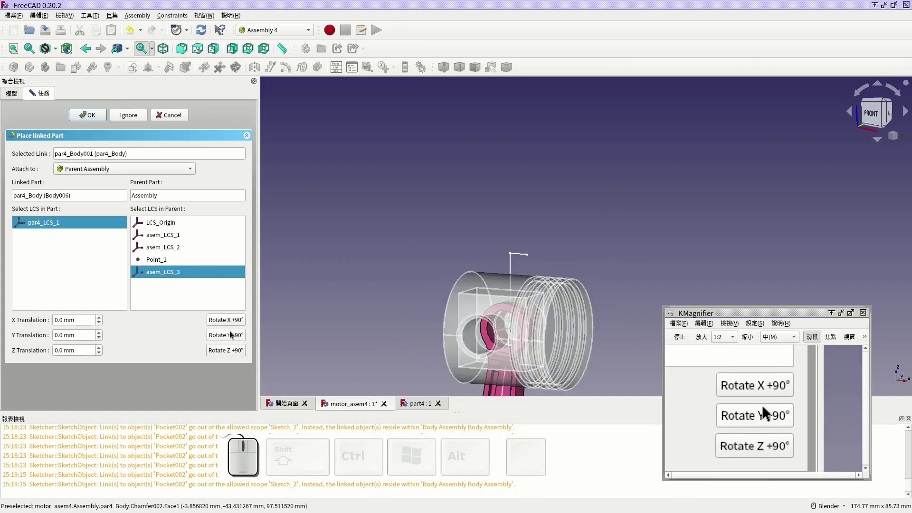
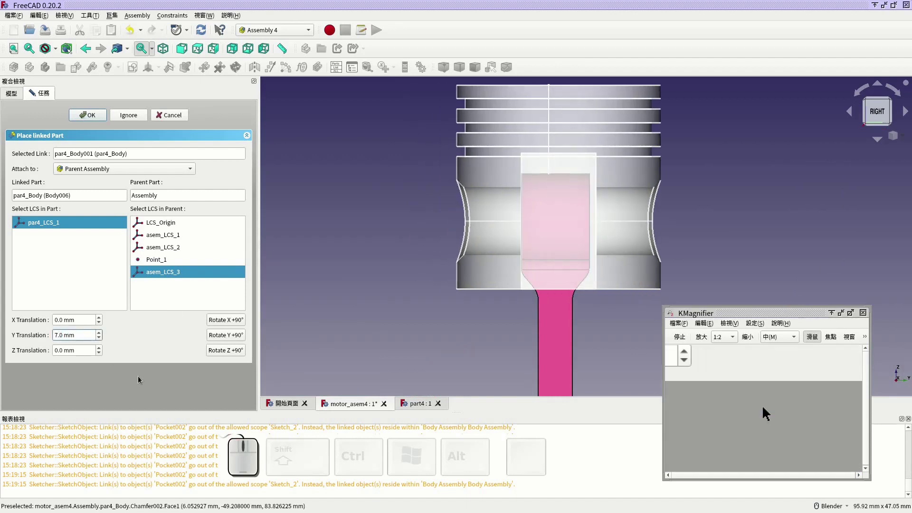
pyautogui.press('Right')
pyautogui.press('BackSpace')
pyautogui.press('BackSpace')
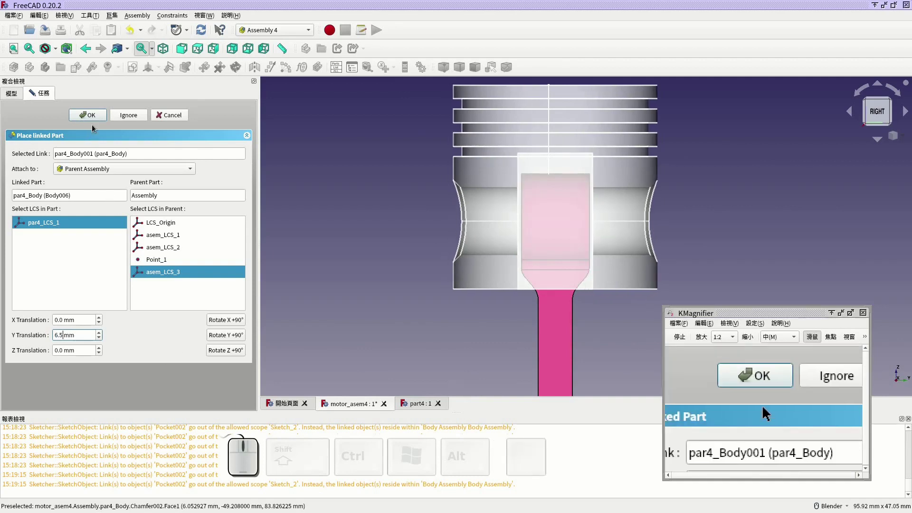
pyautogui.click(94, 119)
pyautogui.scroll(-3)
pyautogui.click(375, 239)
pyautogui.middleClick(367, 240)
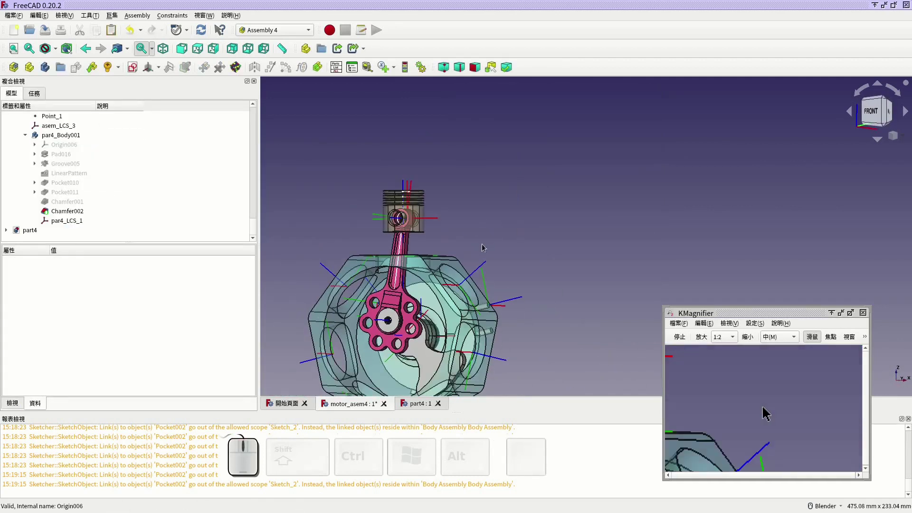
# Fit the whole engine assembly in the view before animating.
pyautogui.middleClick(484, 247)
pyautogui.scroll(3)
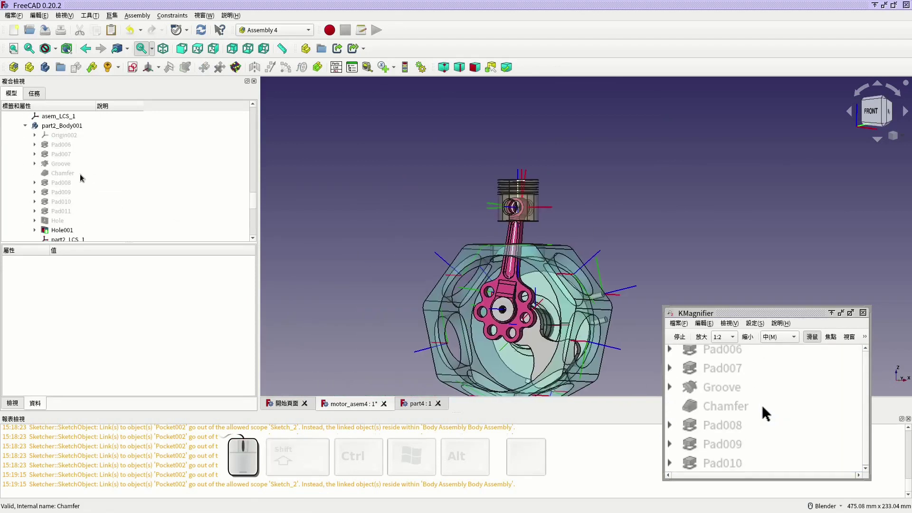
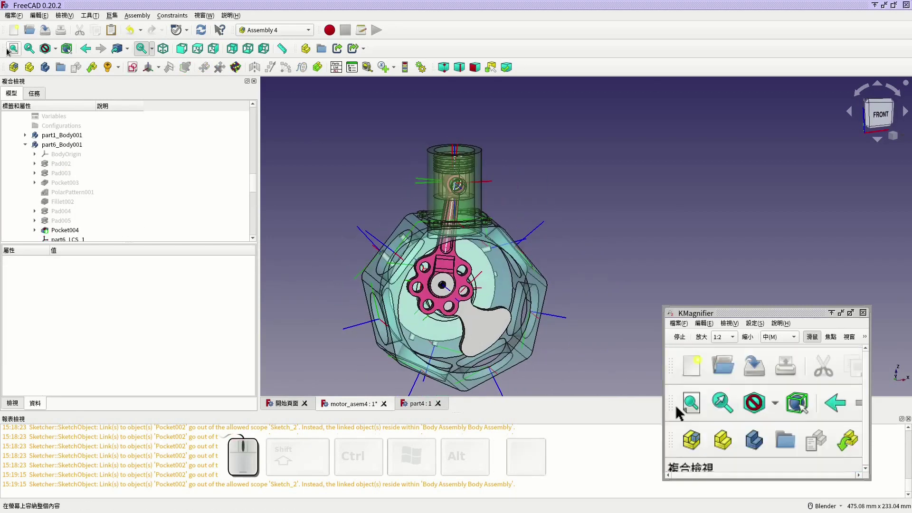
pyautogui.click(43, 34)
pyautogui.middleClick(529, 225)
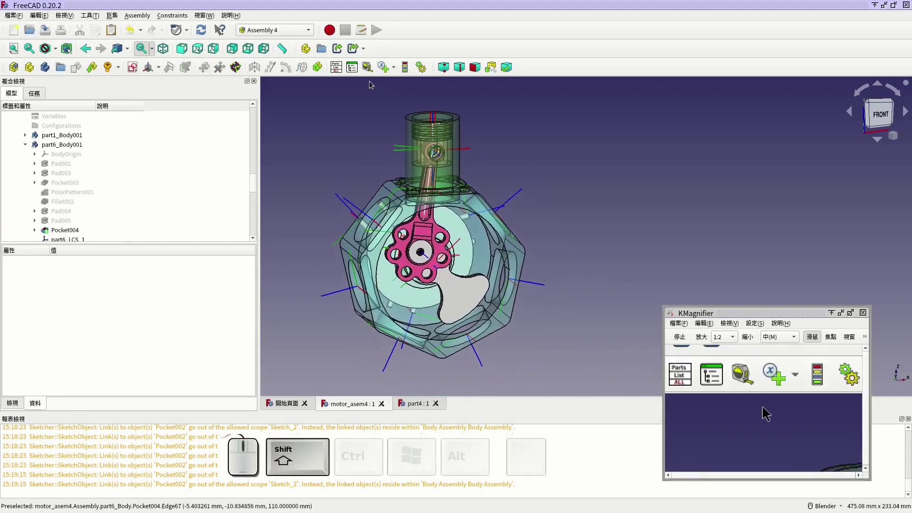
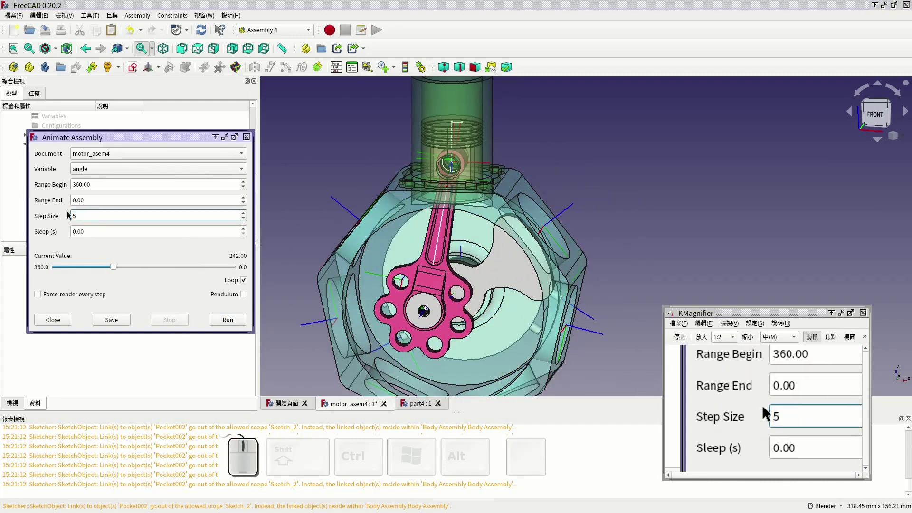
# Run the crank animation, inspect the rod and piston from the side, then stop it.
pyautogui.click(231, 326)
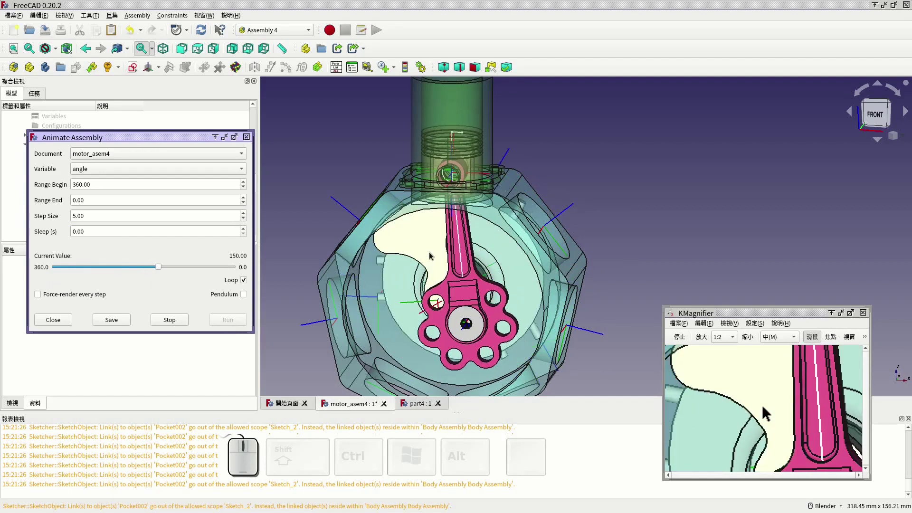
pyautogui.middleClick(487, 248)
pyautogui.click(215, 52)
pyautogui.middleClick(727, 262)
pyautogui.moveTo(662, 216); pyautogui.dragTo(600, 234)
pyautogui.scroll(-3)
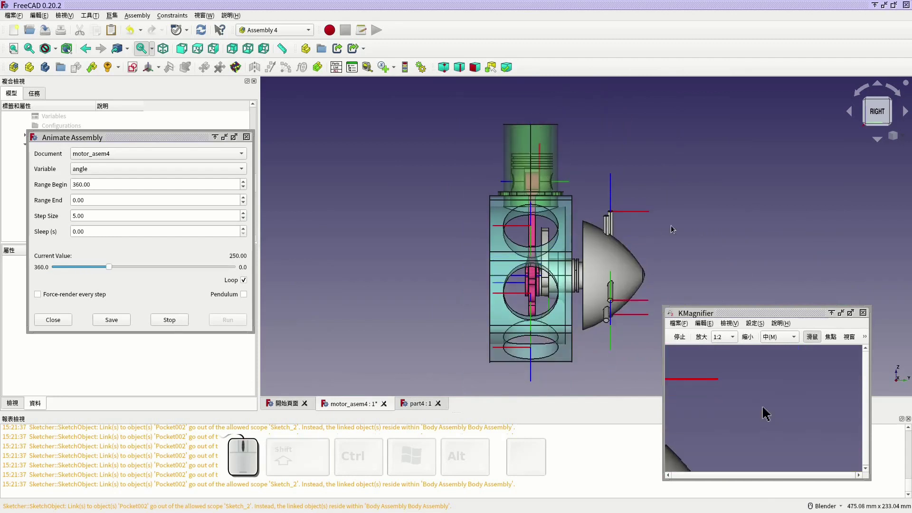
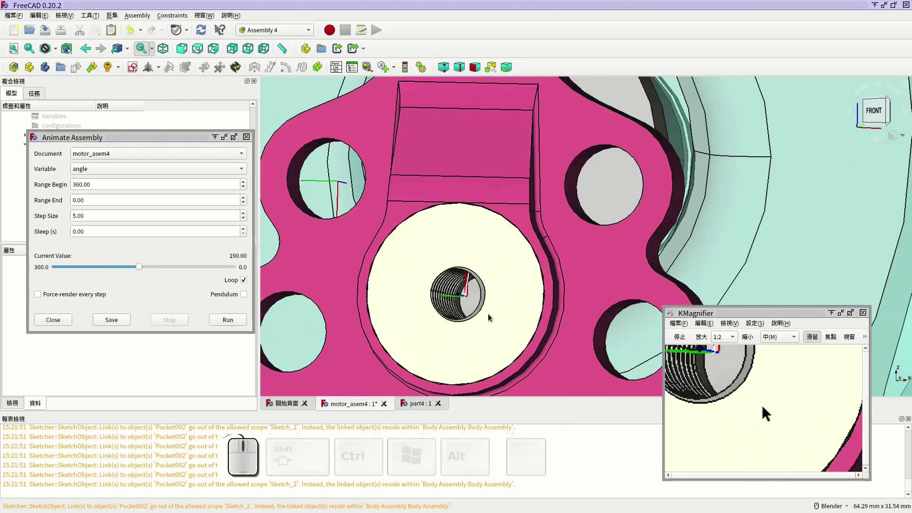
pyautogui.click(488, 311)
# Close the Animate Assembly panel after reviewing the mechanism.
pyautogui.scroll(3)
pyautogui.middleClick(597, 192)
pyautogui.scroll(3)
pyautogui.scroll(-3)
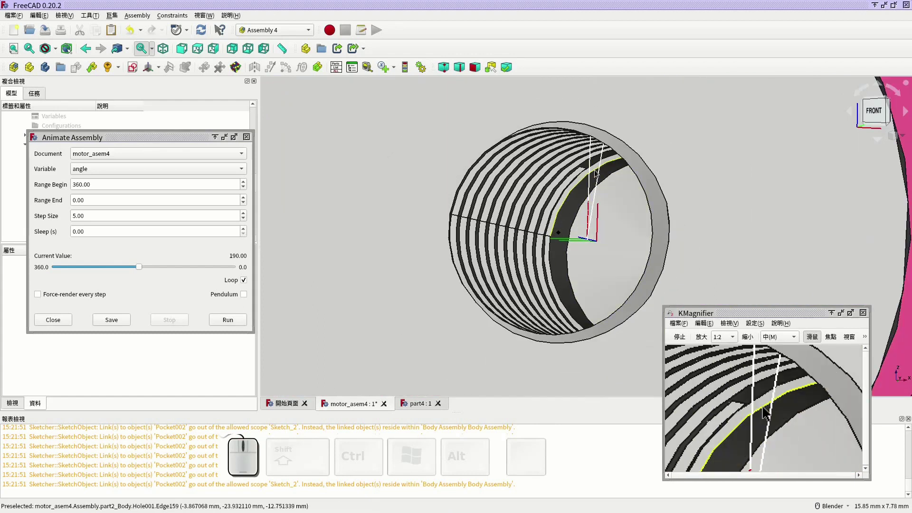
pyautogui.scroll(-3)
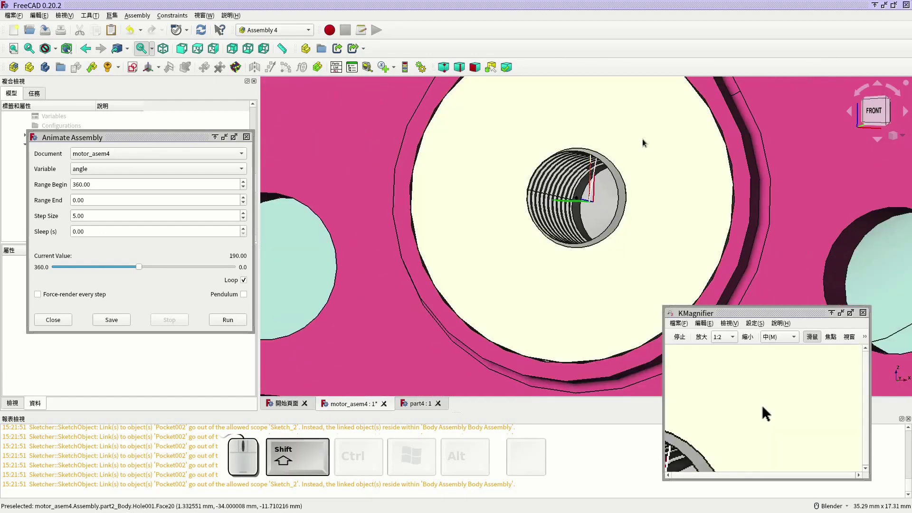
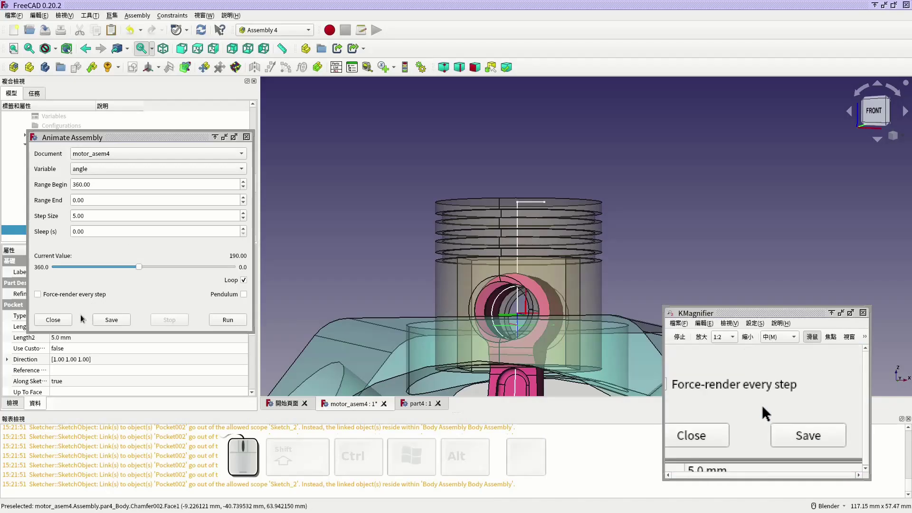
pyautogui.click(65, 318)
# Select Sketch_2 in the tree to show its constraints.
pyautogui.scroll(-3)
pyautogui.click(424, 207)
pyautogui.scroll(-3)
pyautogui.scroll(-3)
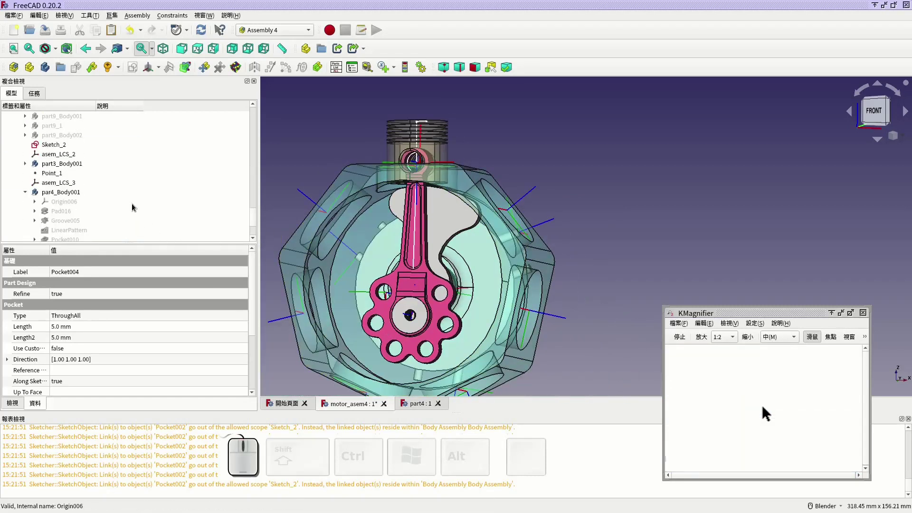
pyautogui.click(64, 148)
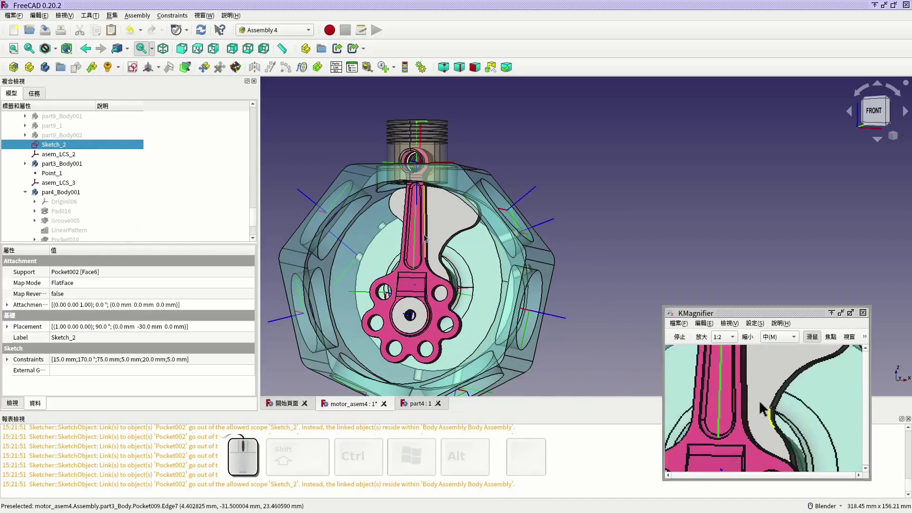